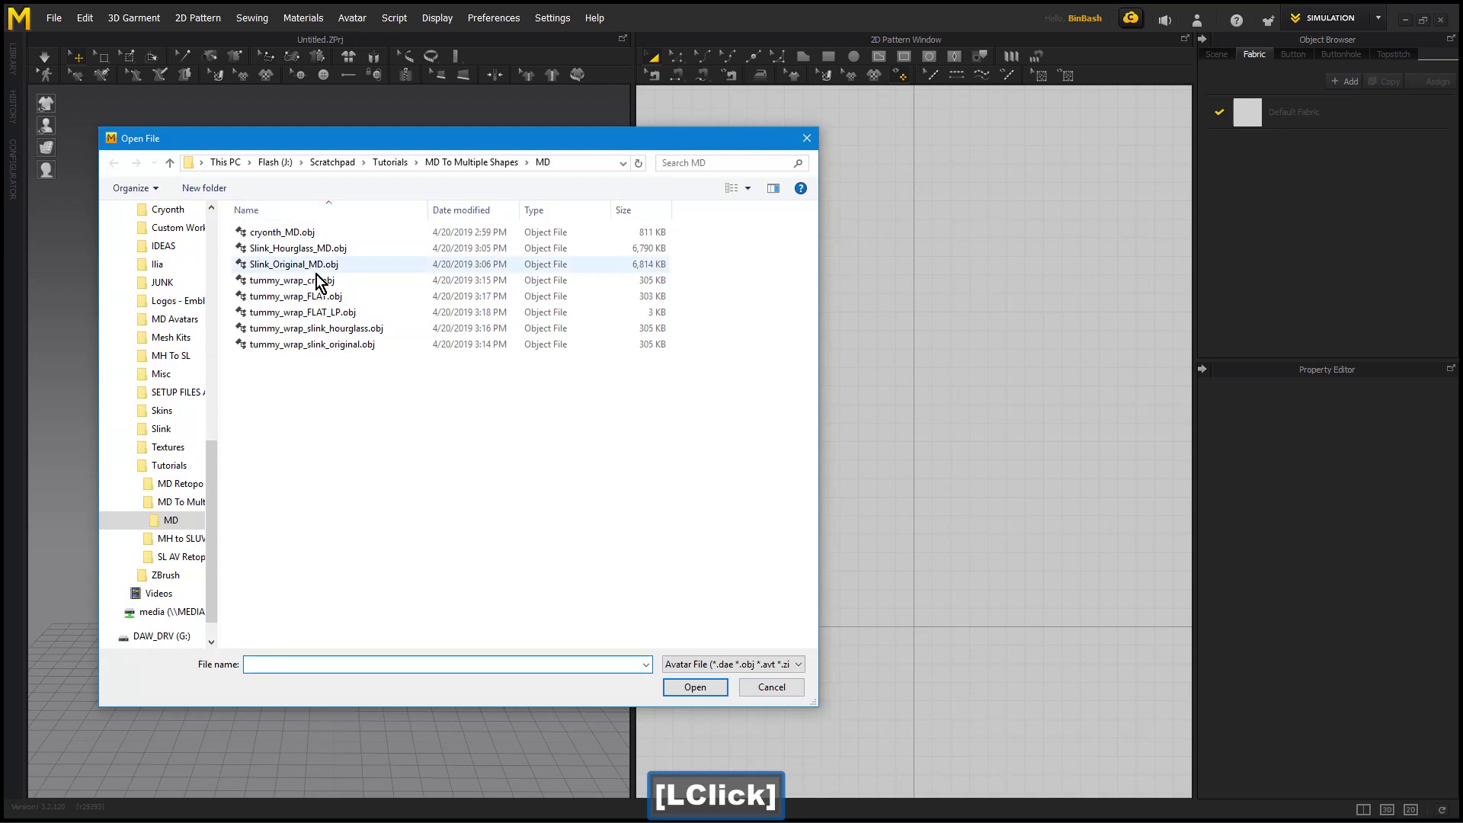
# Load the Slink_Original_MD.obj avatar into the scene and dismiss the Avatar Editor.
pyautogui.click(338, 273)
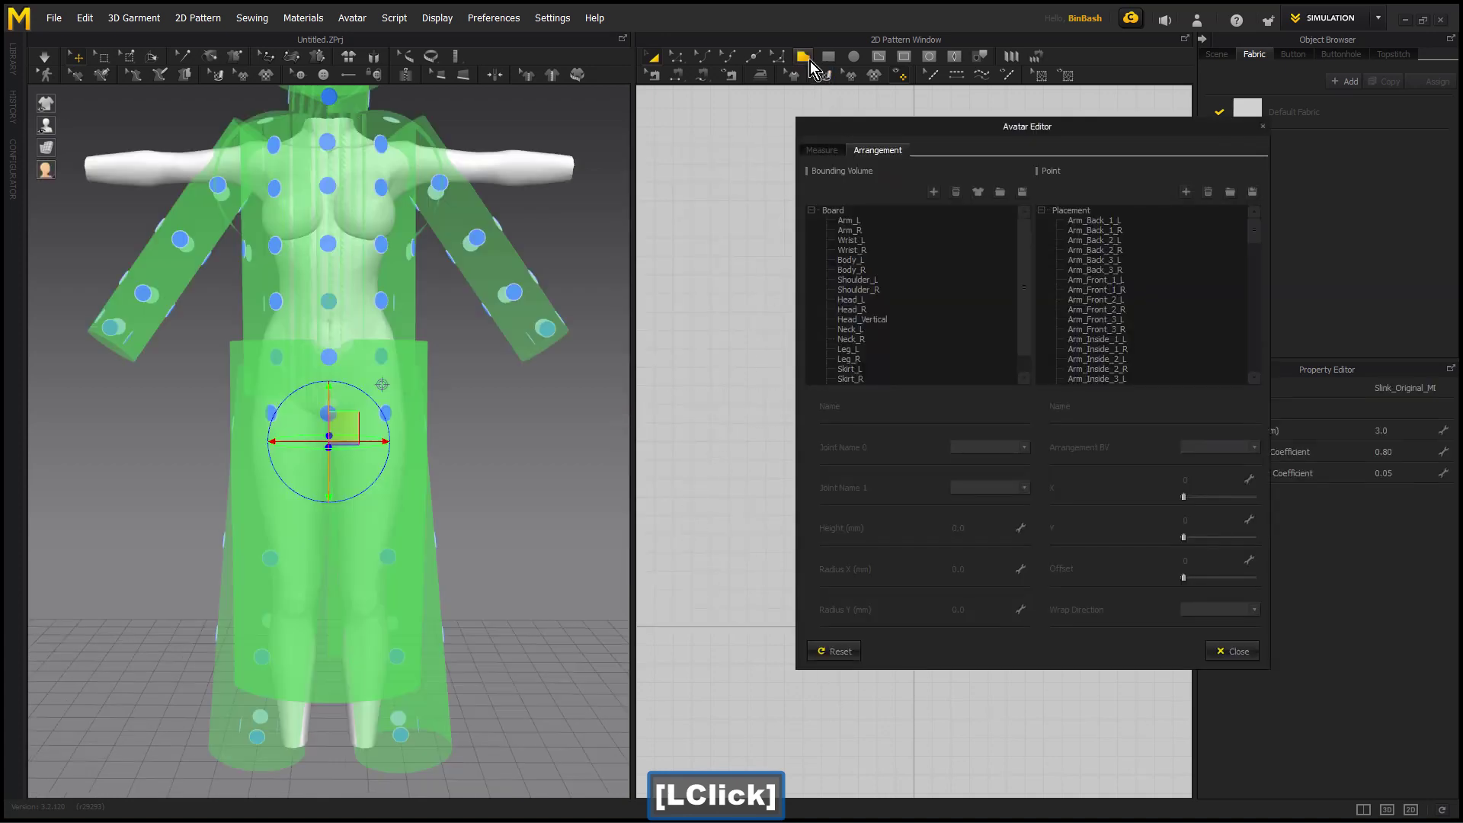
pyautogui.click(1270, 130)
pyautogui.press('alt+z')
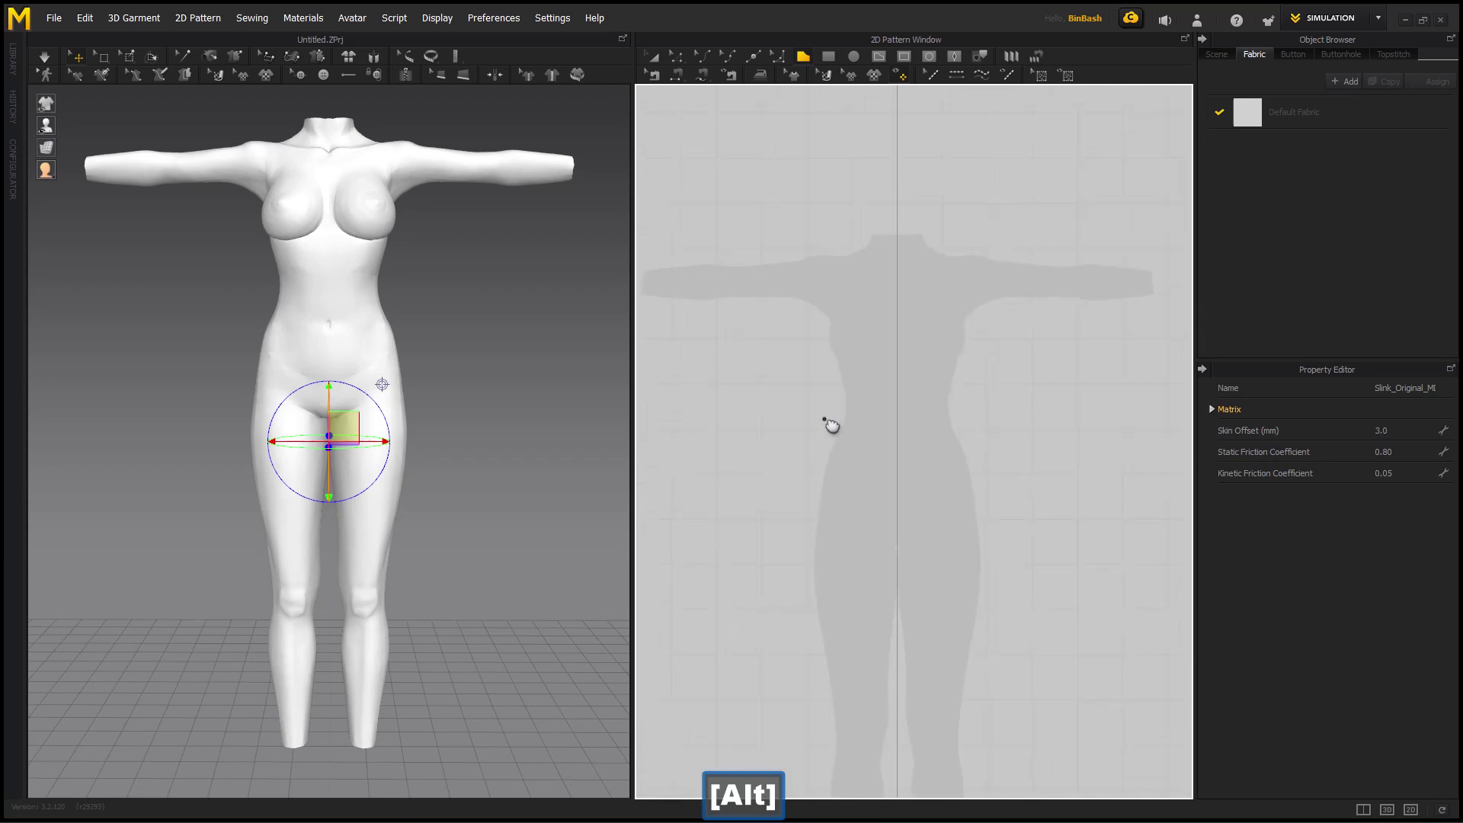
# Adjust the pattern grid and the neckline centre point while tracing the shirt front panel.
pyautogui.rightClick(384, 383)
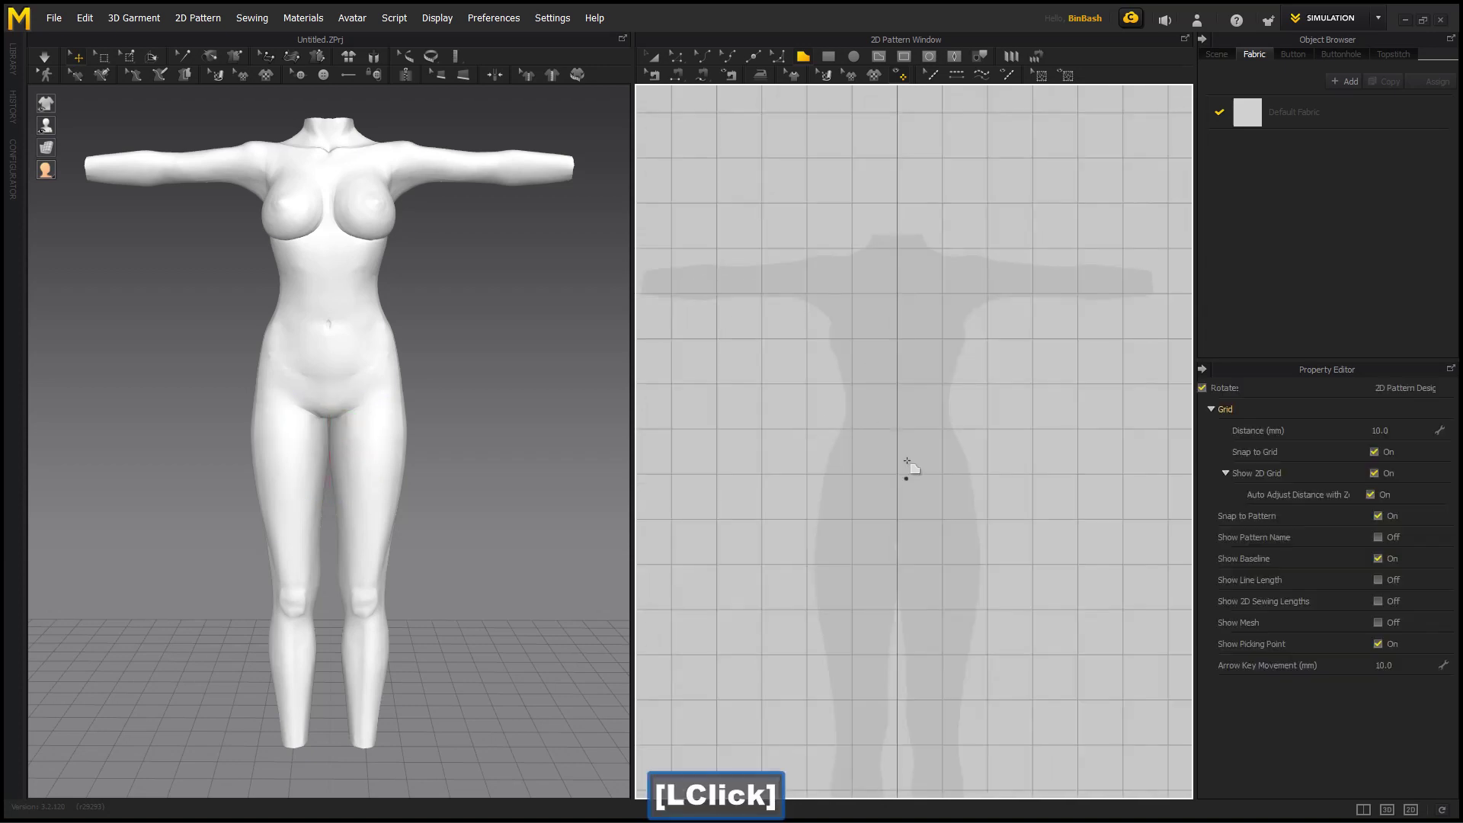
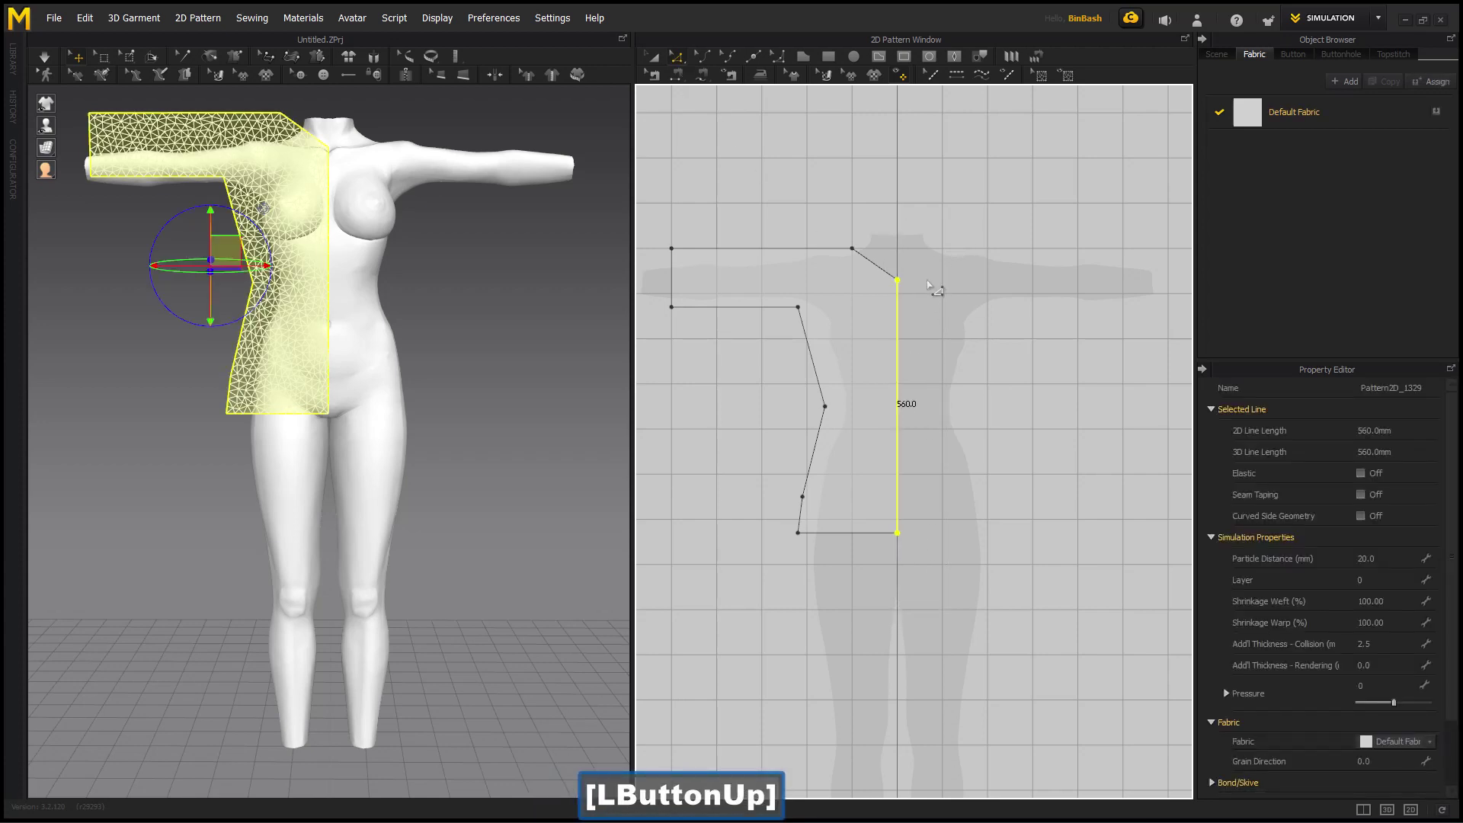
pyautogui.rightClick(906, 284)
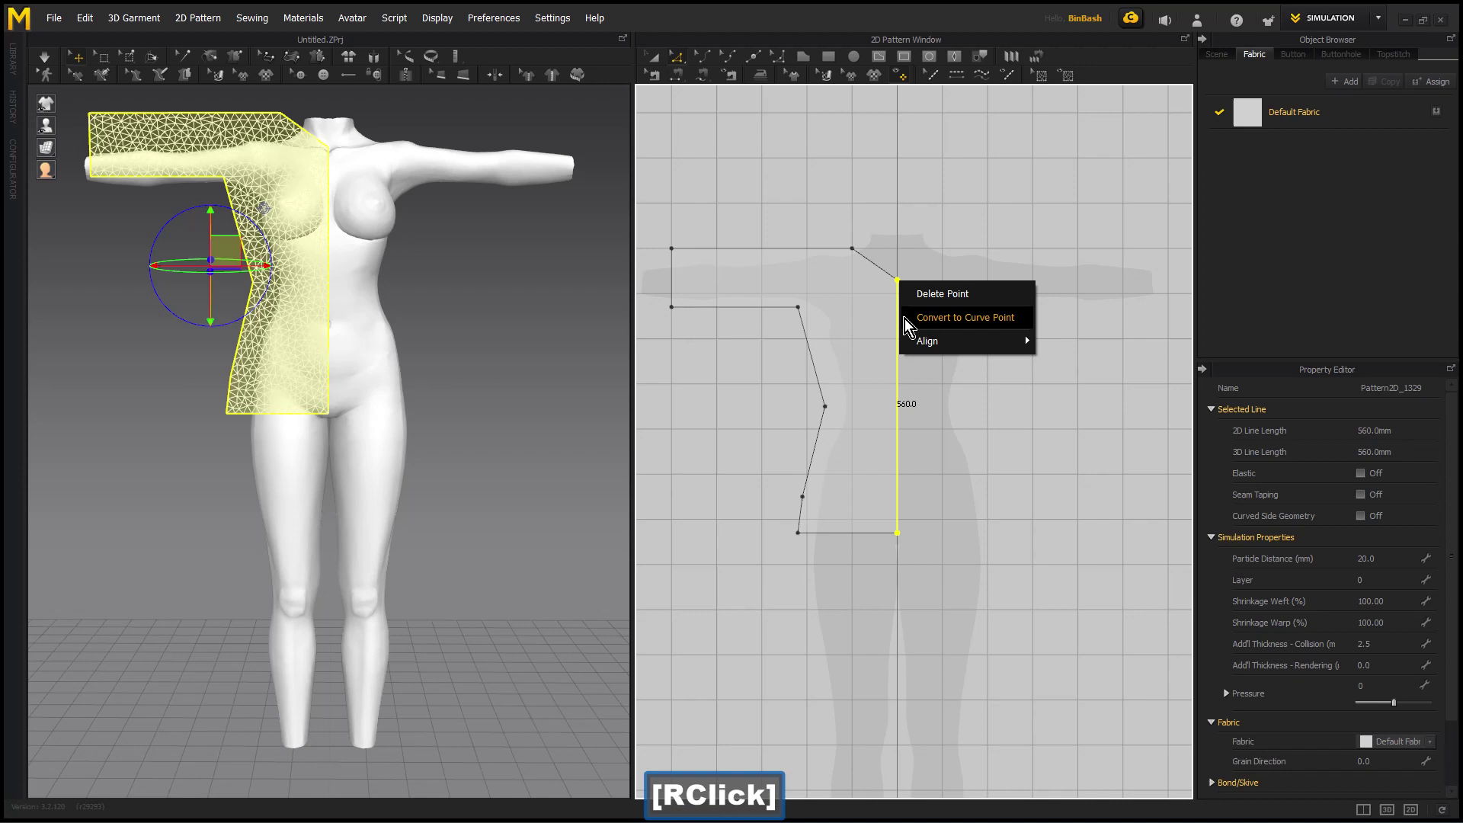
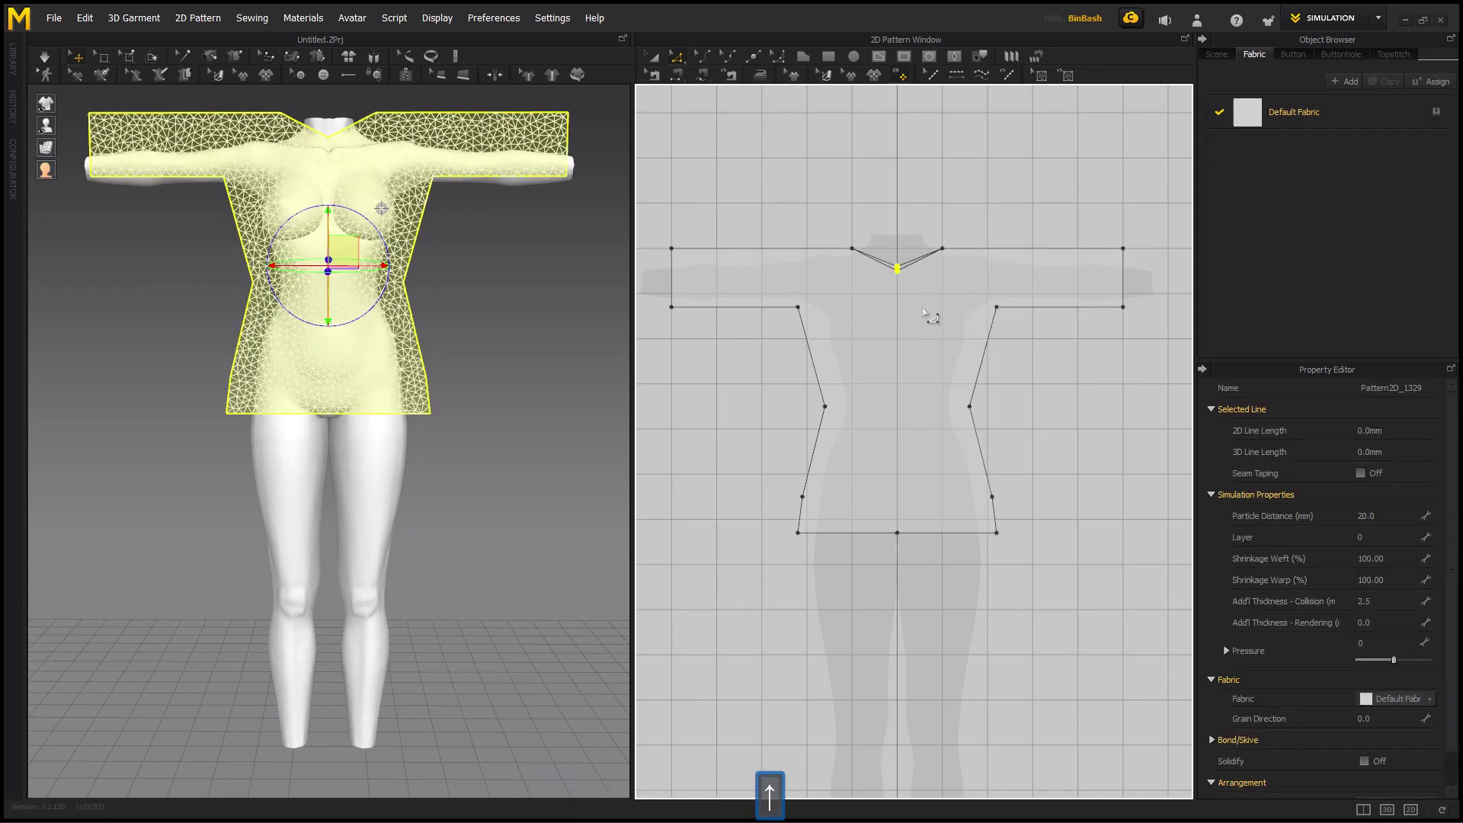
# Select the mirrored back panel and arrange it behind the avatar with Smart Arrangement.
pyautogui.click(654, 66)
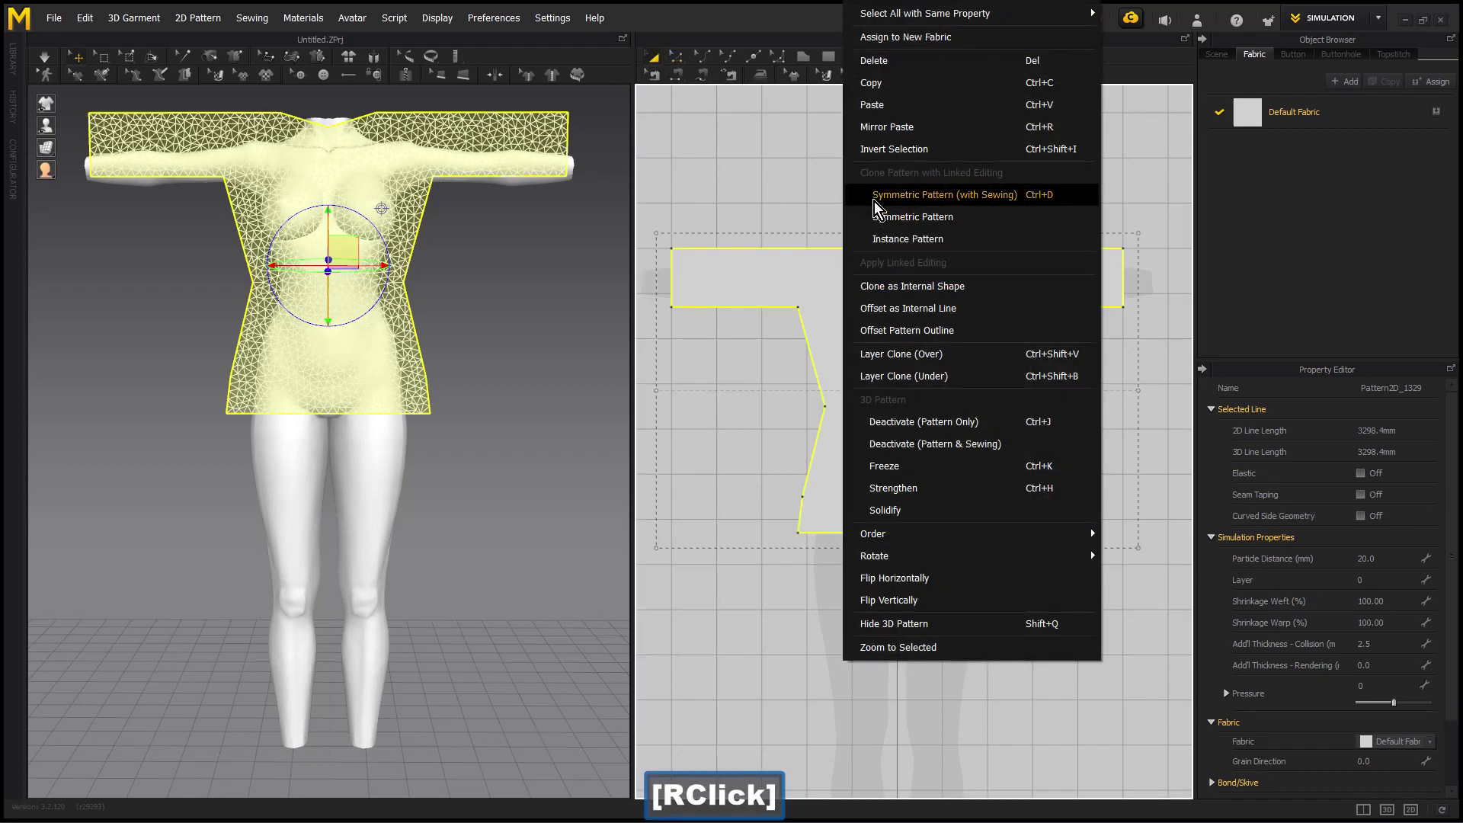
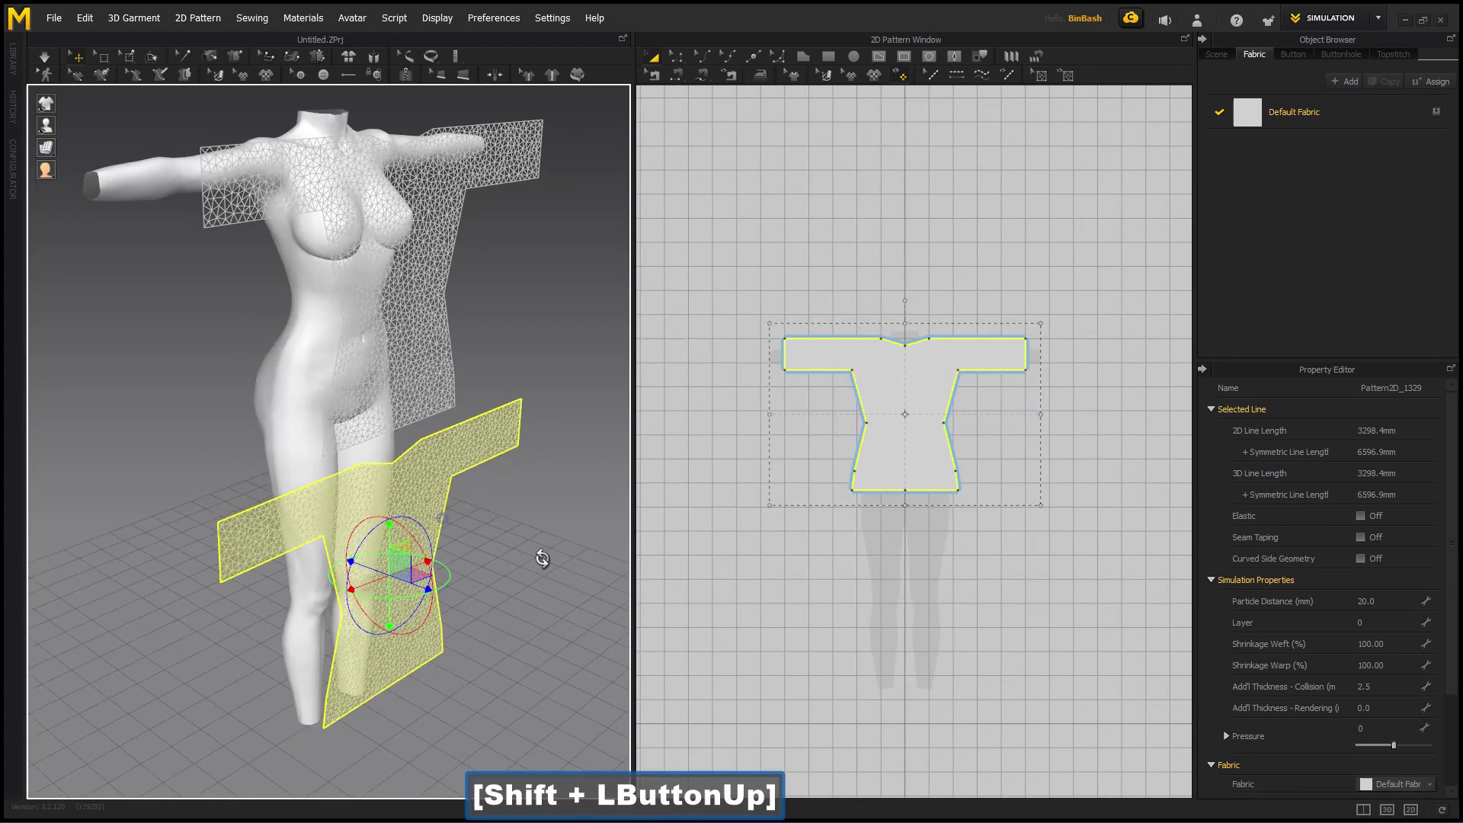
pyautogui.click(356, 60)
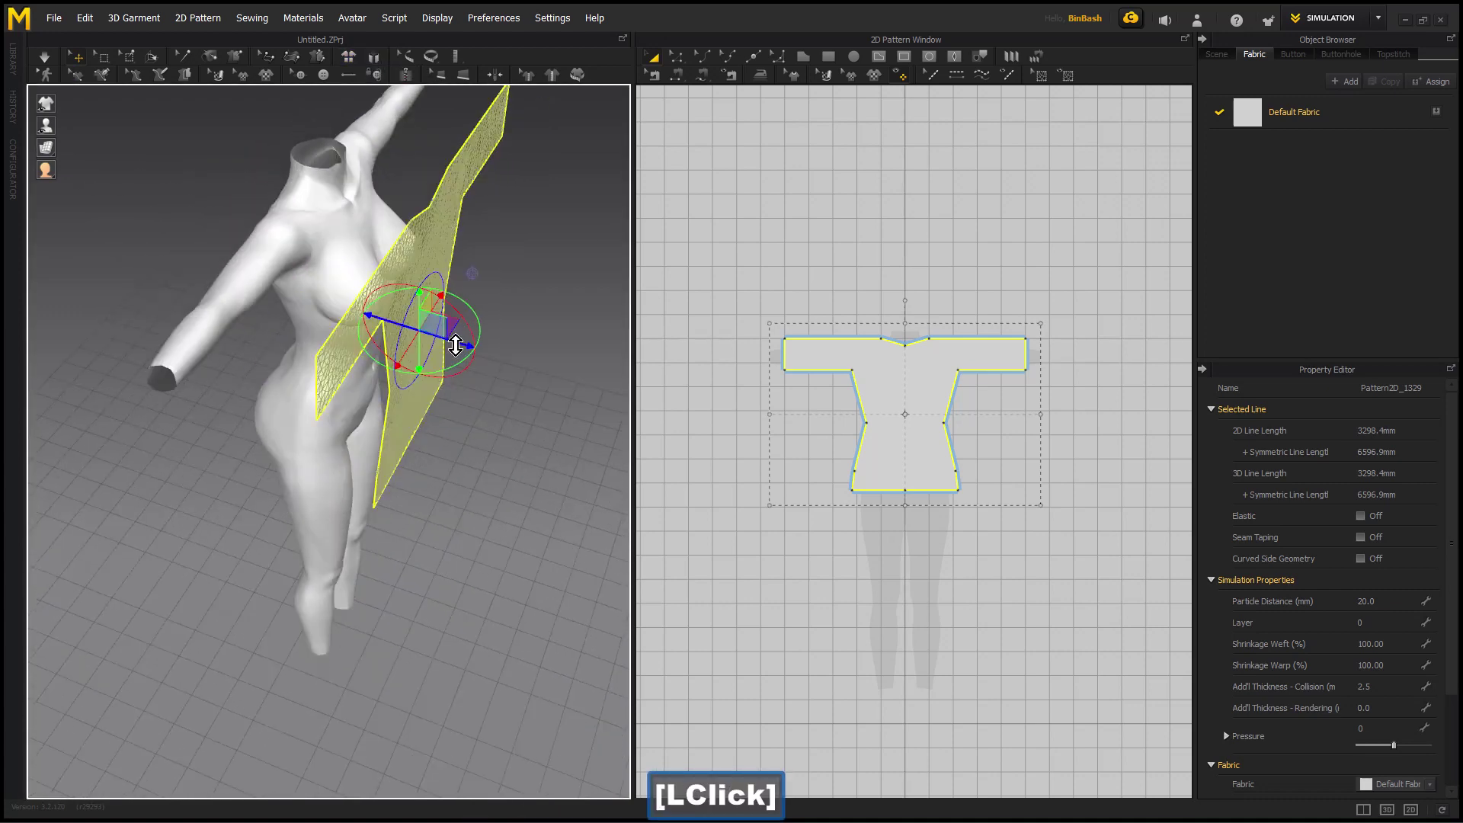
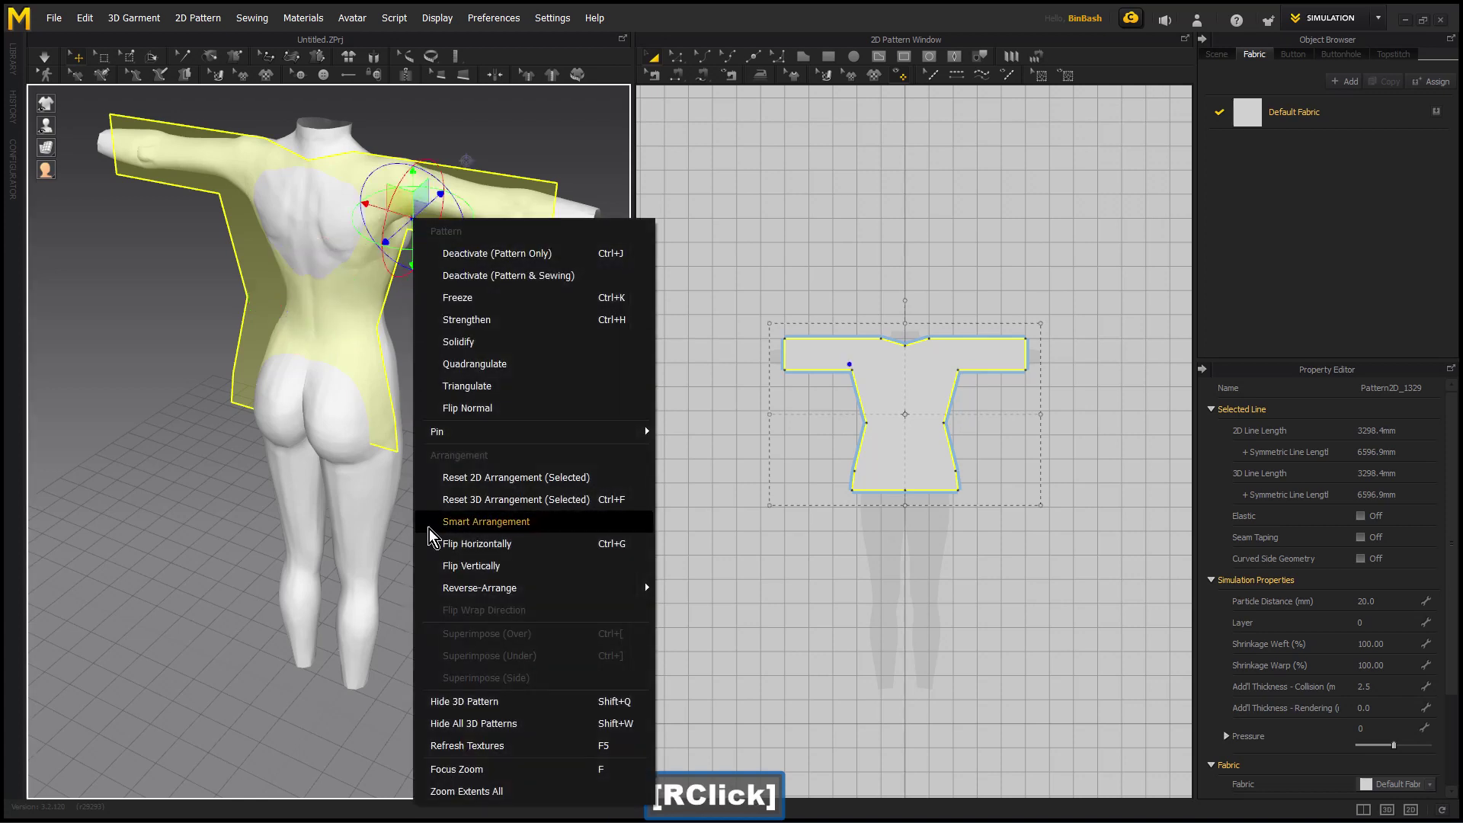
pyautogui.click(448, 537)
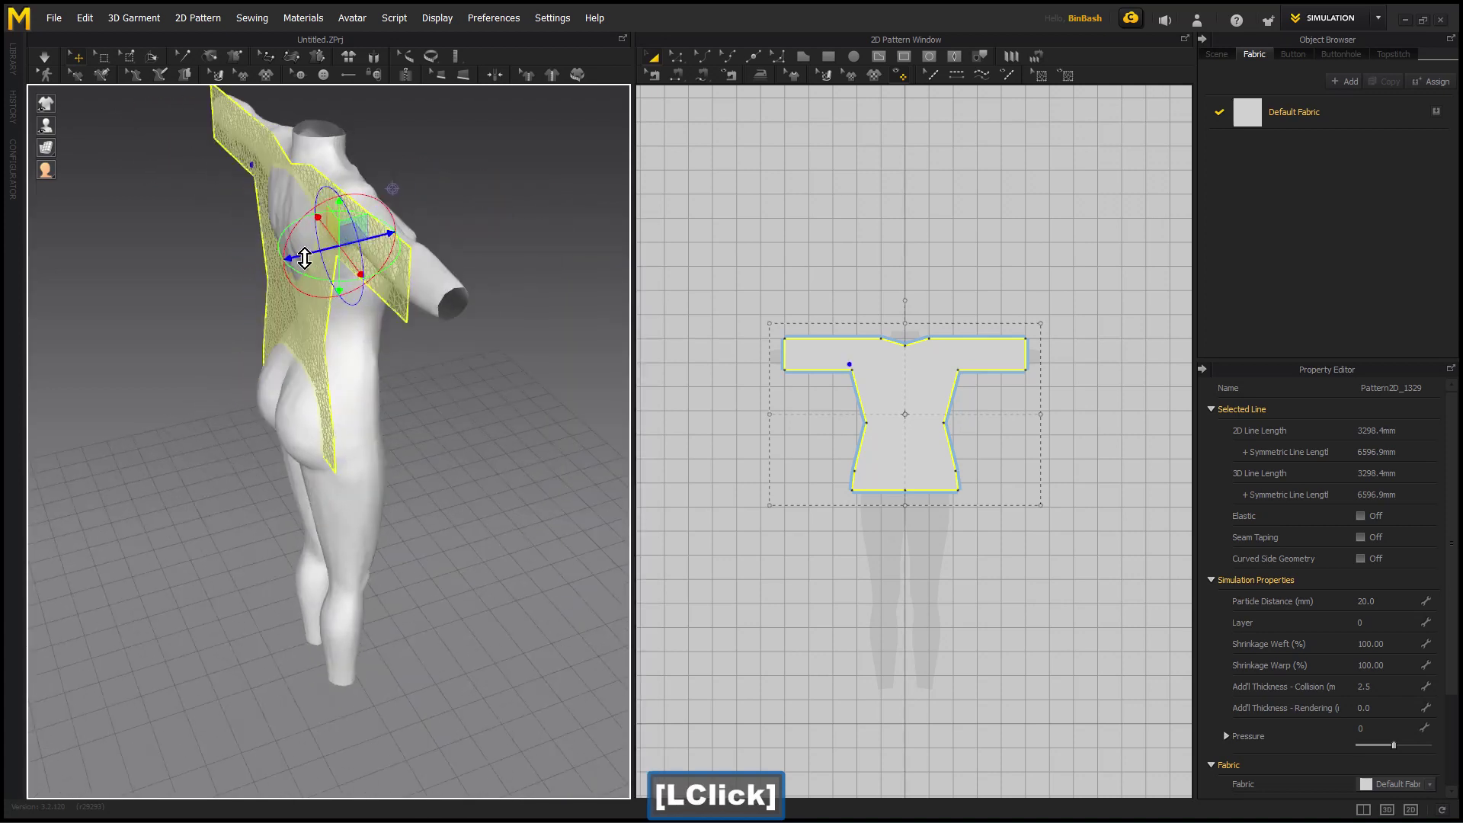
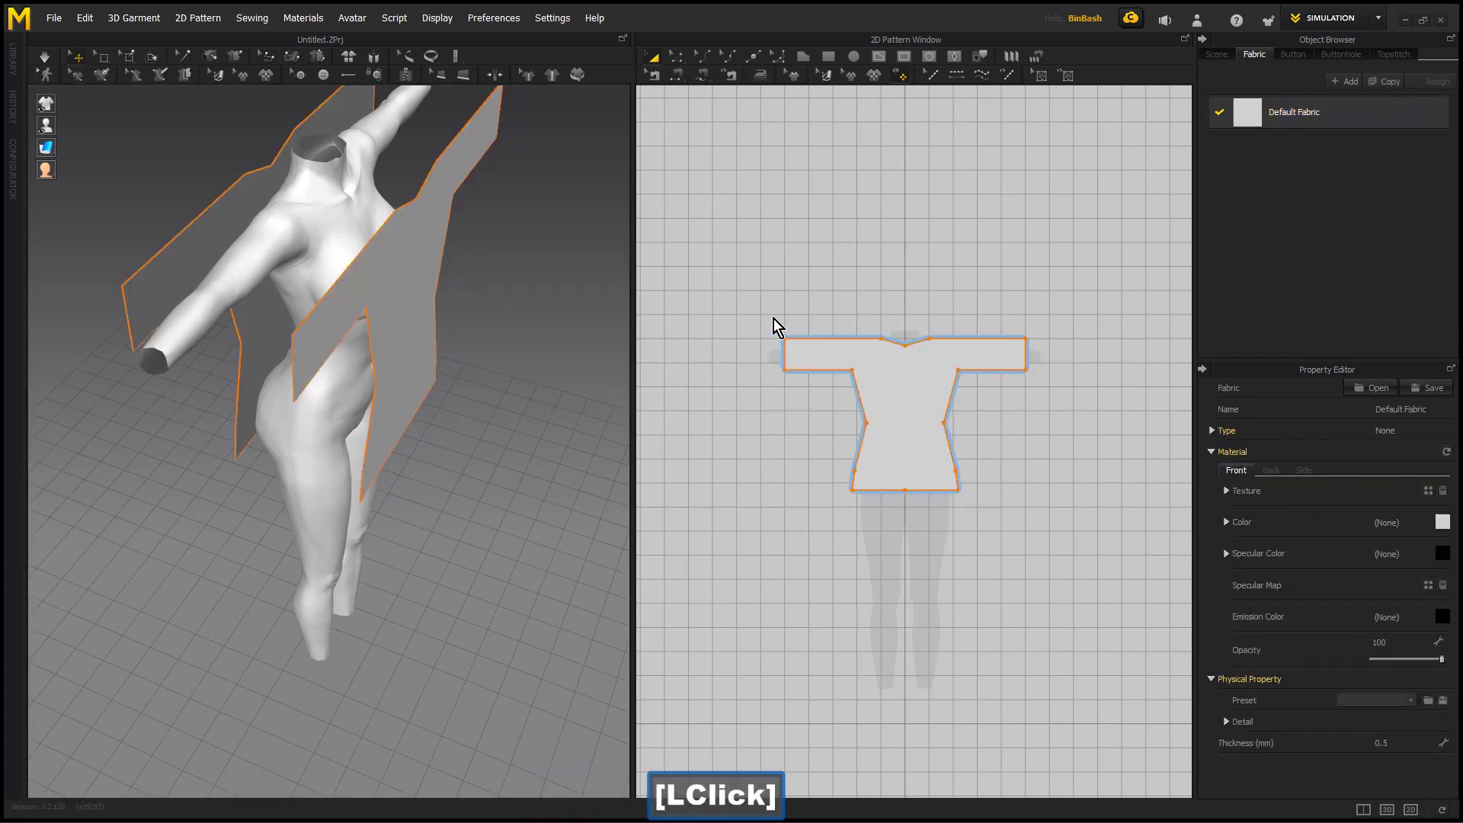
# Set the Default Fabric colour to pink and switch to the Segment Sewing tool.
pyautogui.click(676, 222)
pyautogui.click(814, 311)
pyautogui.click(701, 567)
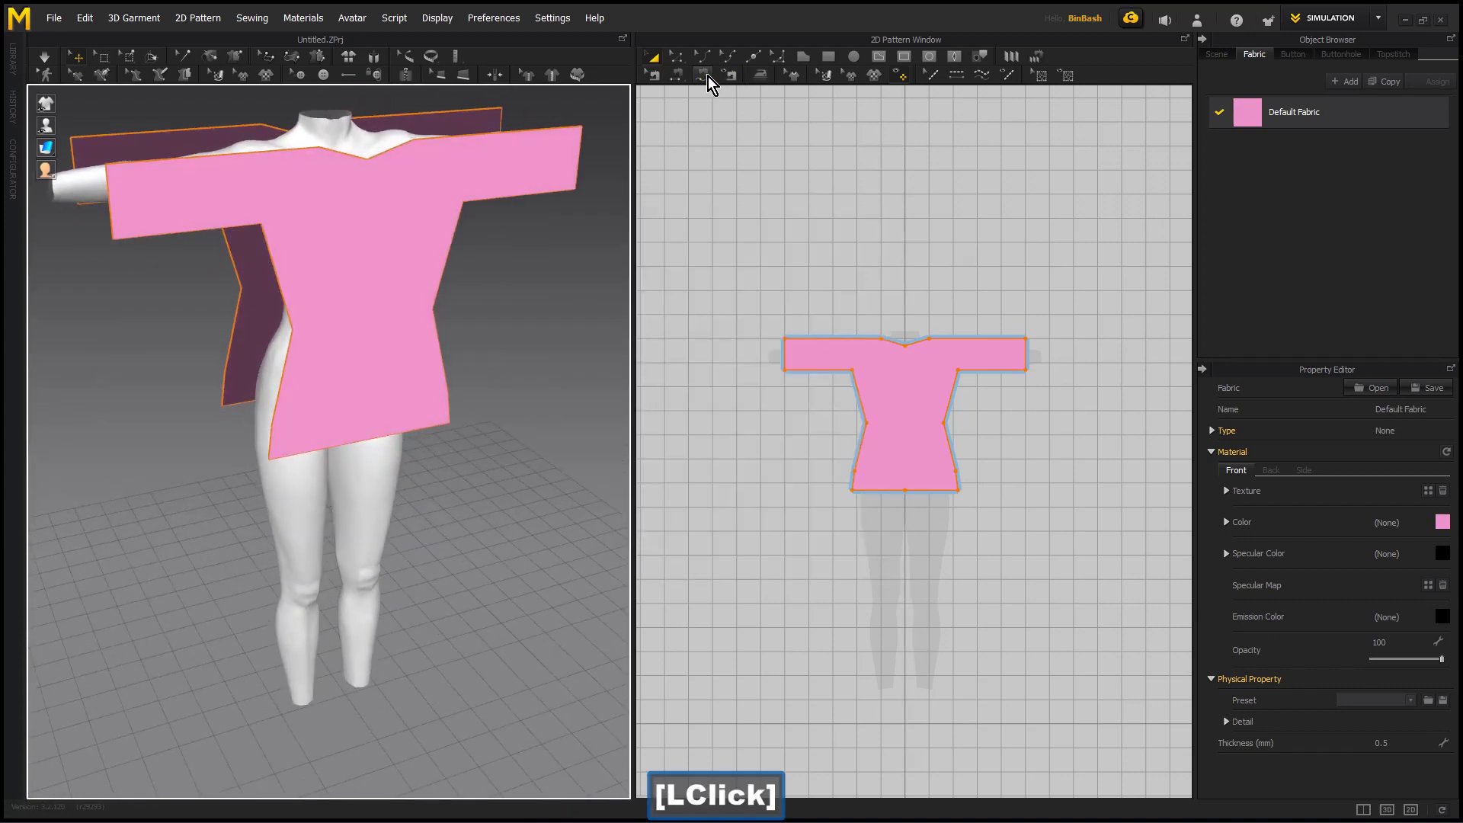
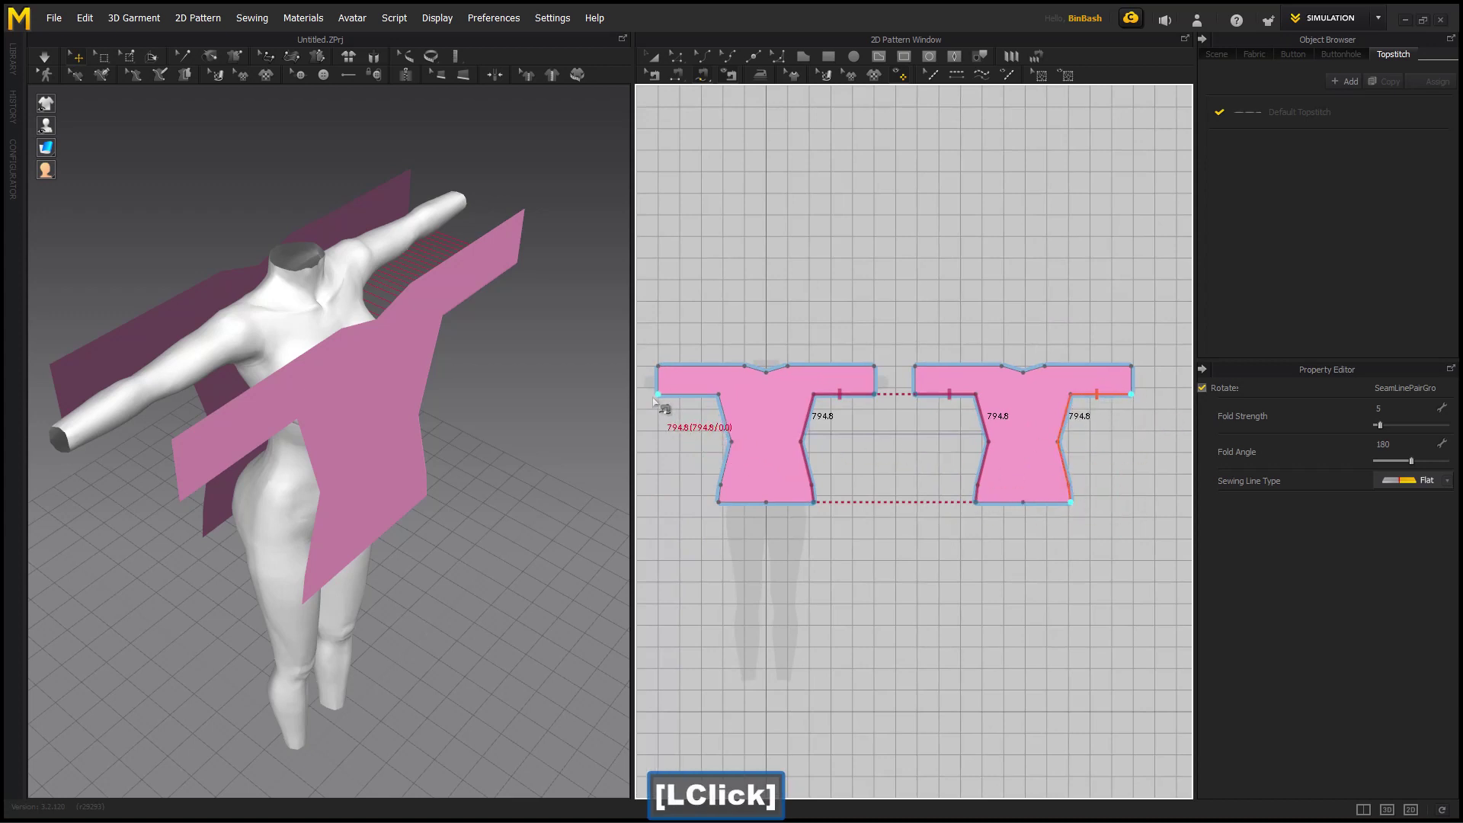
# Sew the remaining panel edges, simulate the drape, then return to selecting pattern pieces.
pyautogui.rightClick(706, 406)
pyautogui.click(739, 434)
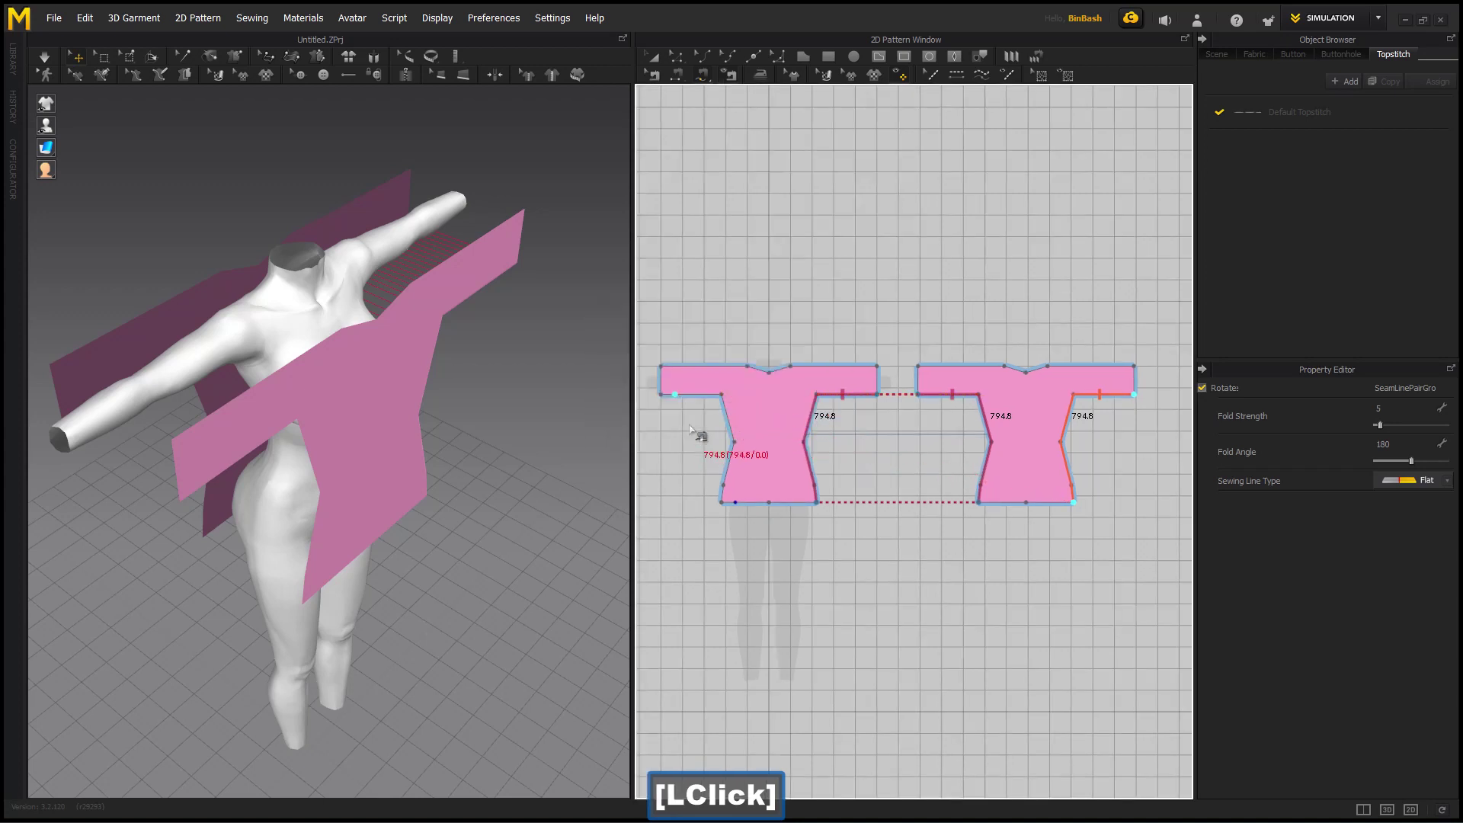
pyautogui.press('Escape')
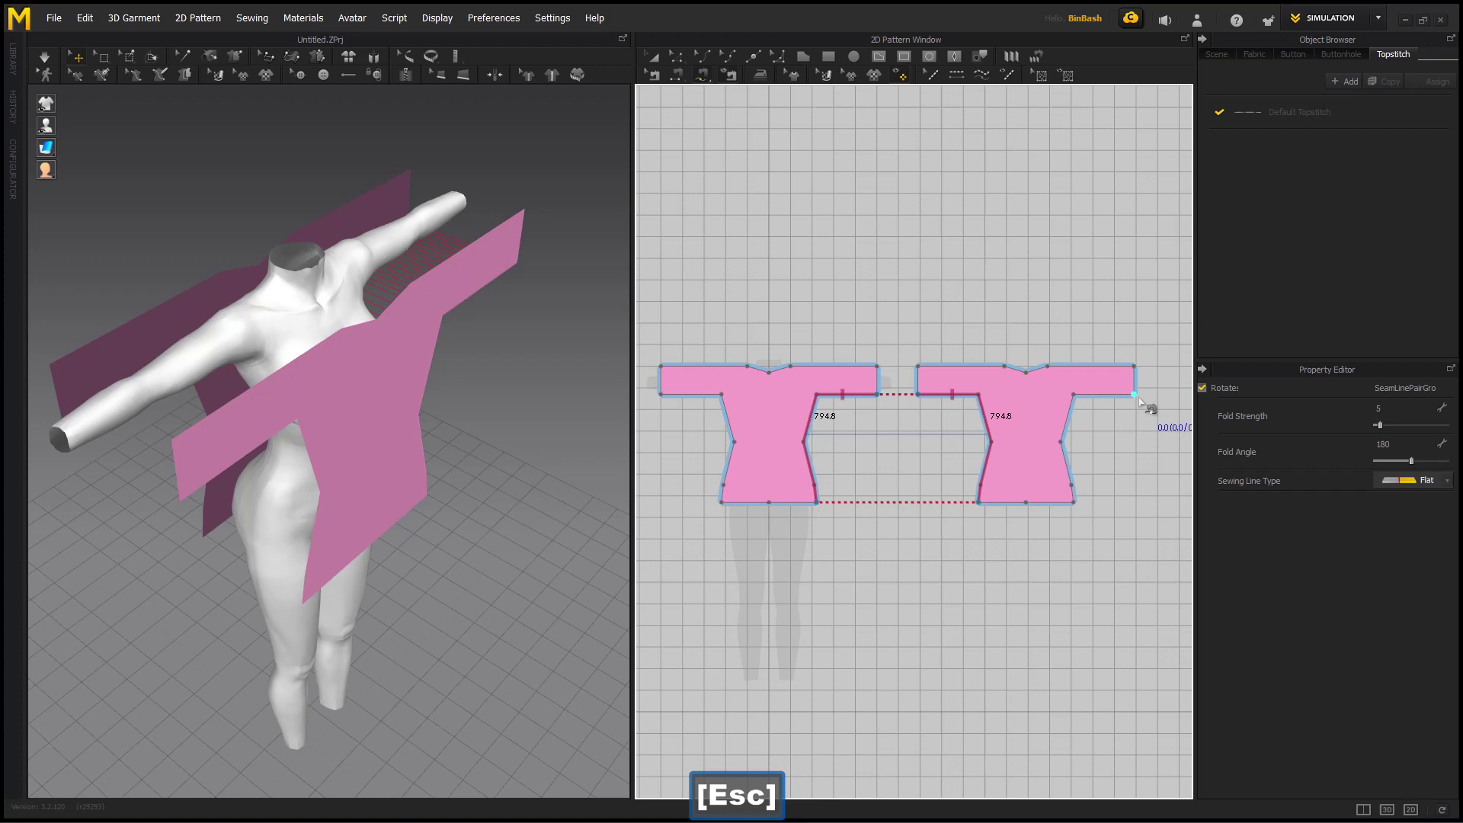
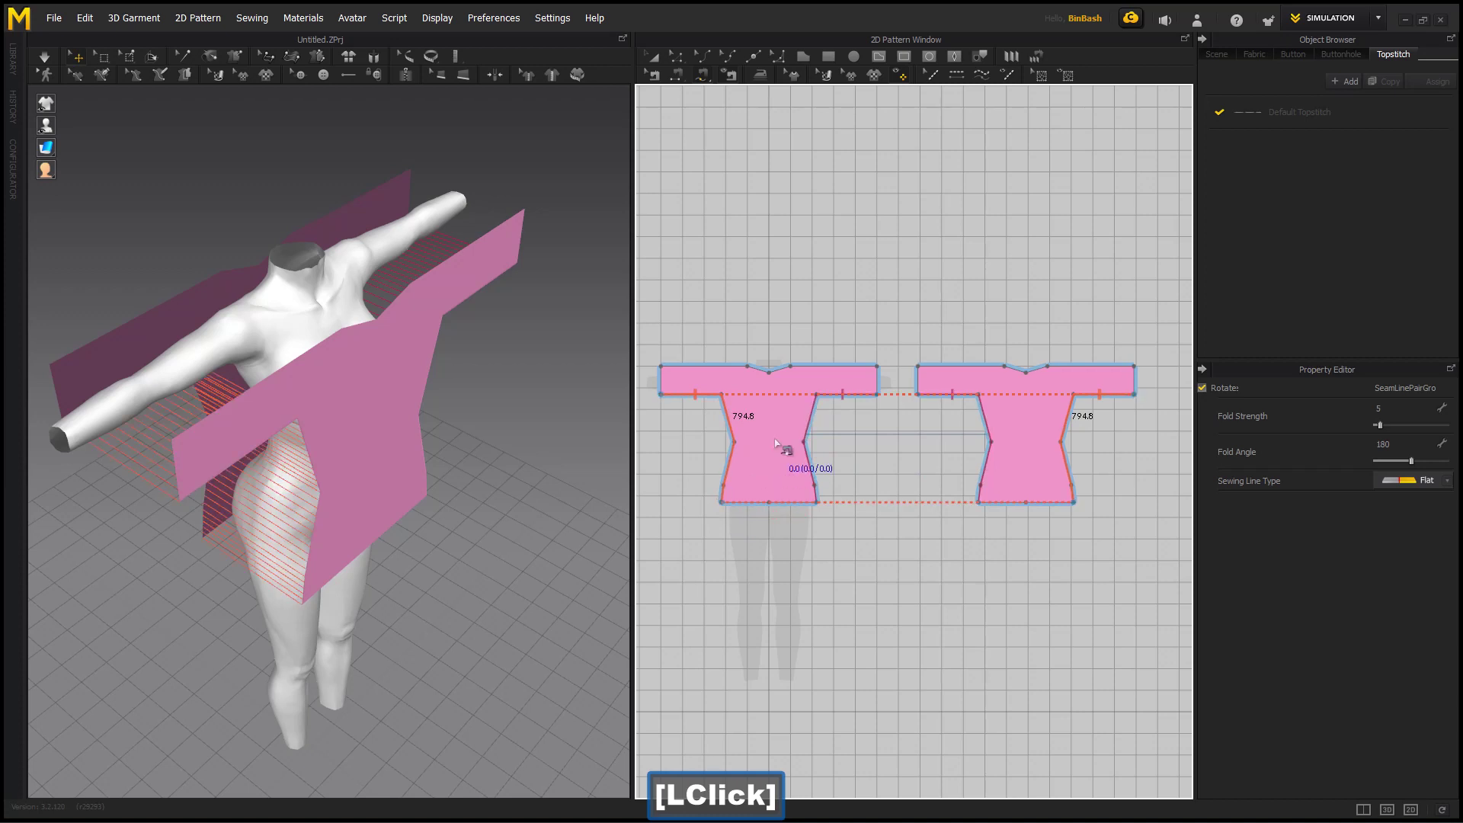
pyautogui.click(679, 78)
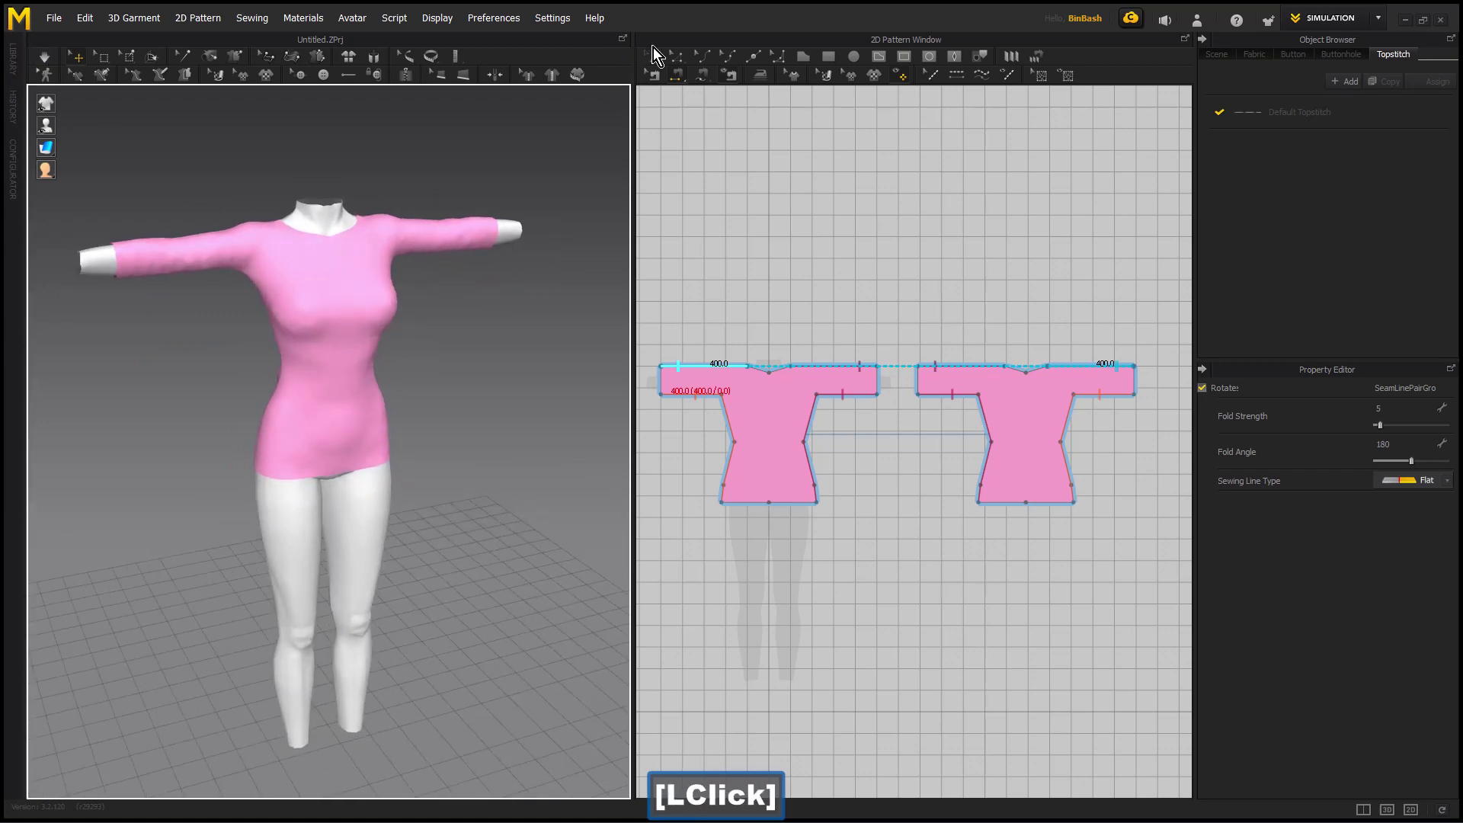
pyautogui.click(657, 64)
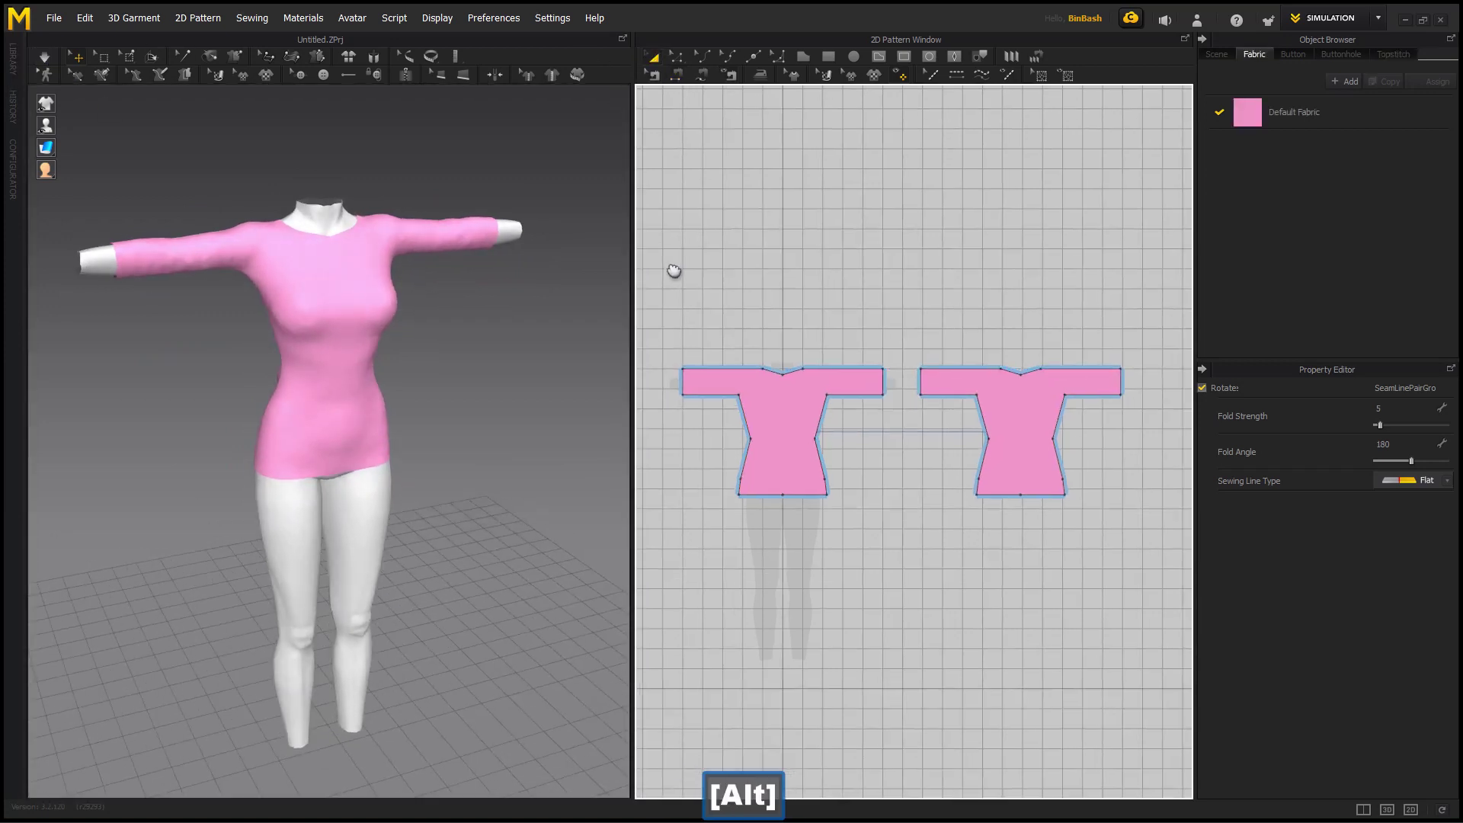
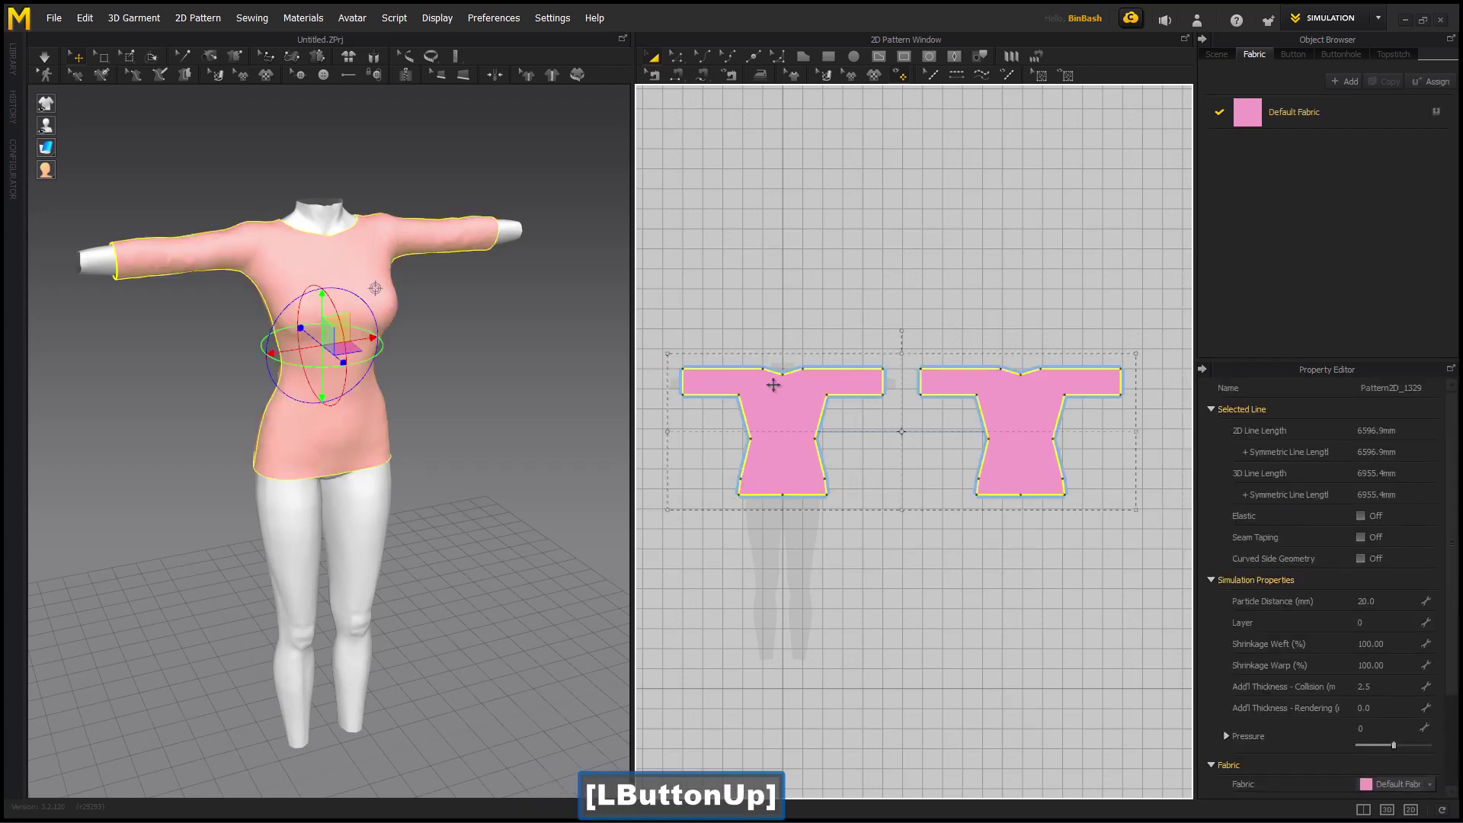
# Export selected patterns as OBJ into a new Tutorials folder named MD UVW Map Transfer.
pyautogui.click(59, 17)
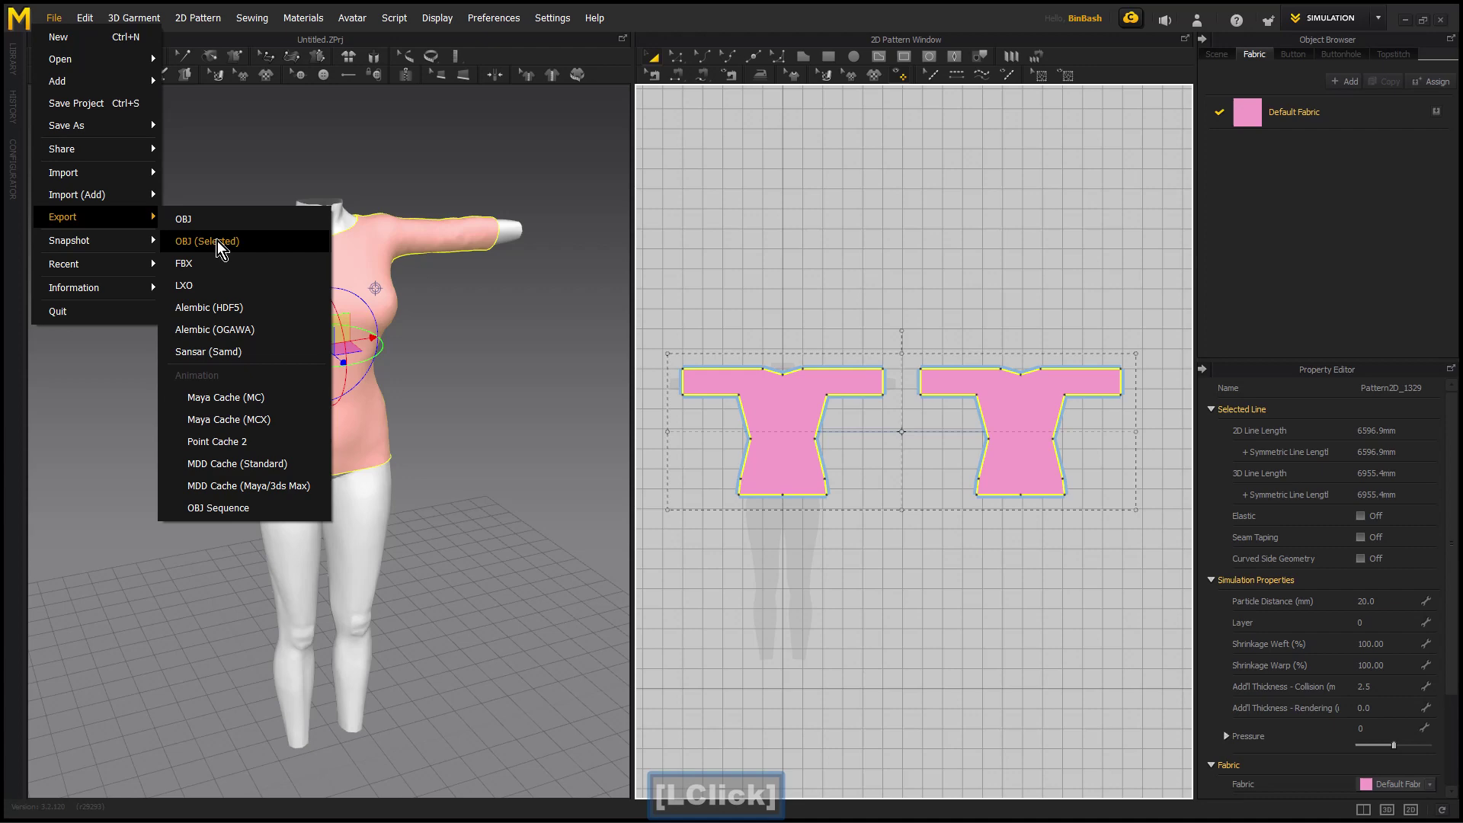
pyautogui.click(223, 242)
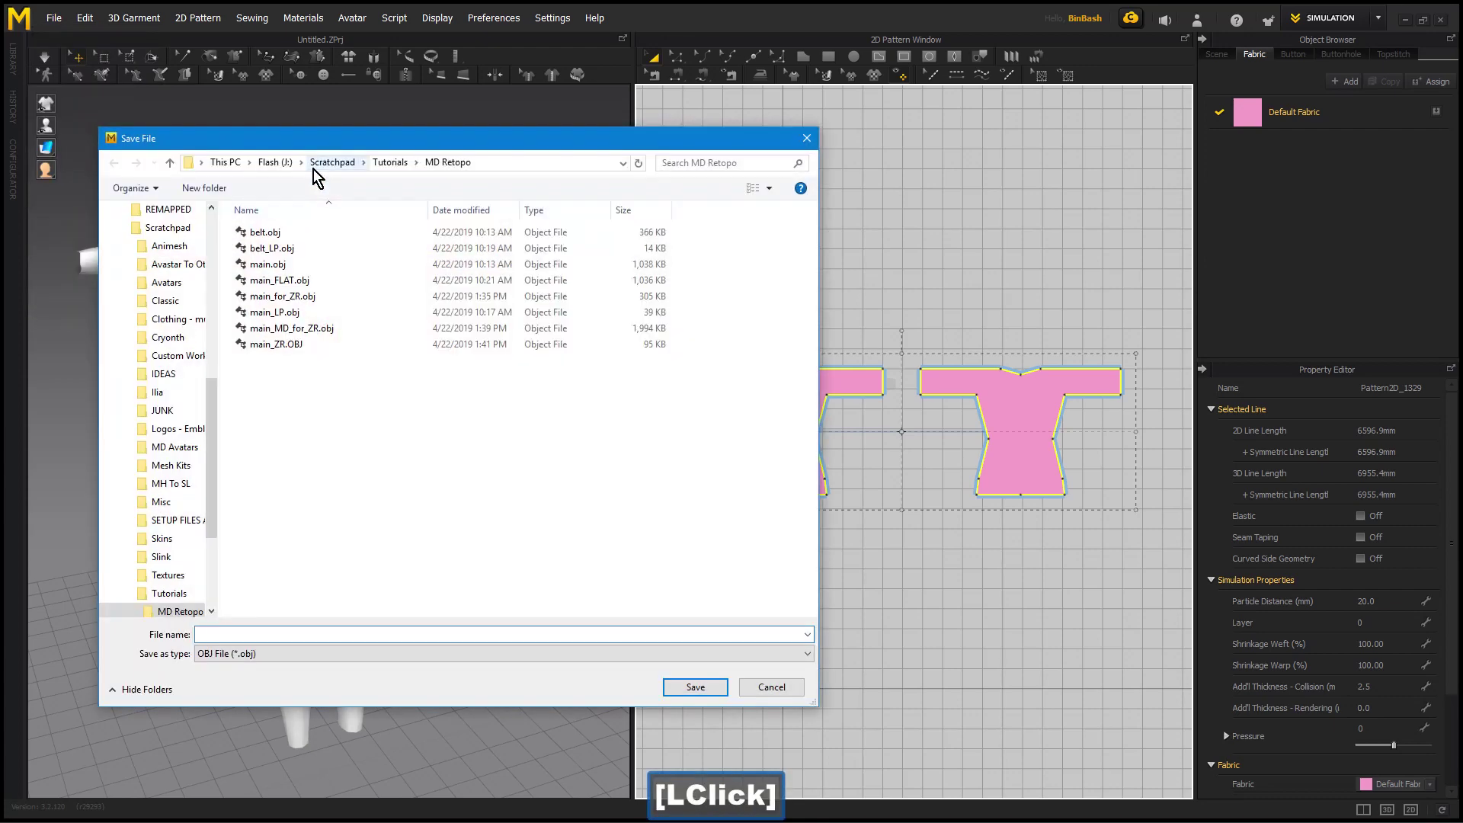
pyautogui.click(394, 164)
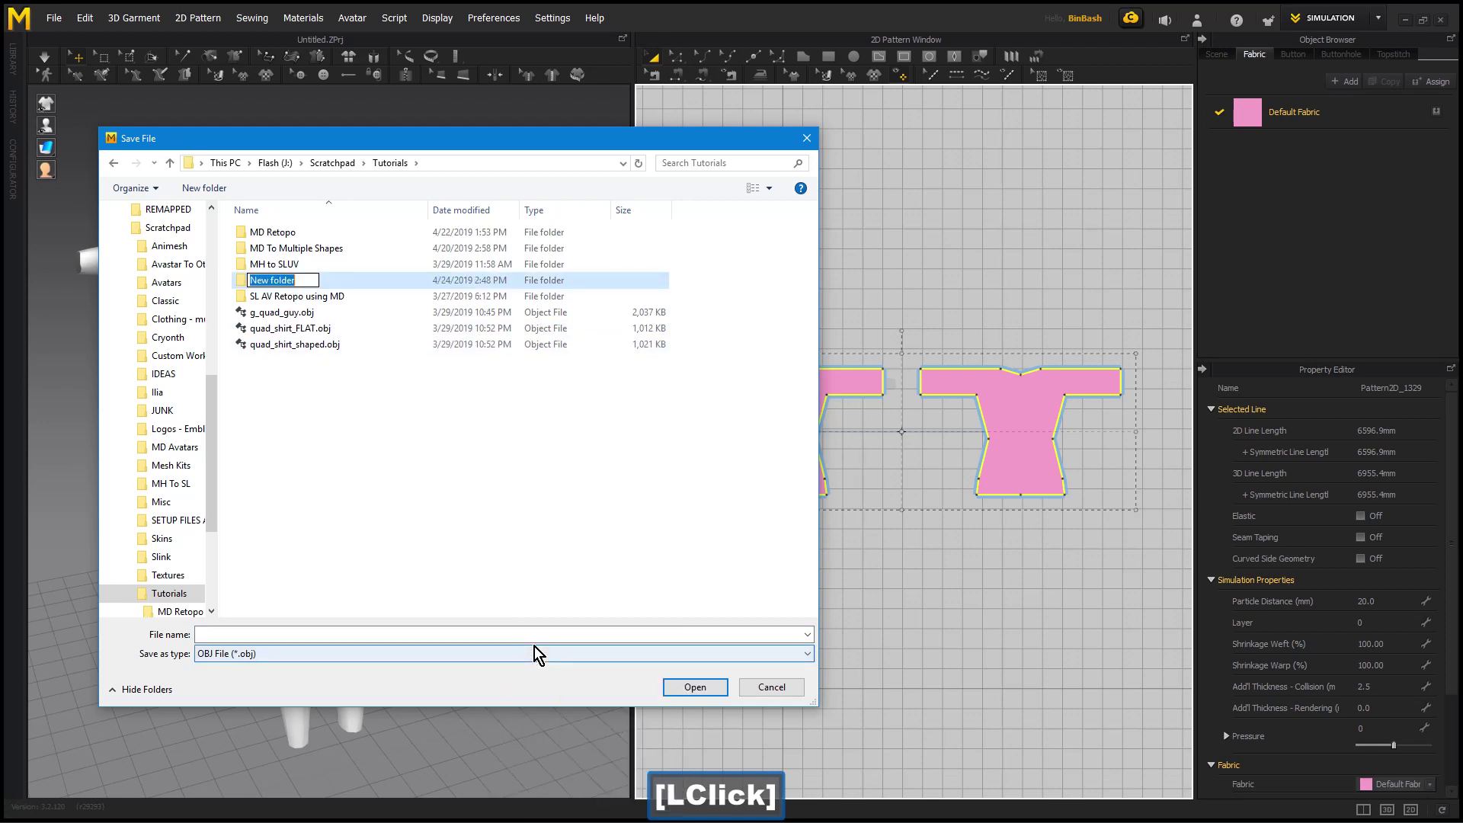
pyautogui.press('shift+space')
pyautogui.press('shift+space')
pyautogui.write('ap')
pyautogui.press('space')
pyautogui.write('[Shift + t]ransfer')
pyautogui.press('Return')
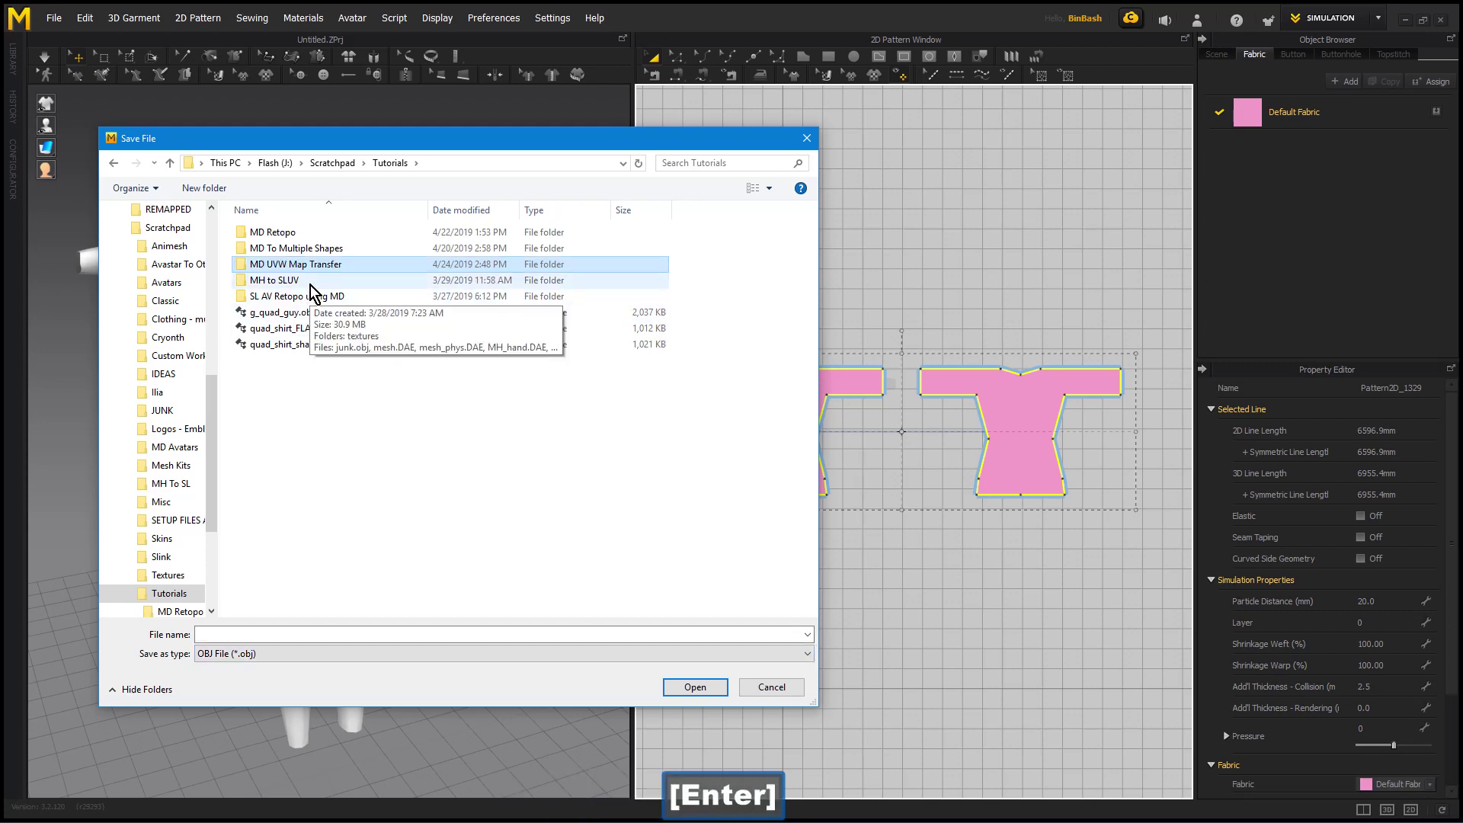
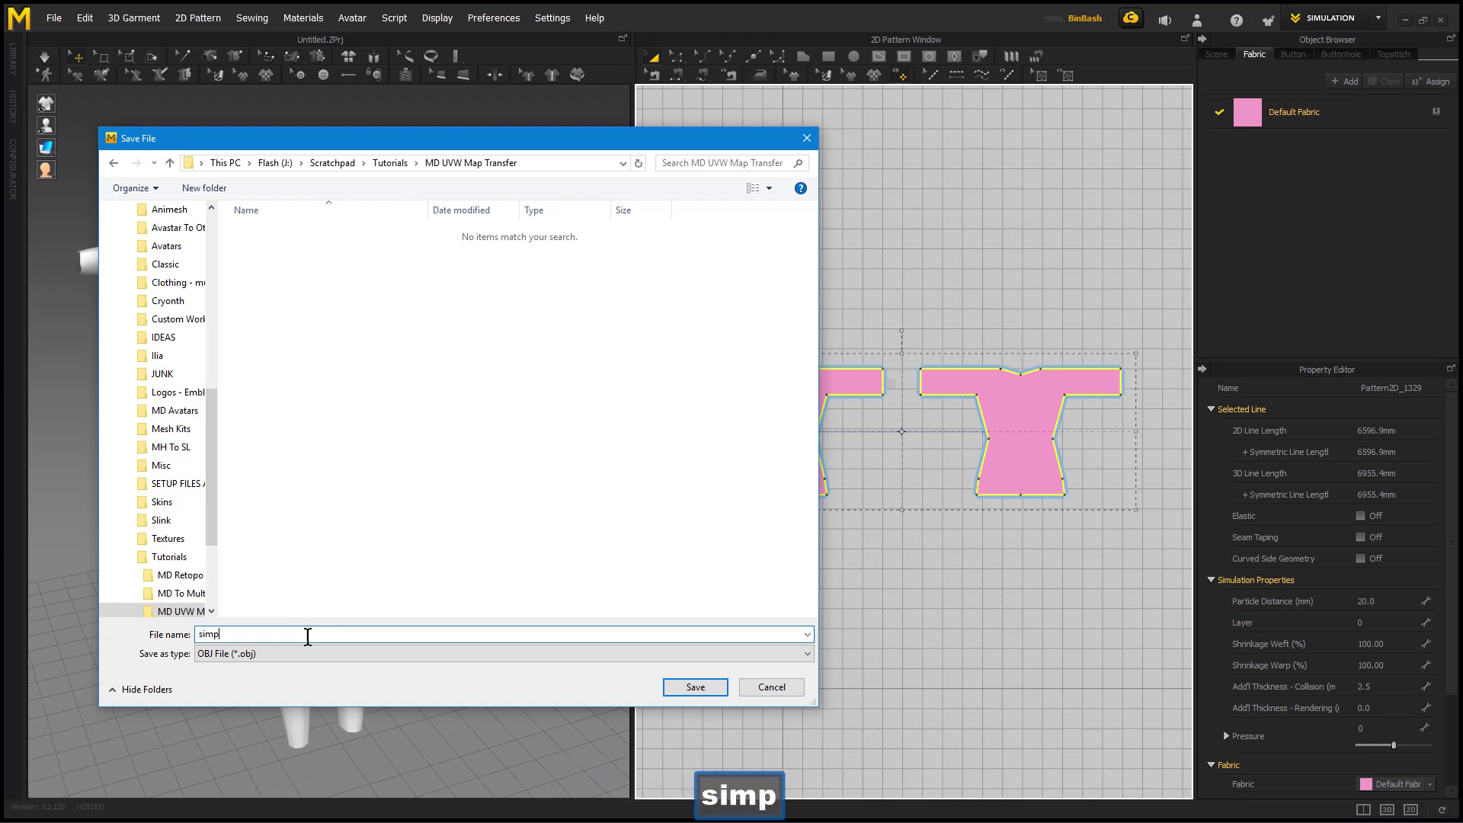
# Name the export file simple_shirt and save it.
pyautogui.write('simple')
pyautogui.write('hi')
pyautogui.press('BackSpace')
pyautogui.write('i')
pyautogui.press('BackSpace')
pyautogui.write('[Backspace]rirt')
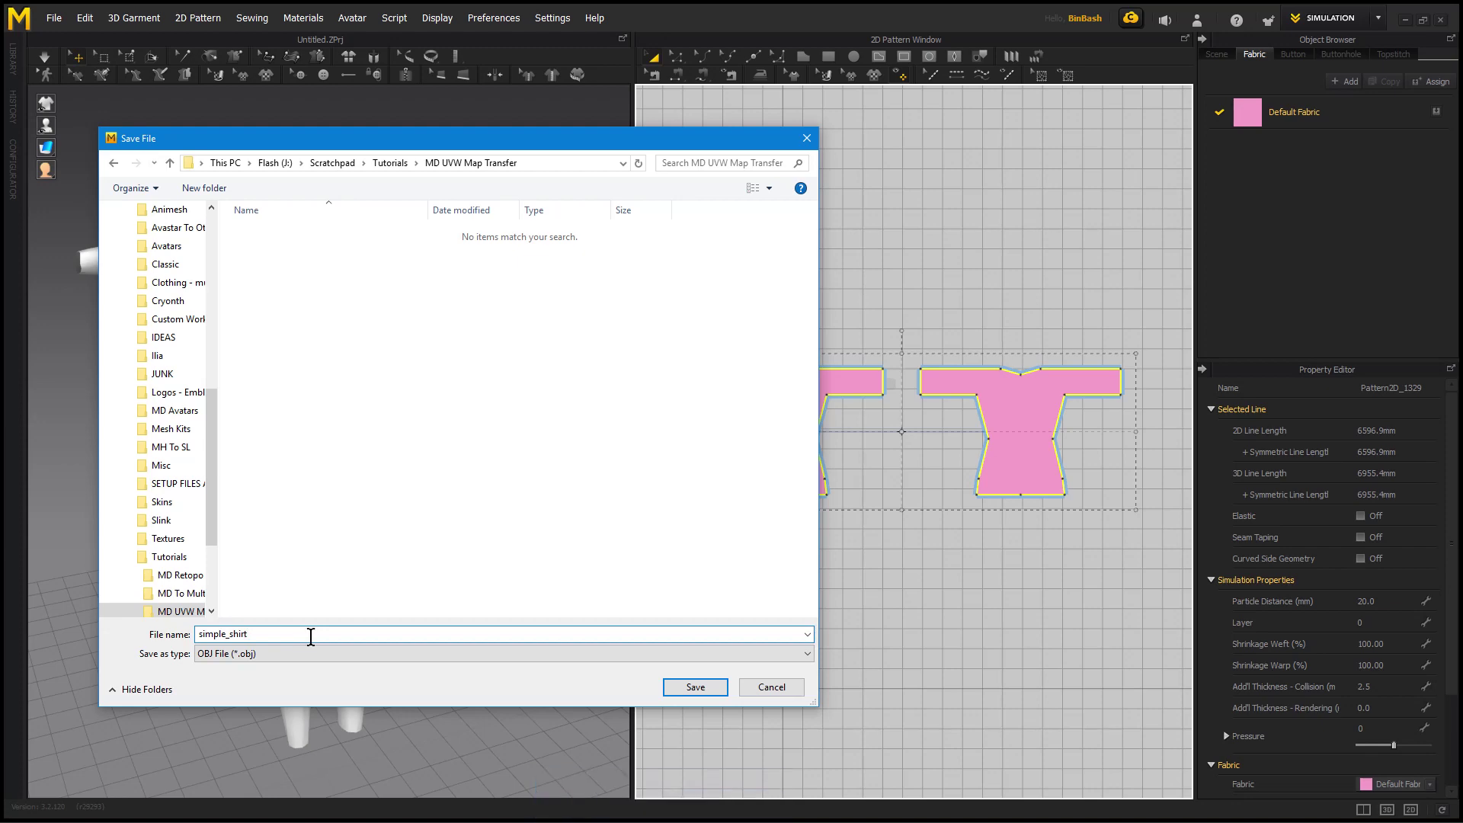
pyautogui.press('Return')
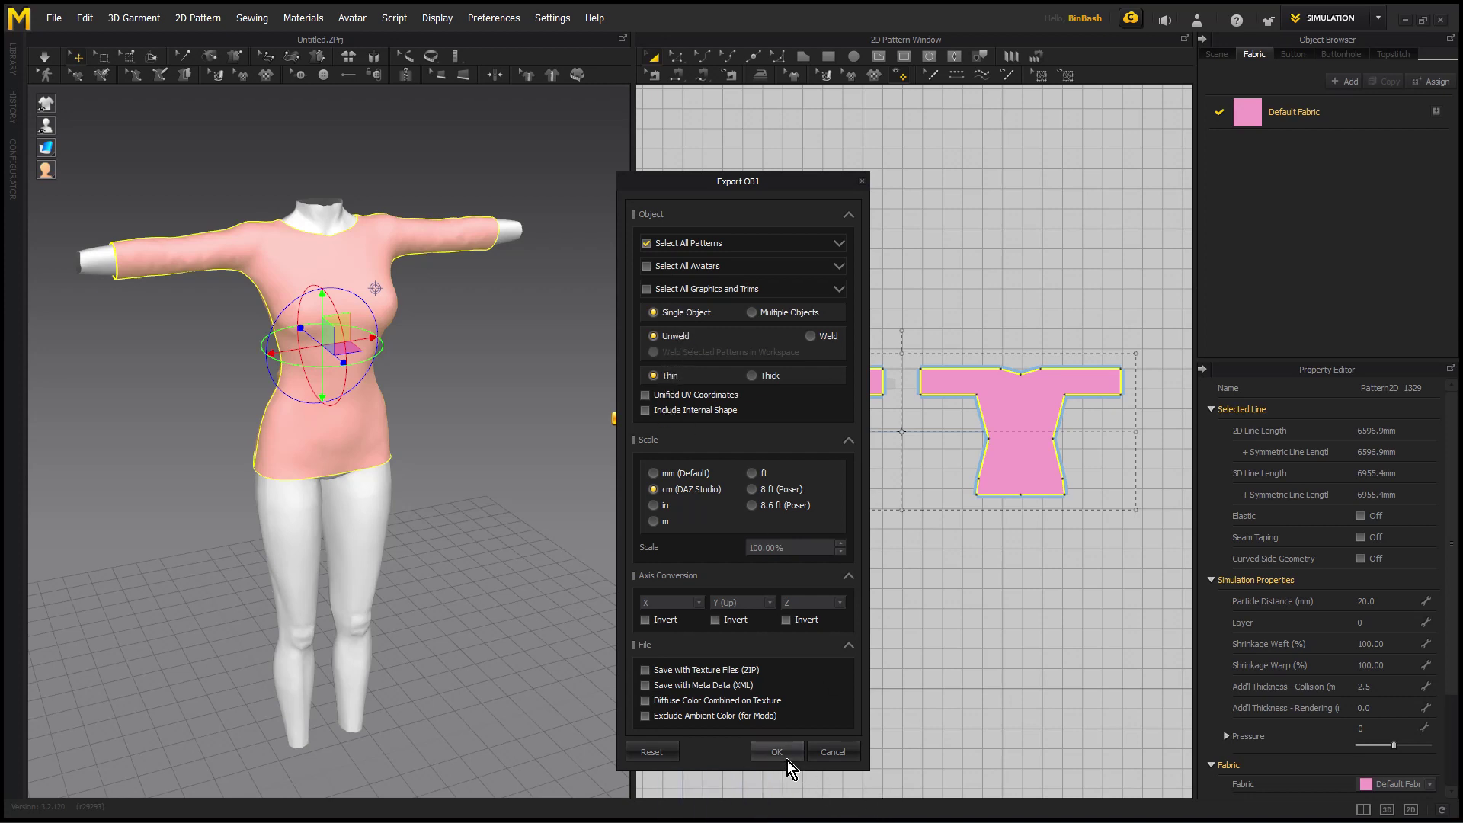
# Export the flat pattern again, renaming the file to simple_shirt_FLAT.obj and saving it.
pyautogui.click(789, 761)
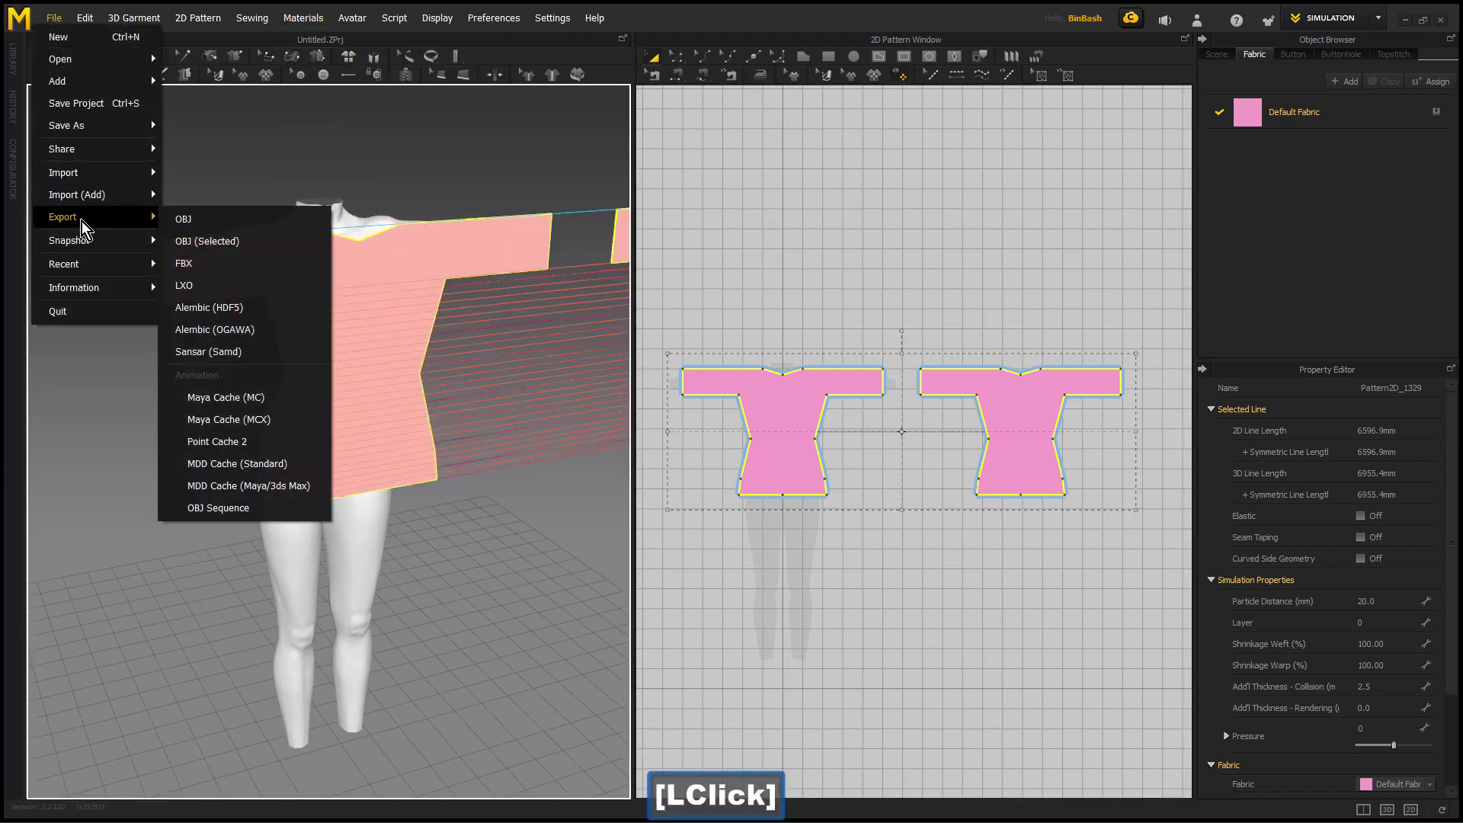
pyautogui.click(238, 241)
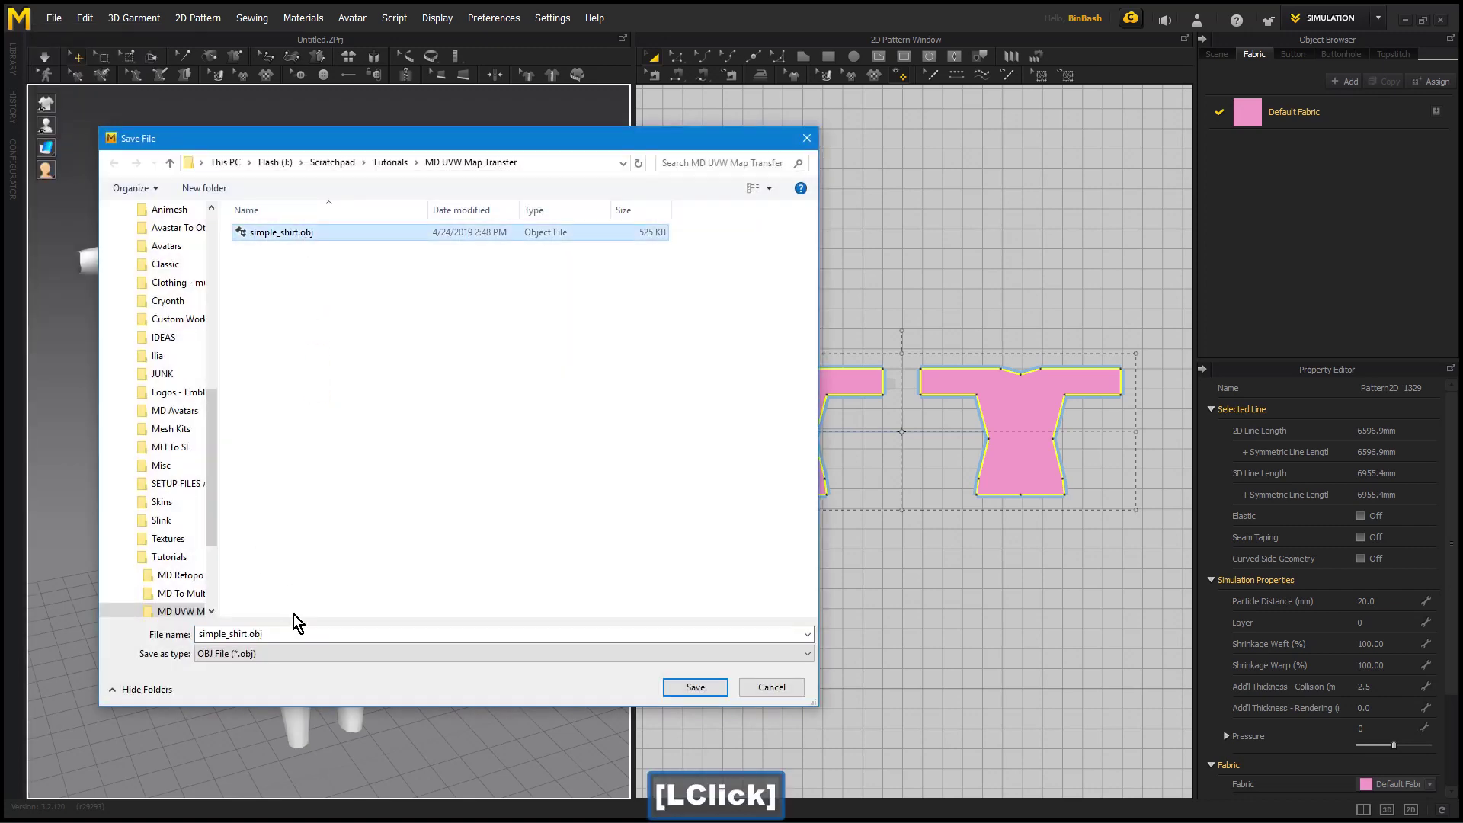
pyautogui.press('Left')
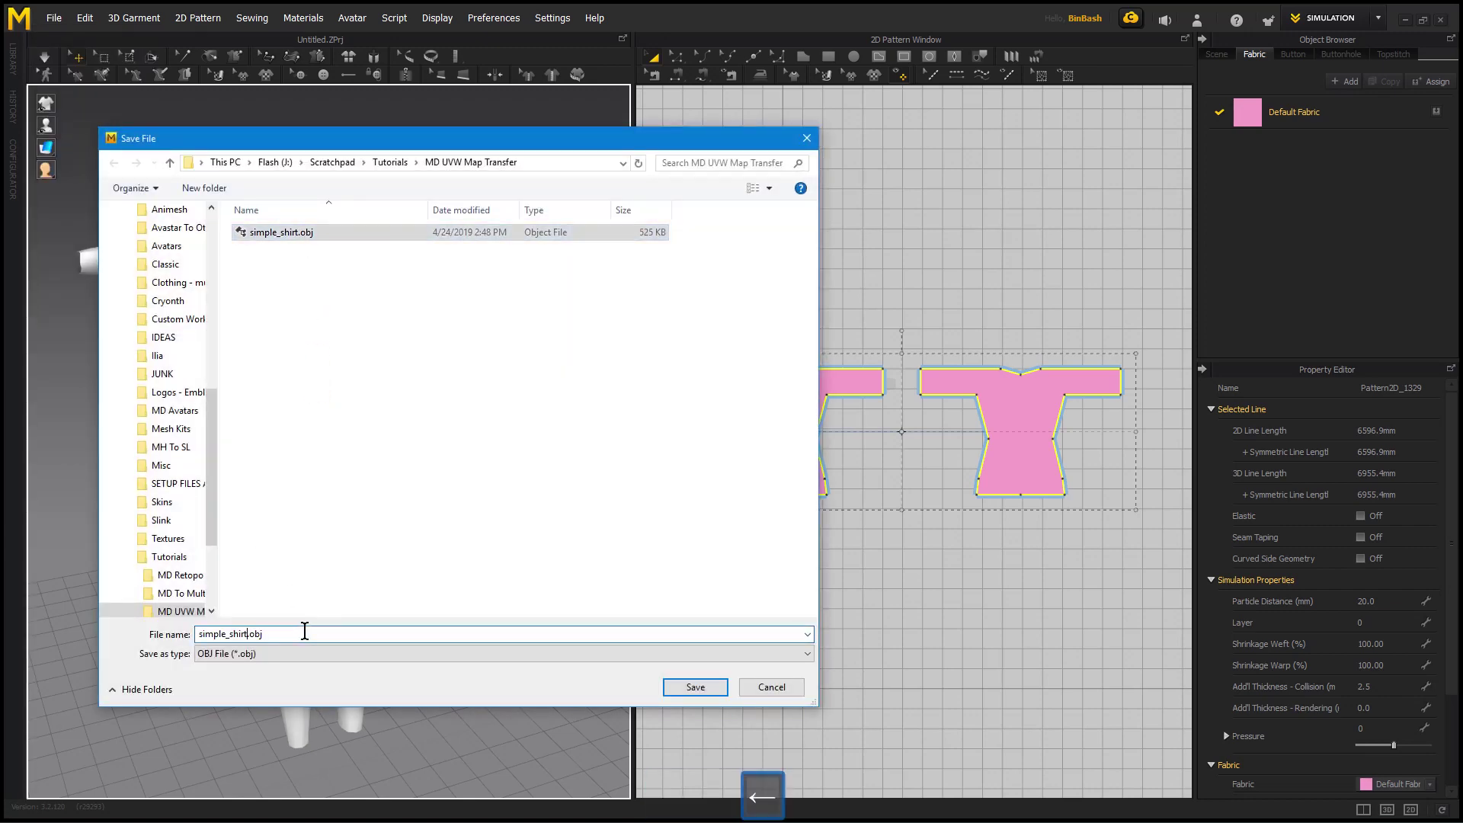
pyautogui.press('shift+-')
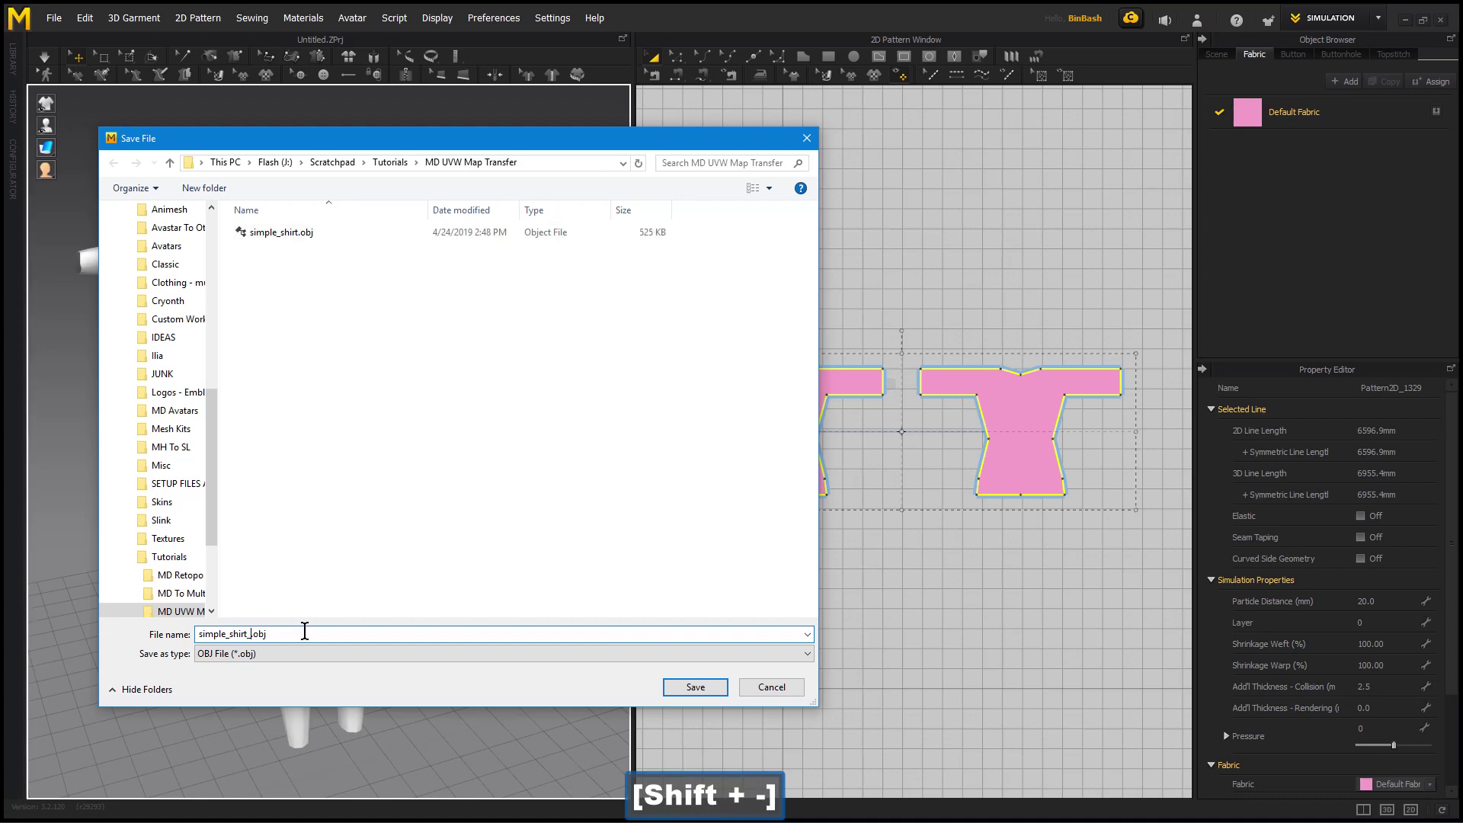
pyautogui.press('Caps_Lock')
pyautogui.write('[CapsLock]Flat')
pyautogui.press('Caps_Lock')
pyautogui.press('Return')
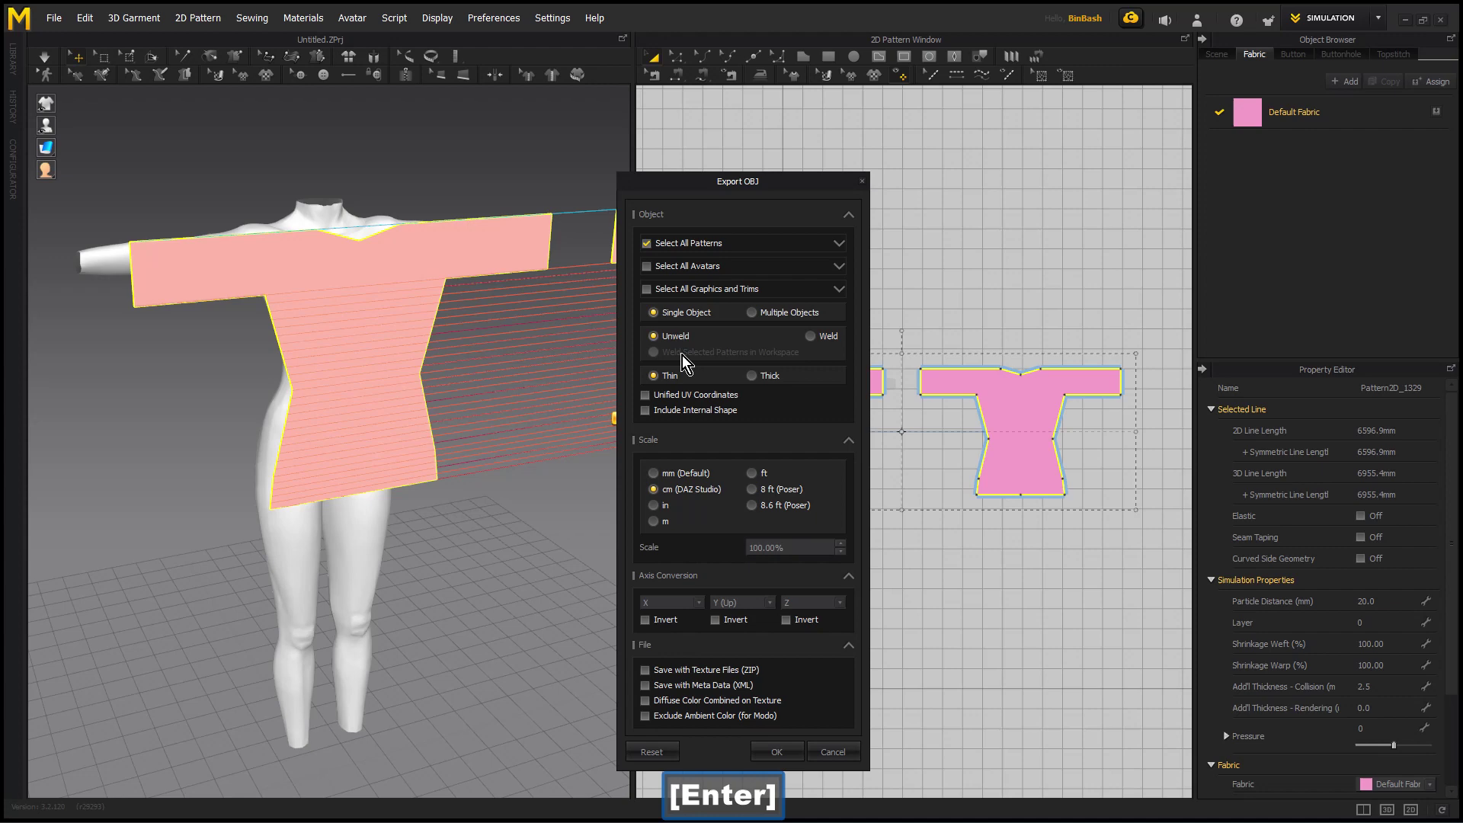
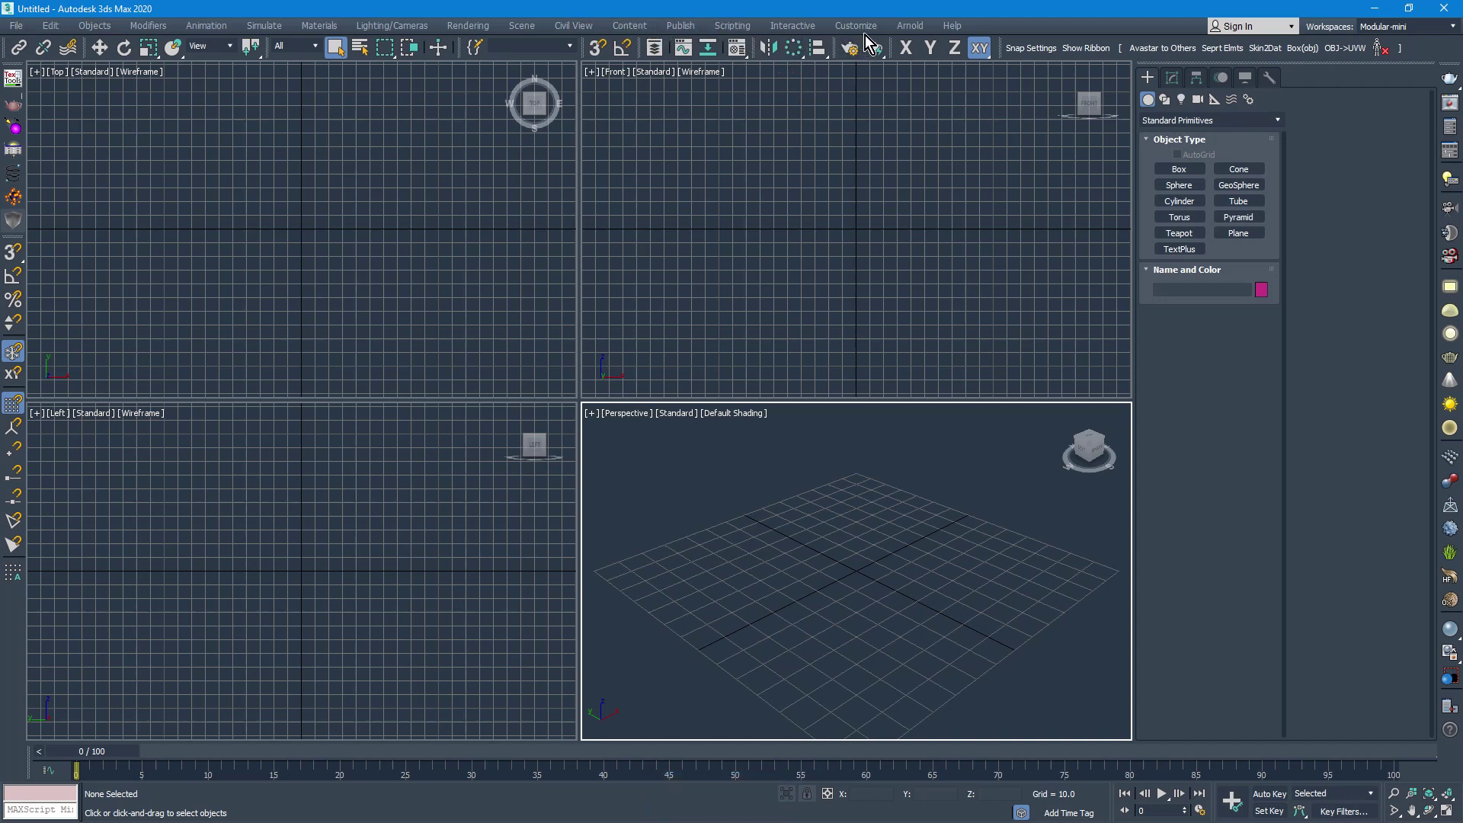
# Check the unit setup, start File > Import and browse into the Tutorials folder.
pyautogui.click(869, 32)
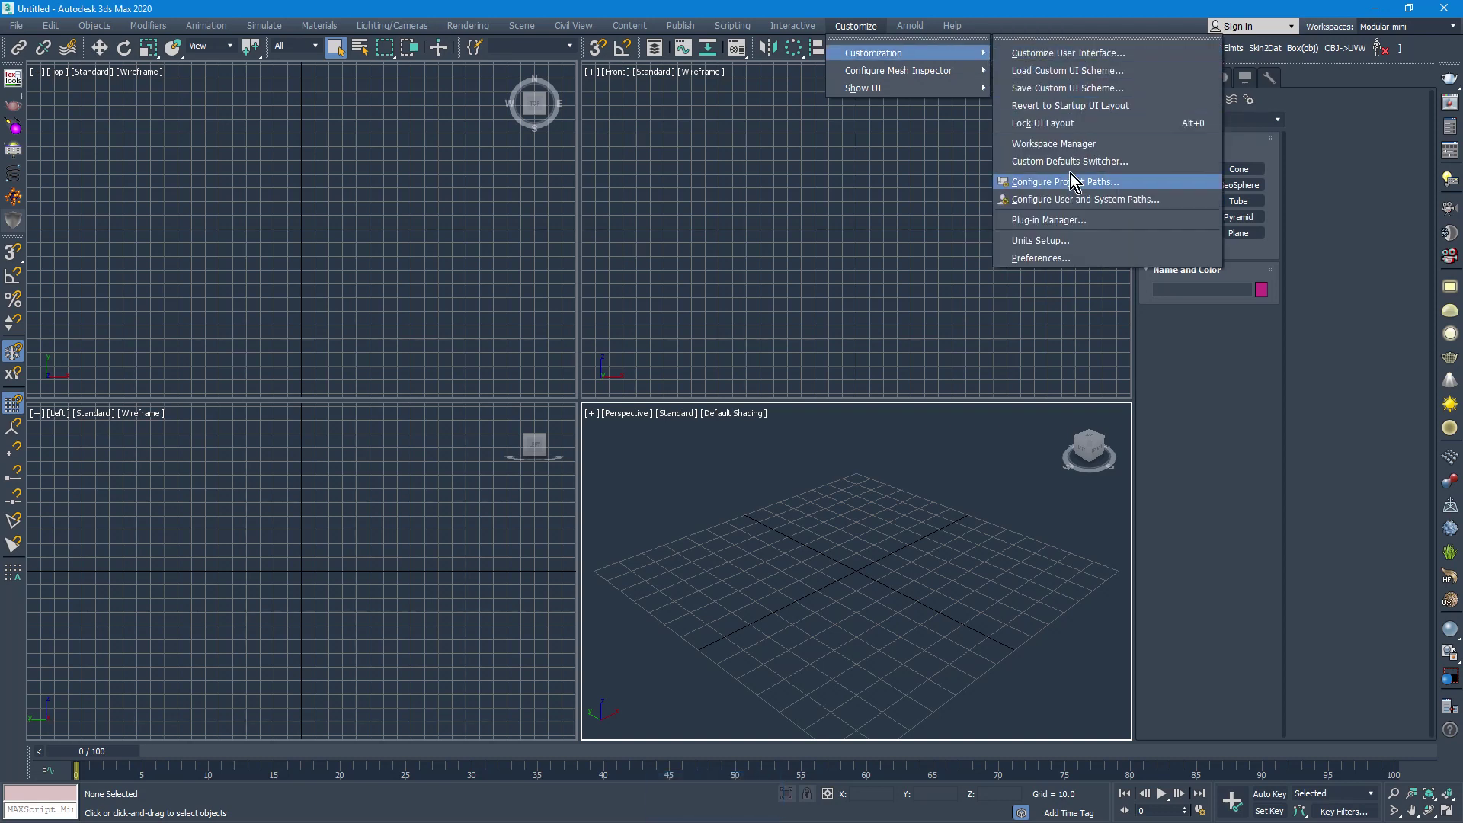
pyautogui.click(1082, 241)
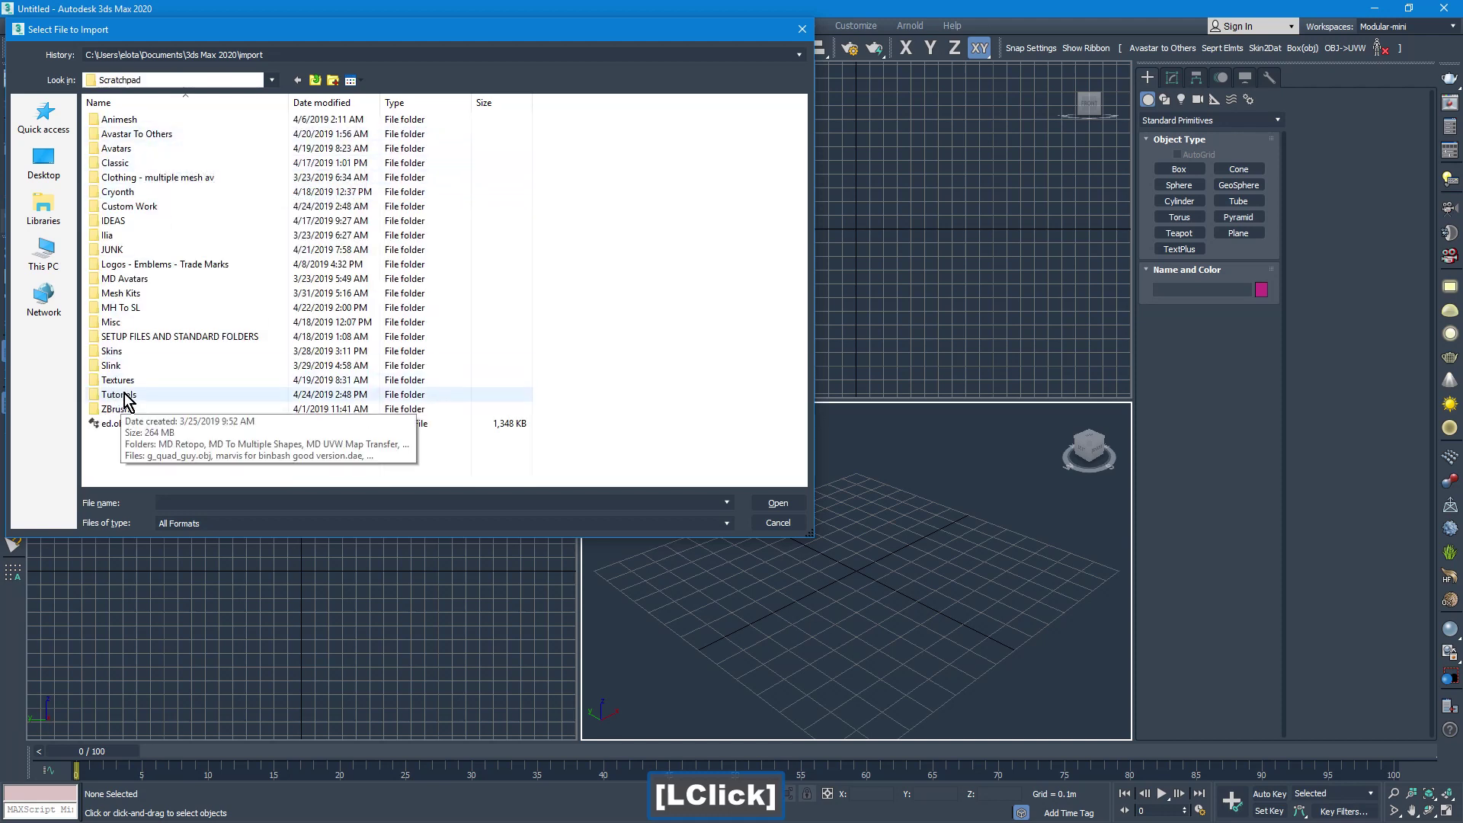
pyautogui.doubleClick(127, 399)
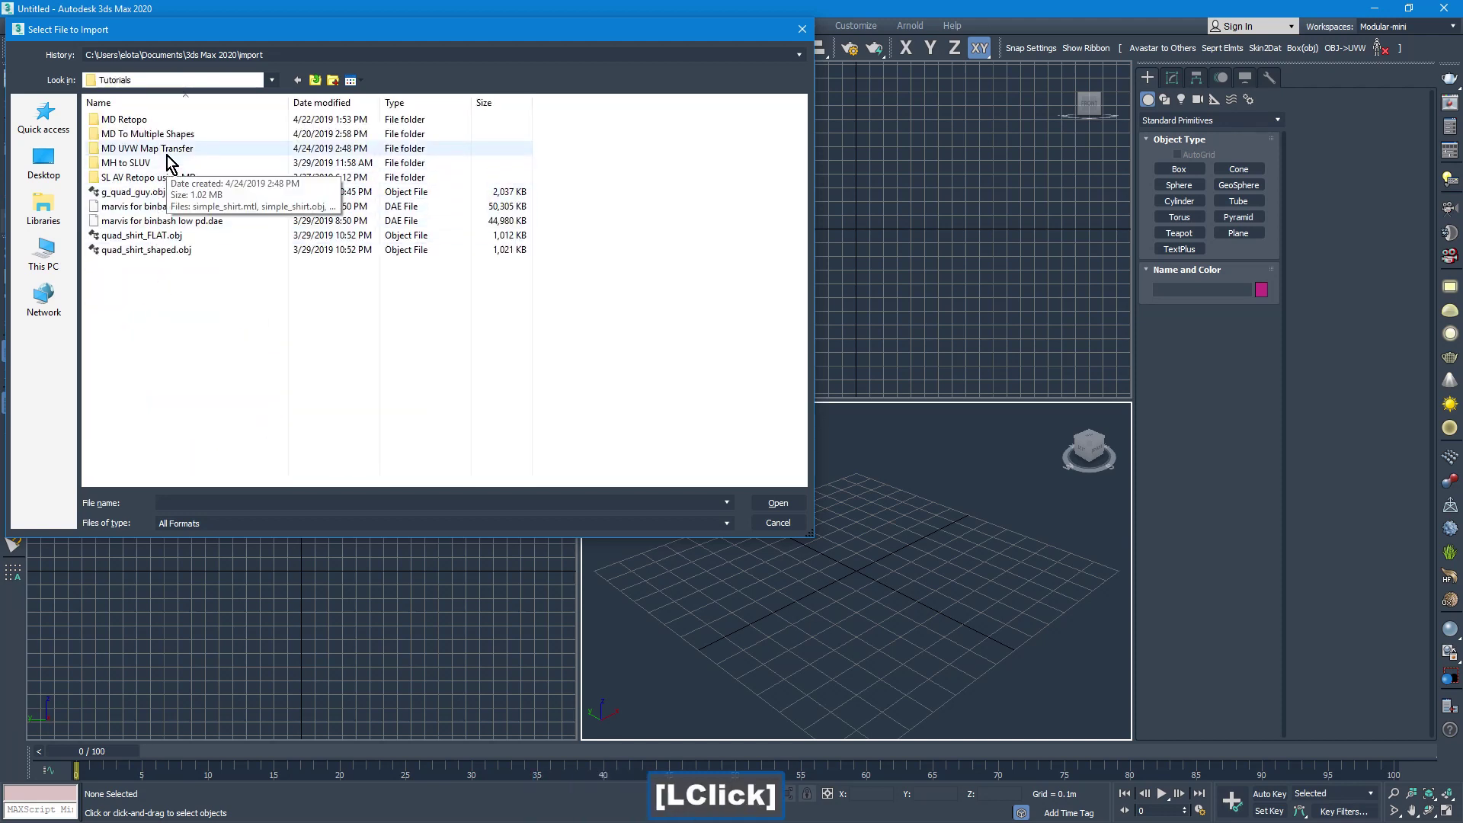
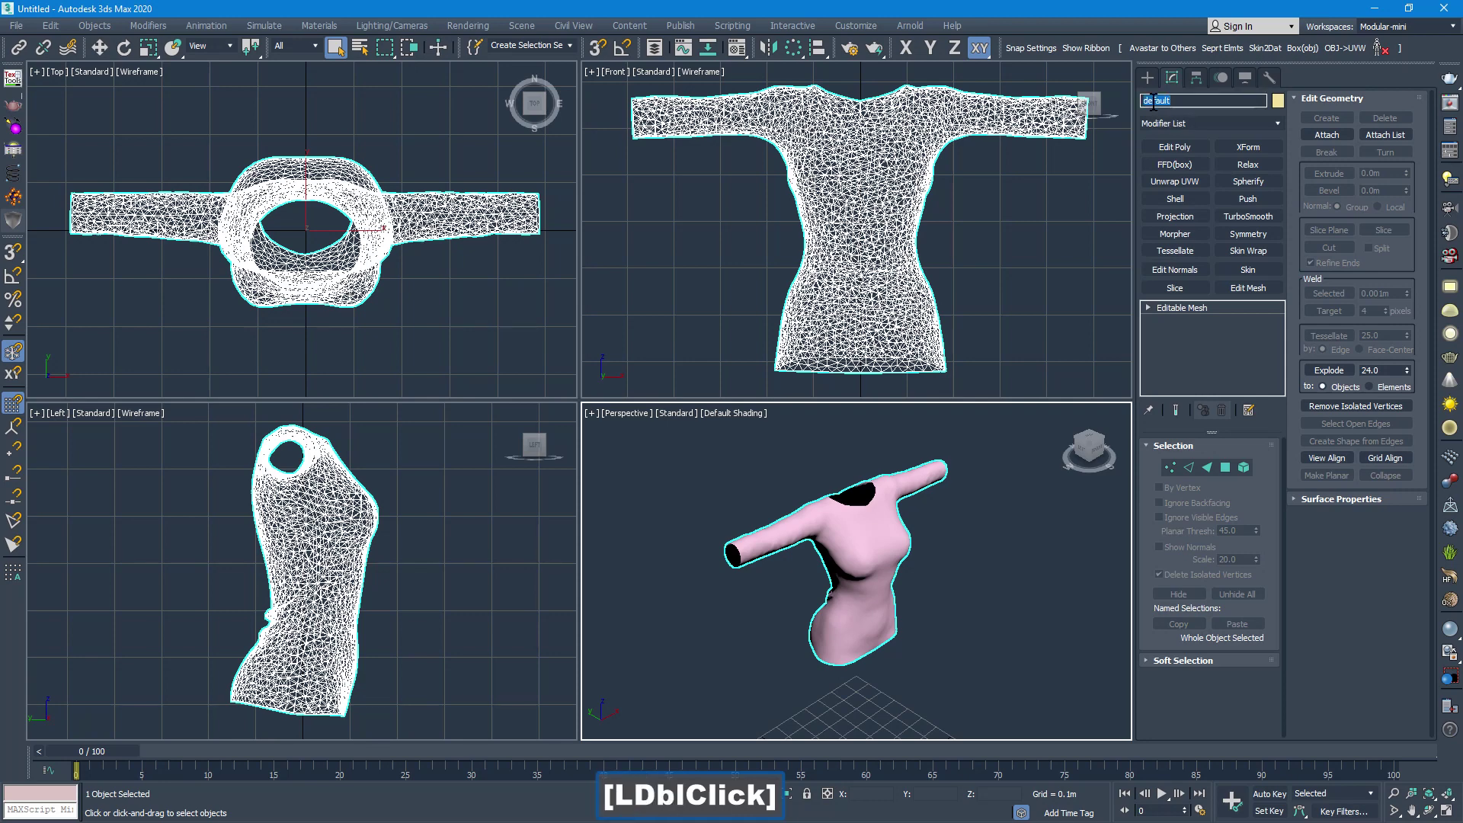
# Rename the draped mesh object to simple_shirt.
pyautogui.press('s')
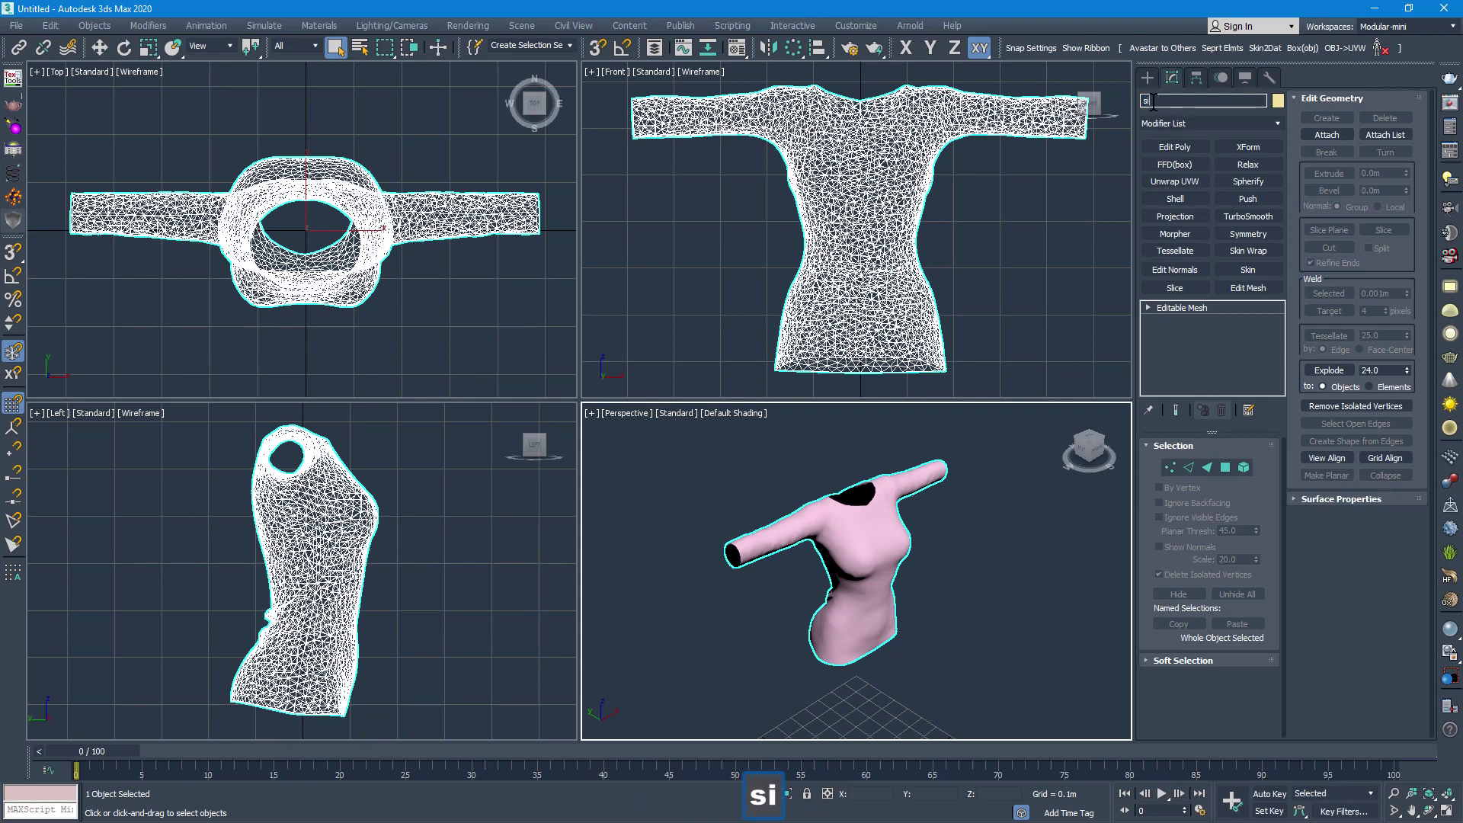
pyautogui.write('shirt')
pyautogui.press('Return')
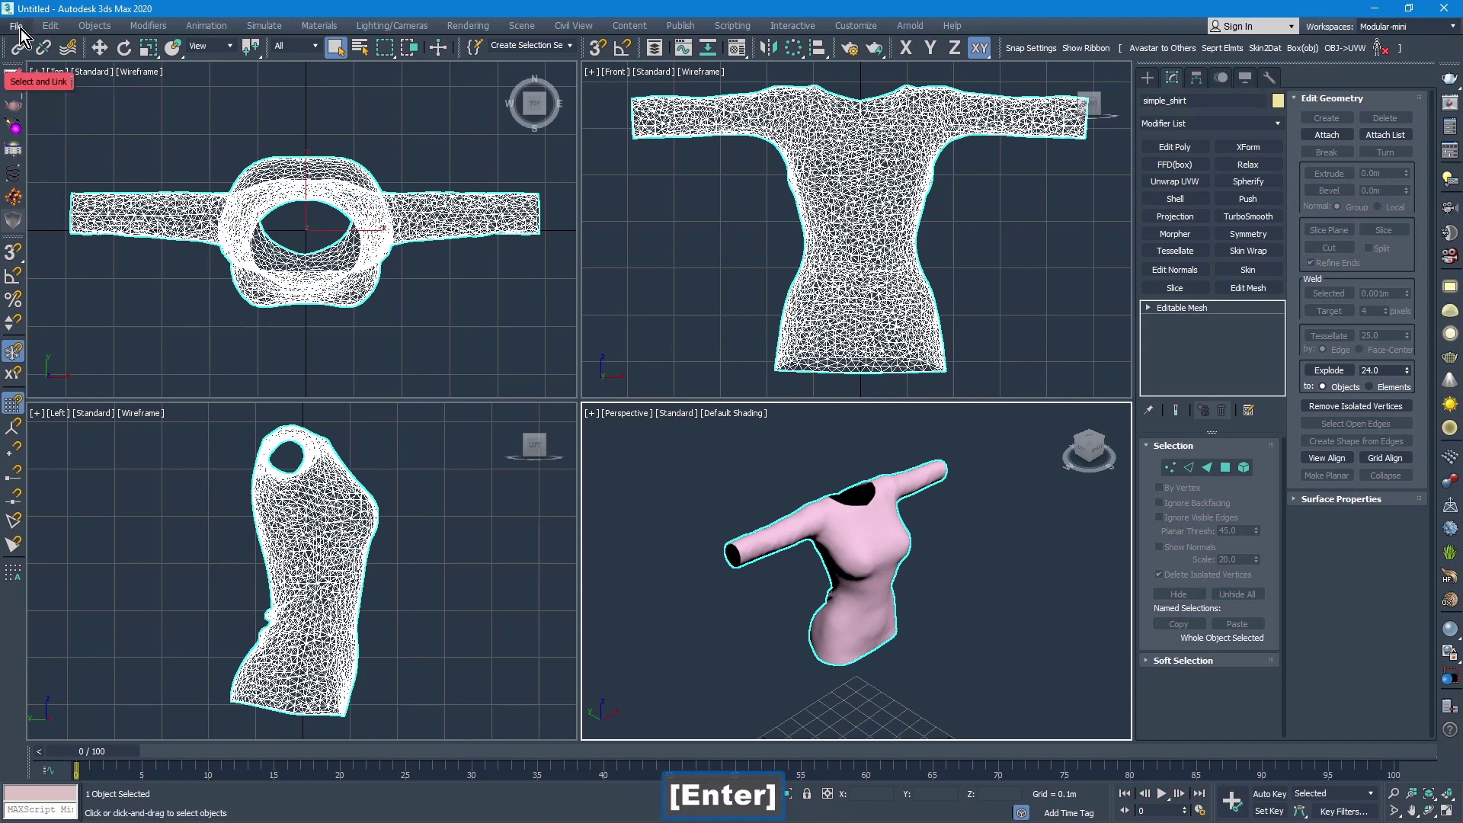
# Import simple_shirt_FLAT.obj as a second mesh with the default options.
pyautogui.click(24, 33)
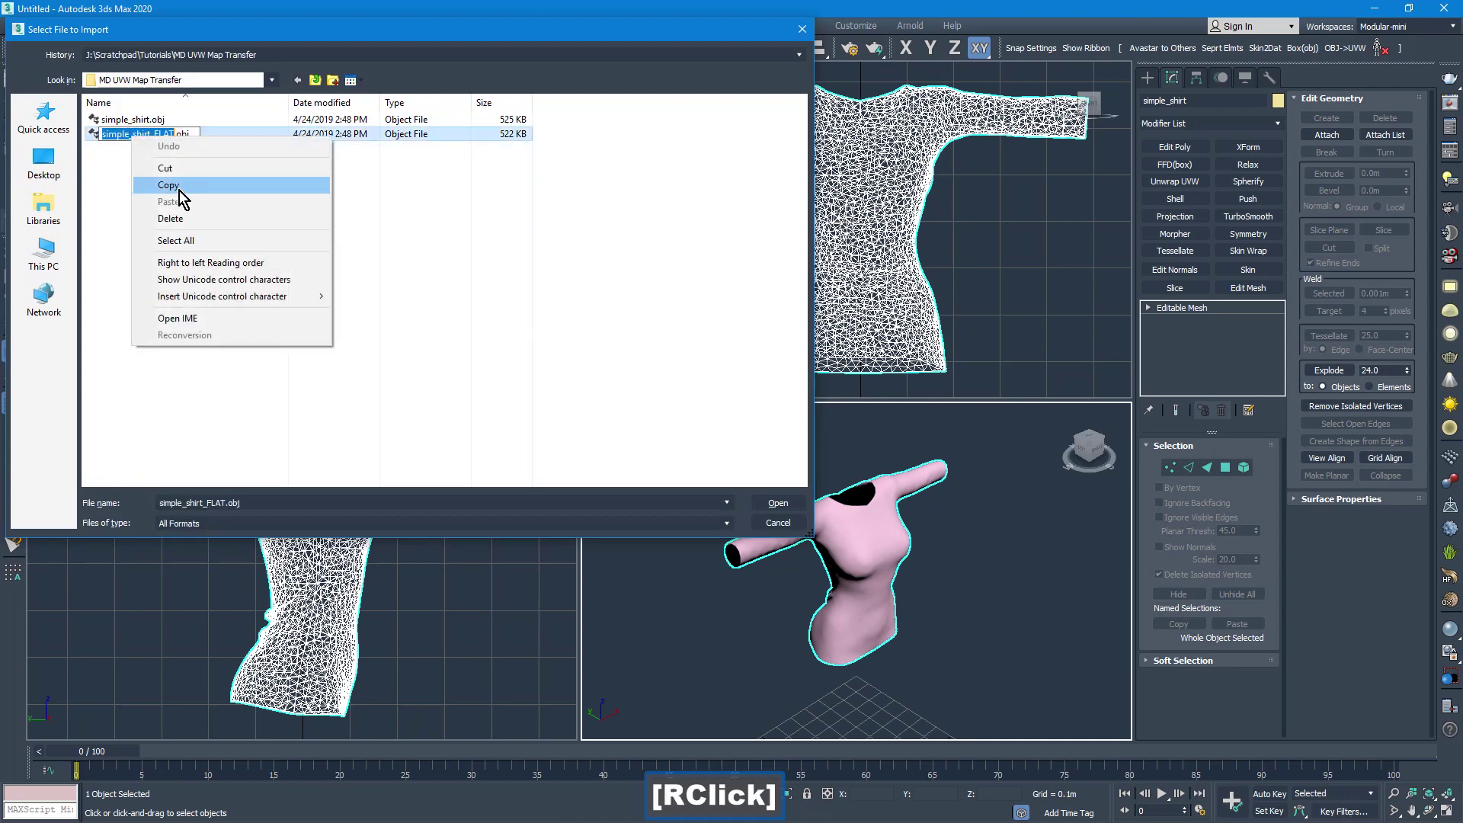
pyautogui.doubleClick(779, 509)
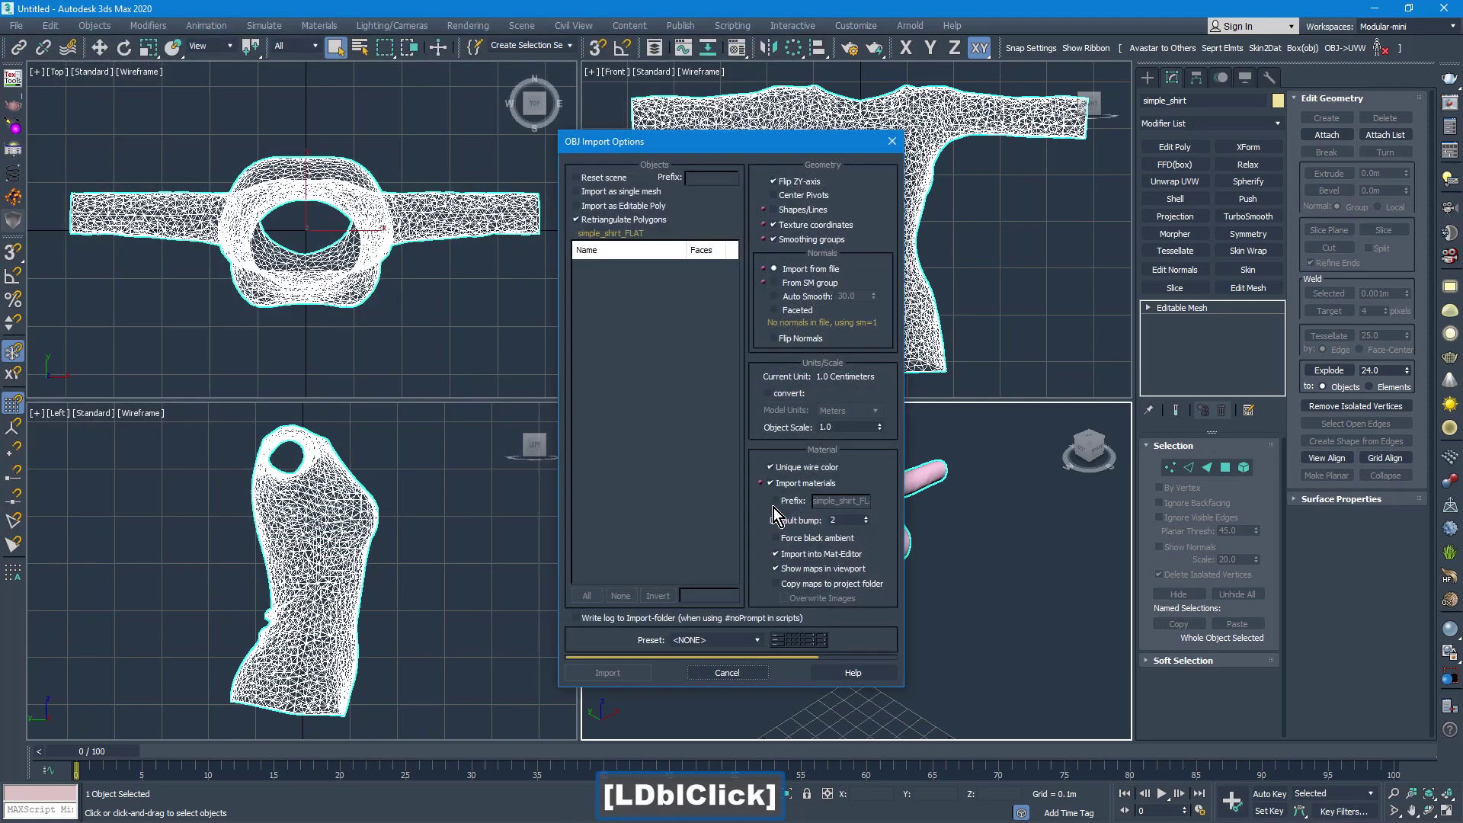
pyautogui.click(619, 684)
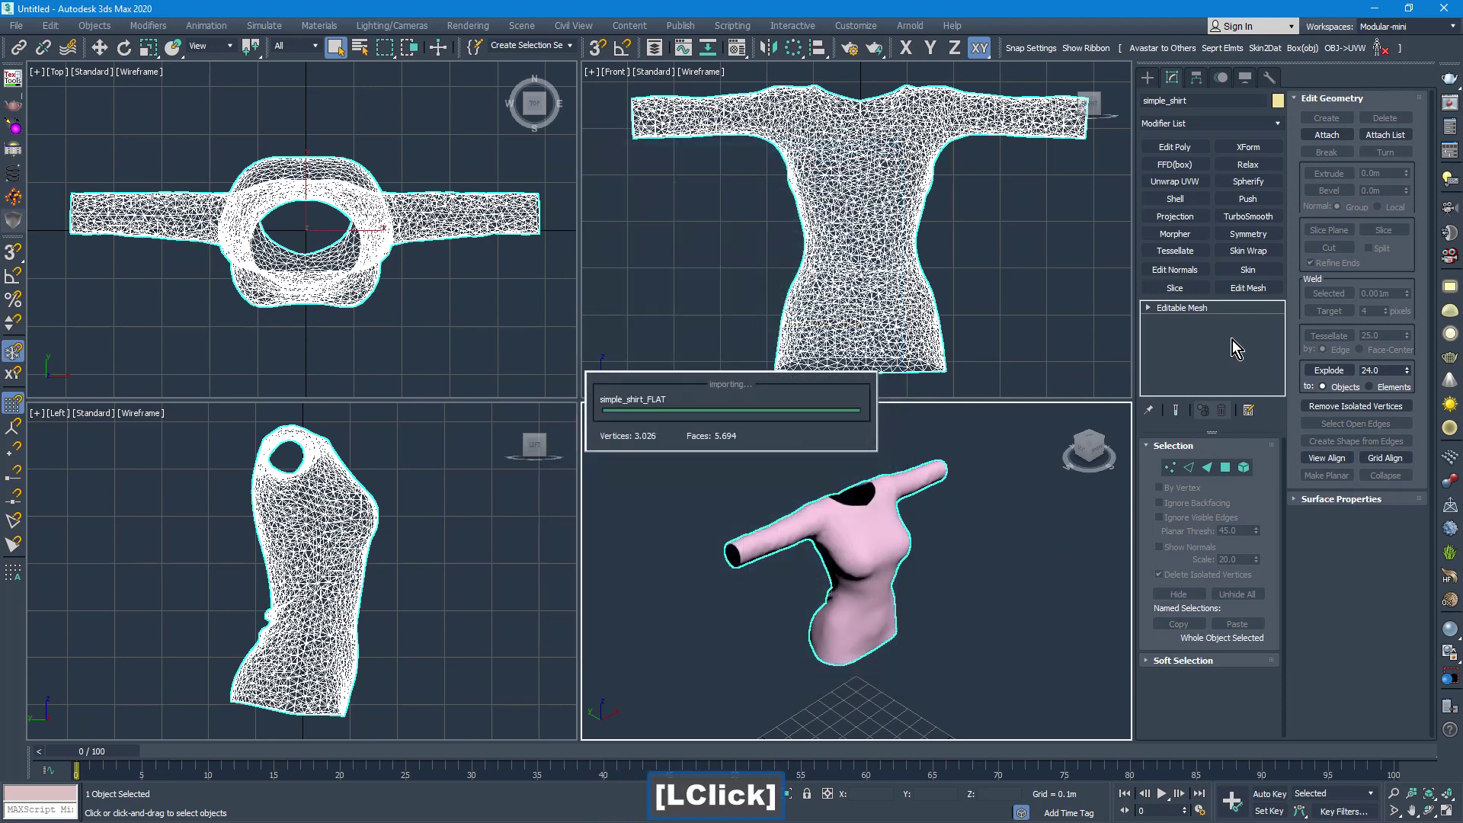
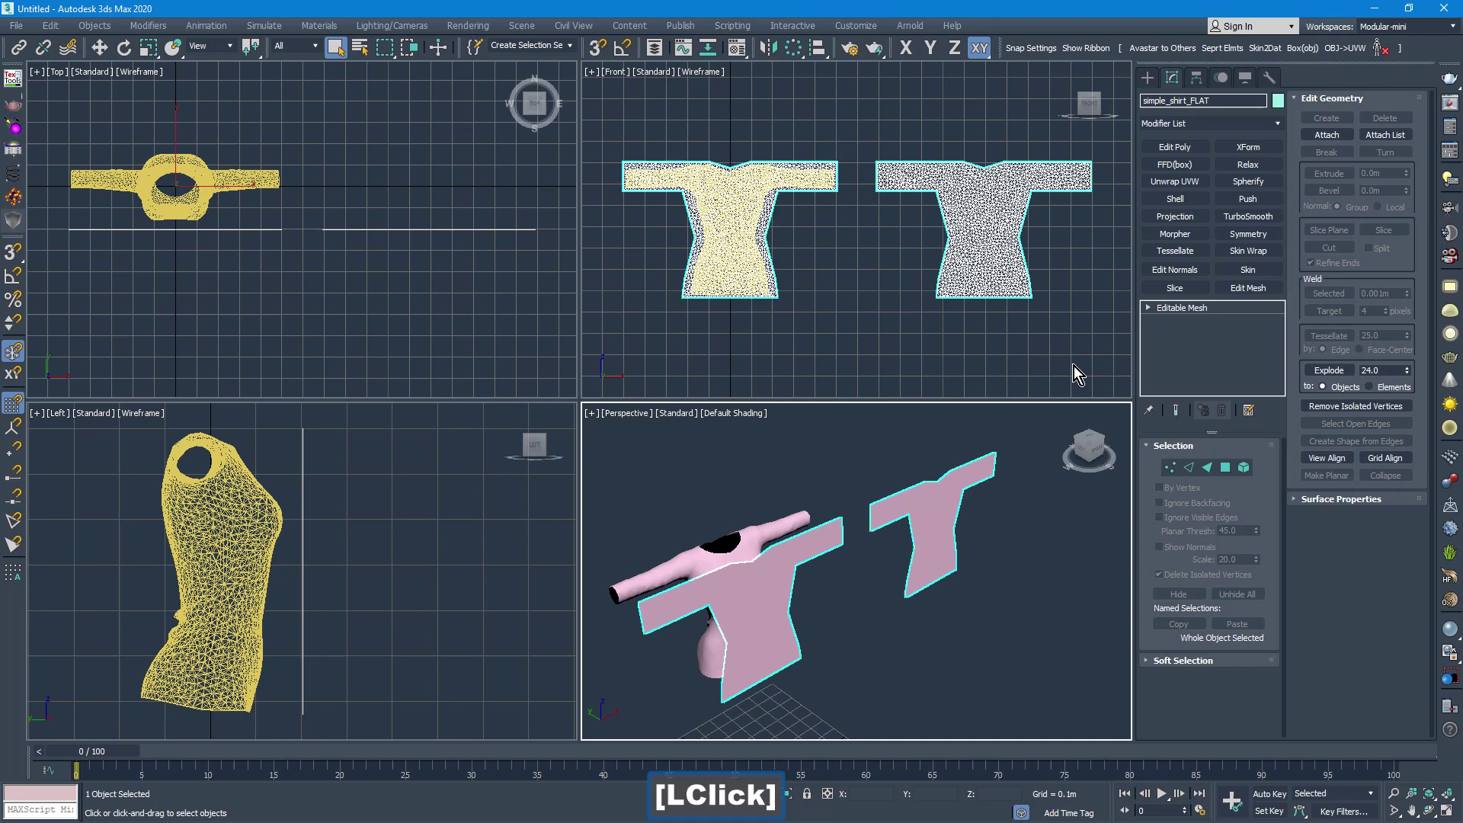
# Deselect everything and maximise the Perspective viewport showing both shirt meshes side by side.
pyautogui.press('Return')
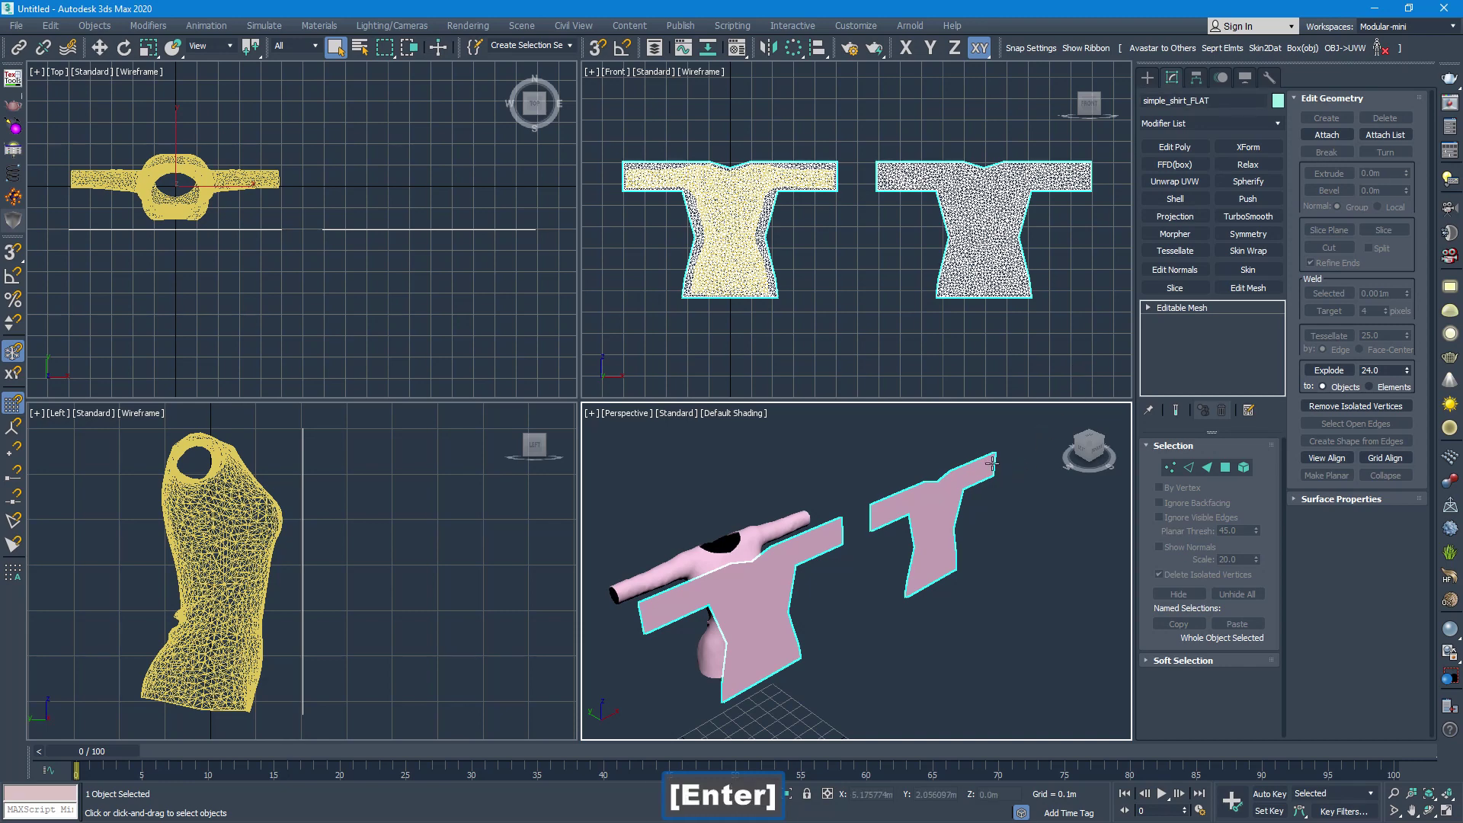
pyautogui.click(1039, 567)
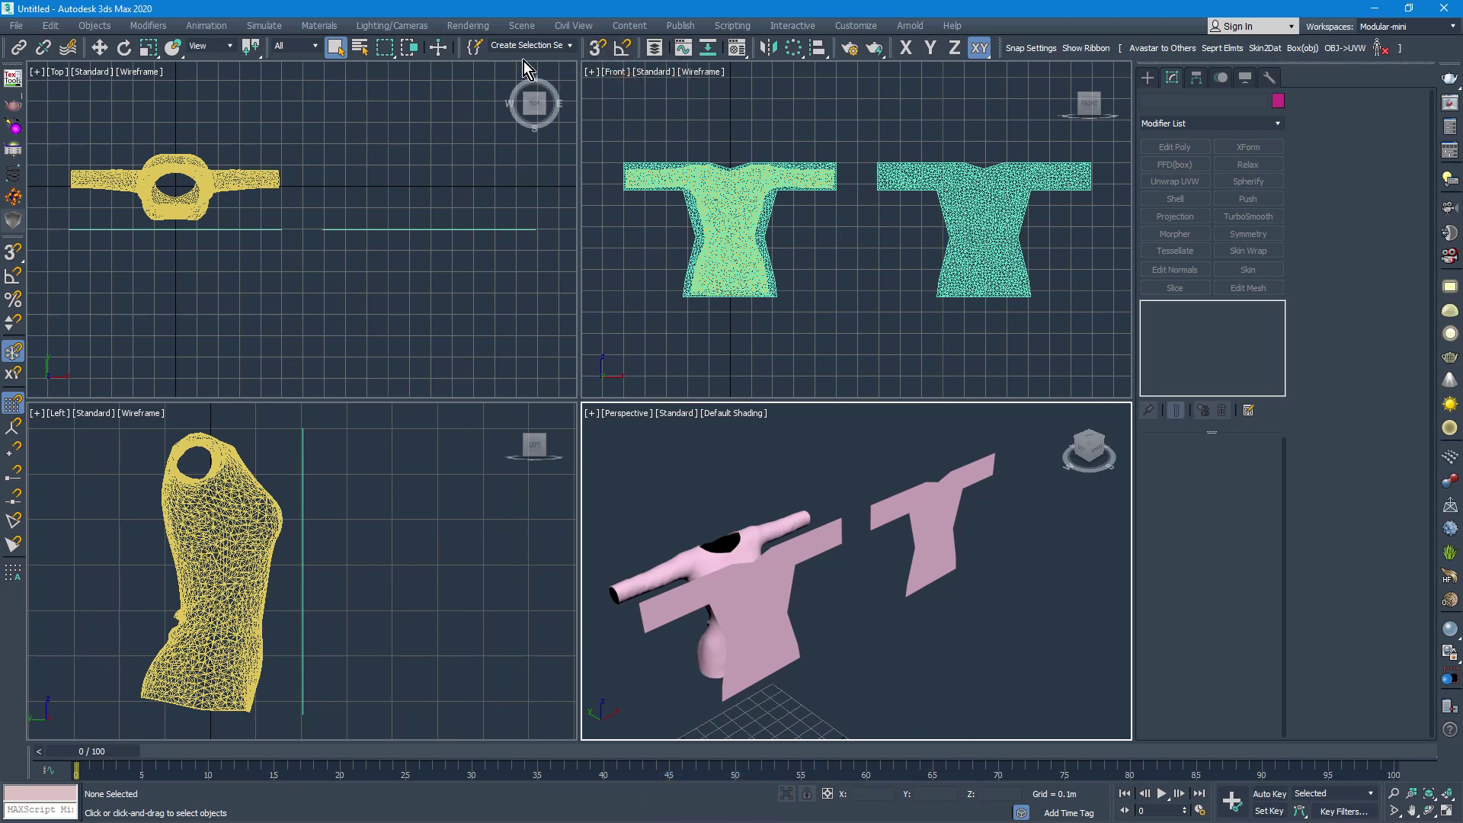
pyautogui.click(339, 51)
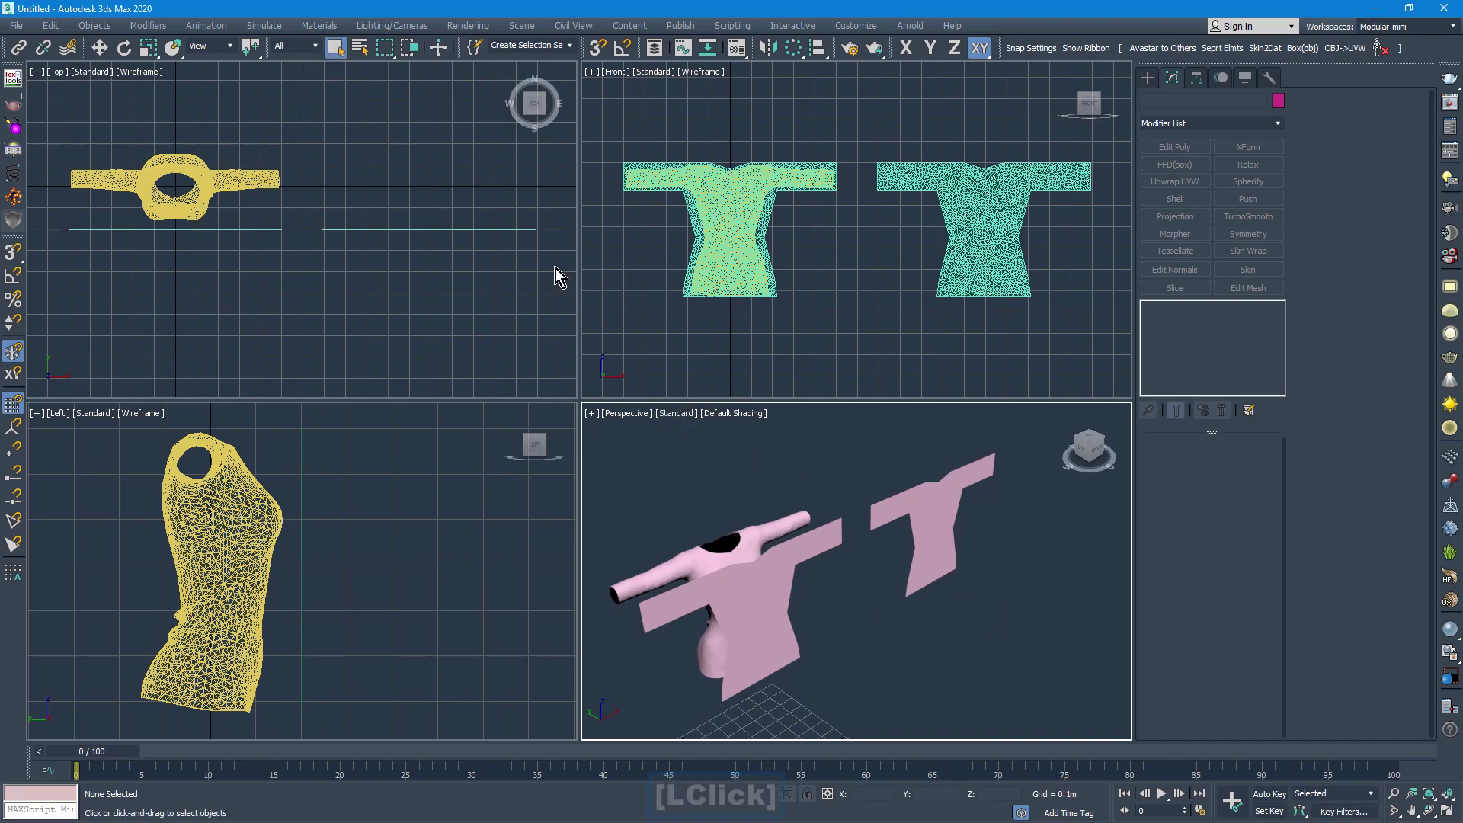
pyautogui.click(343, 43)
pyautogui.press('alt+w')
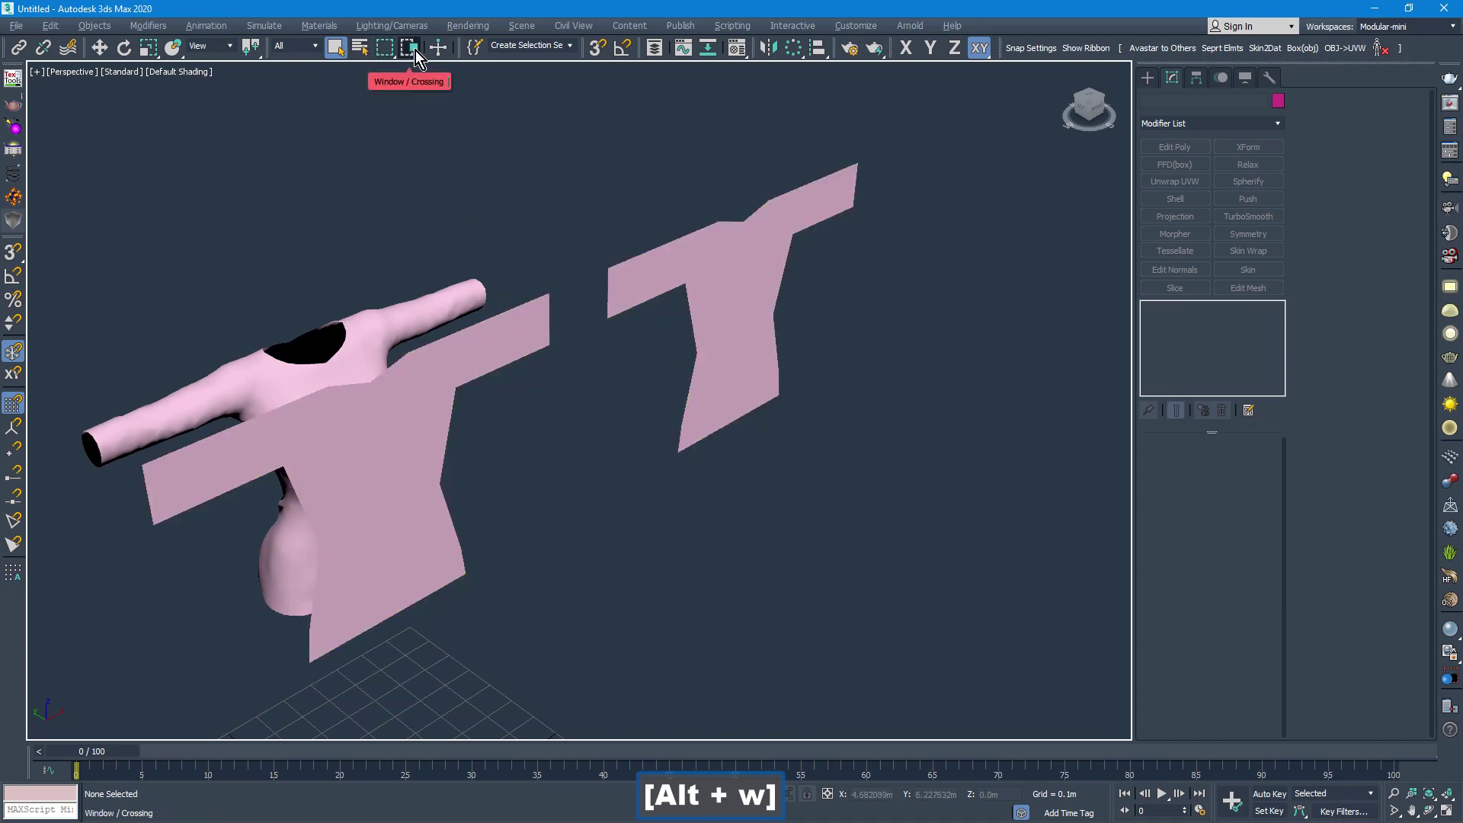
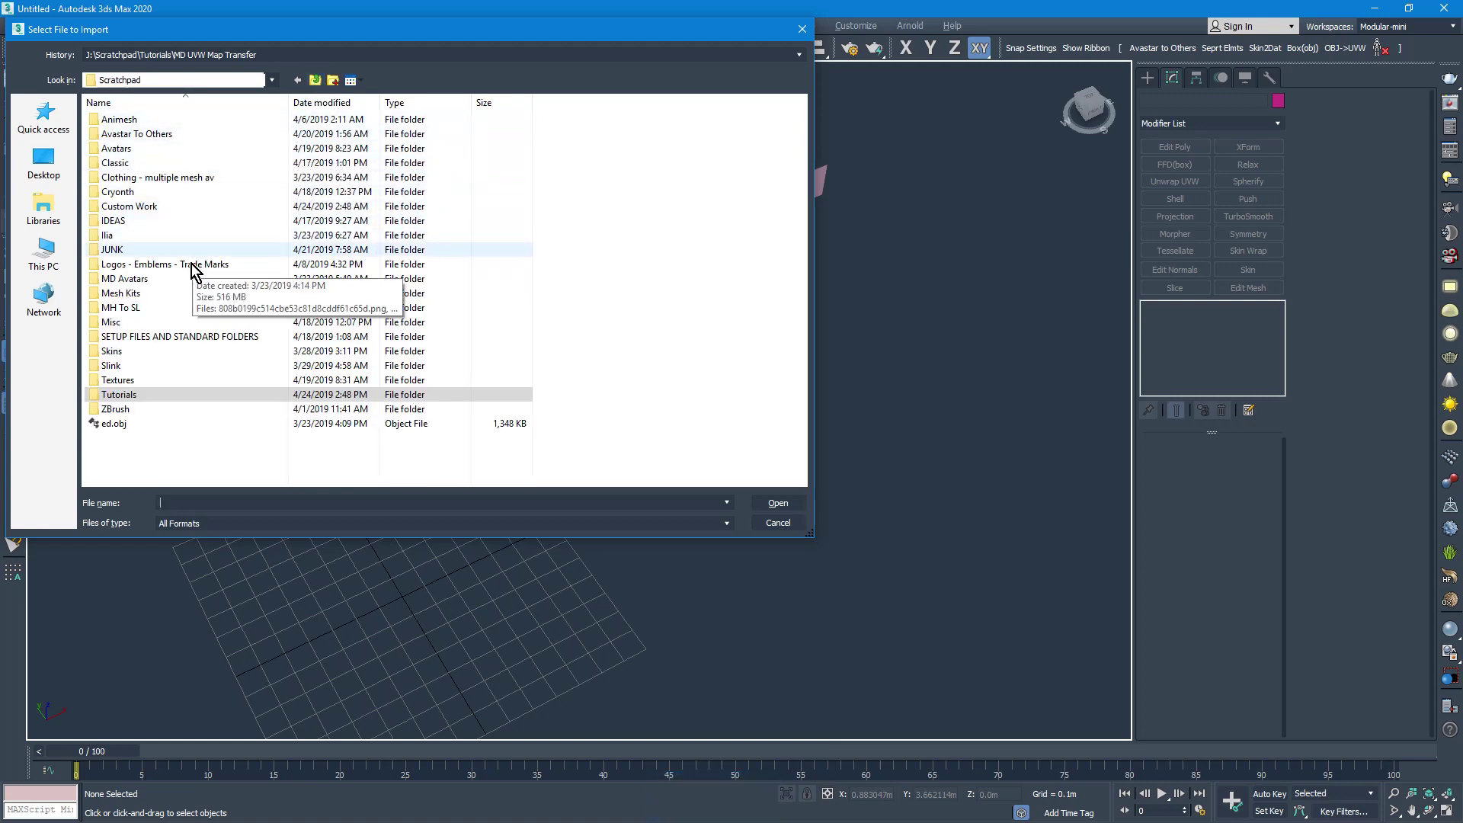
# Import SLink_original.obj from the MD Avatars > Slink folder into the scene.
pyautogui.click(196, 289)
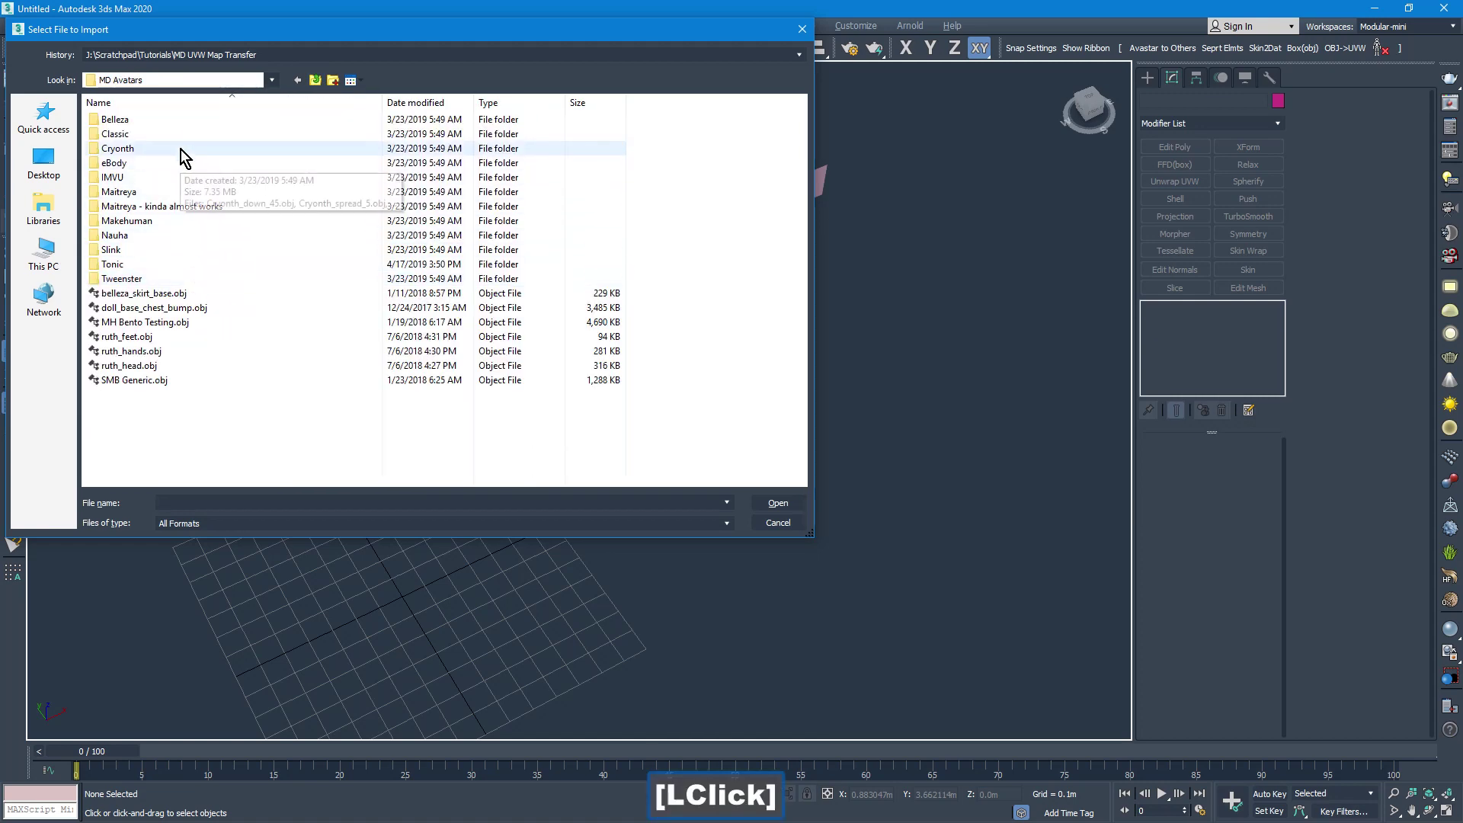
pyautogui.click(178, 259)
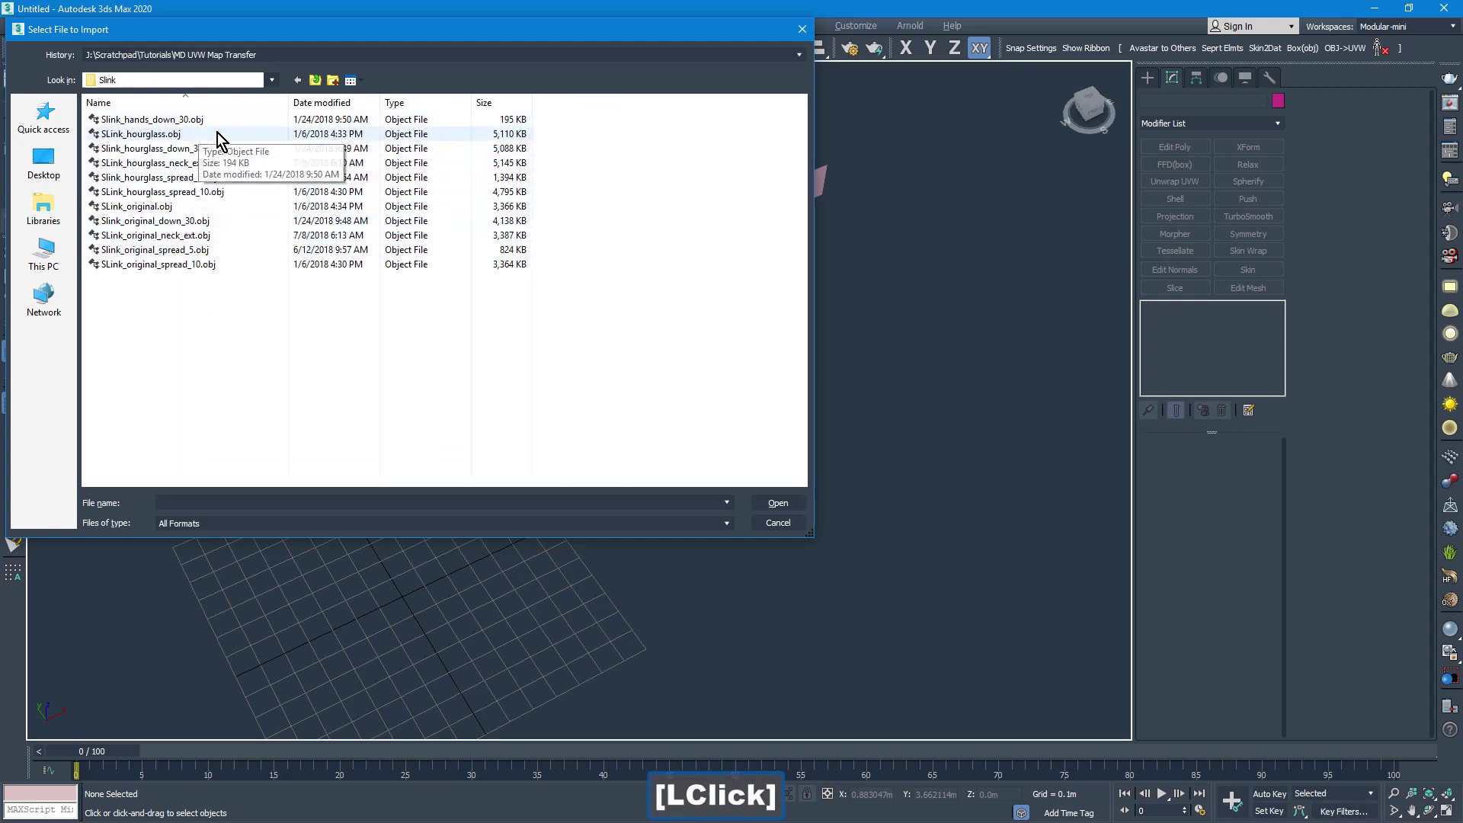
pyautogui.click(205, 213)
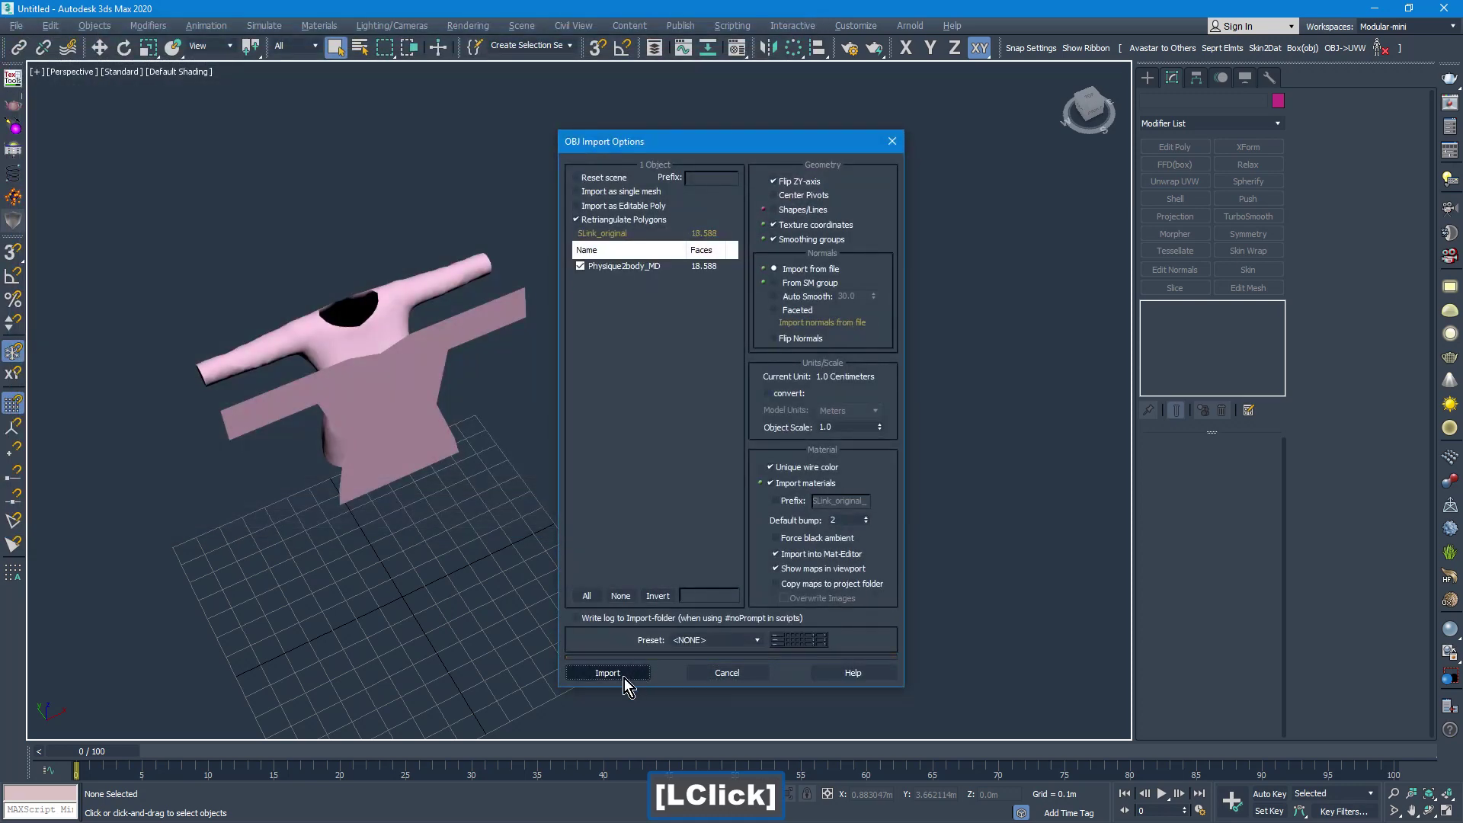
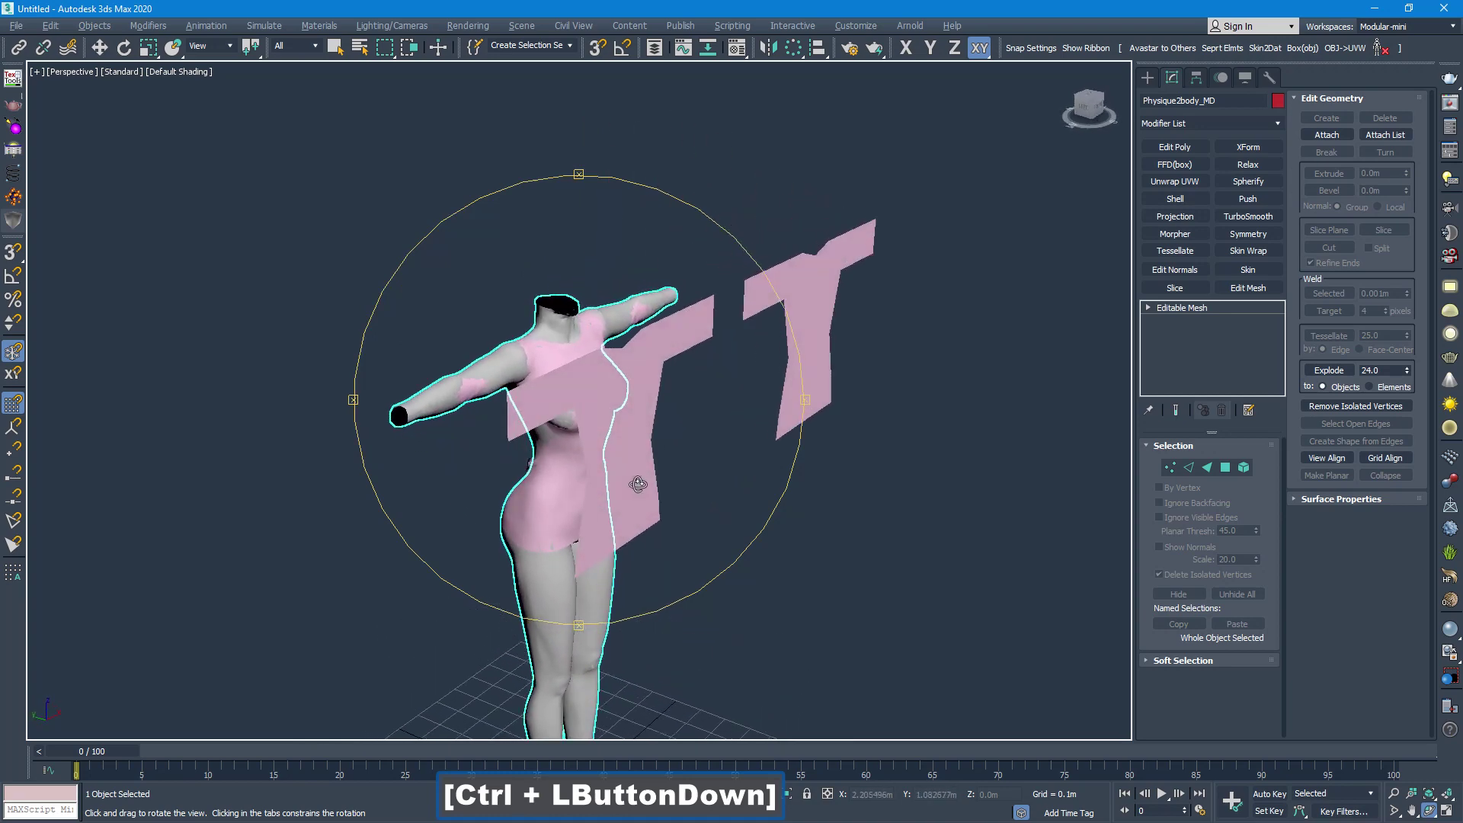
pyautogui.rightClick(630, 475)
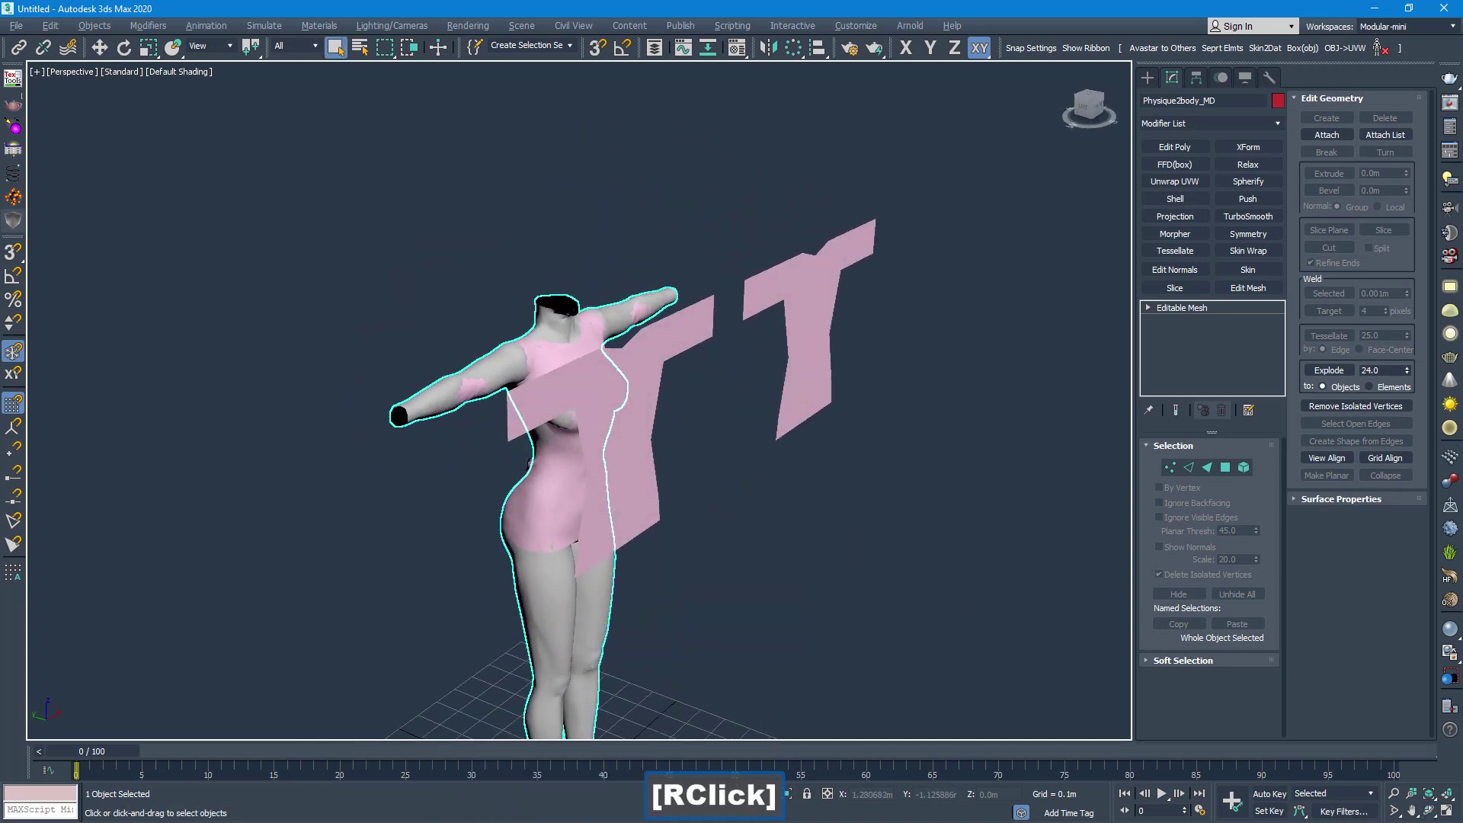
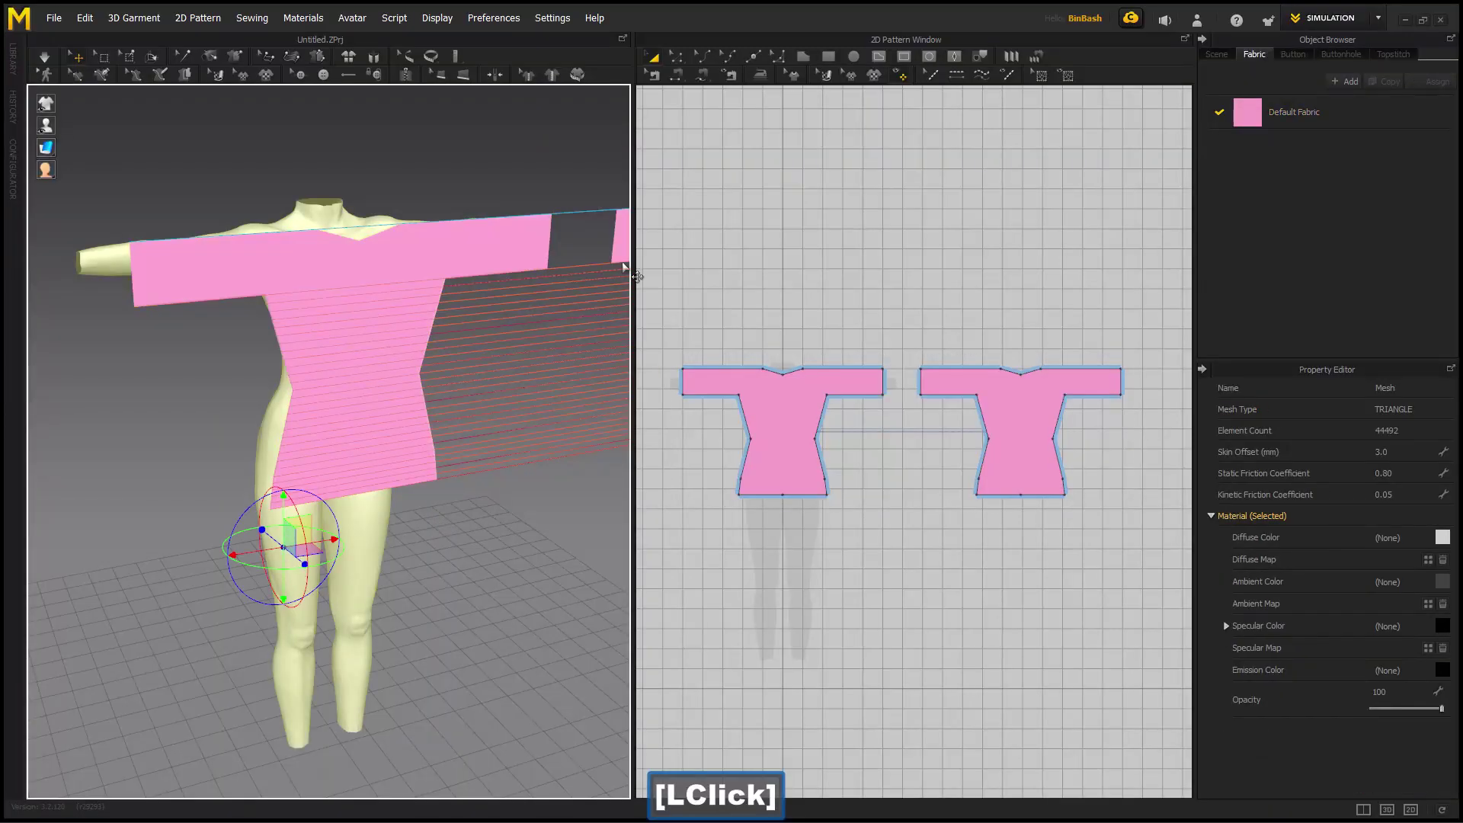
# Show the Object Browser's Scene tree with the Slink_Original_MD avatar expanded.
pyautogui.click(1219, 62)
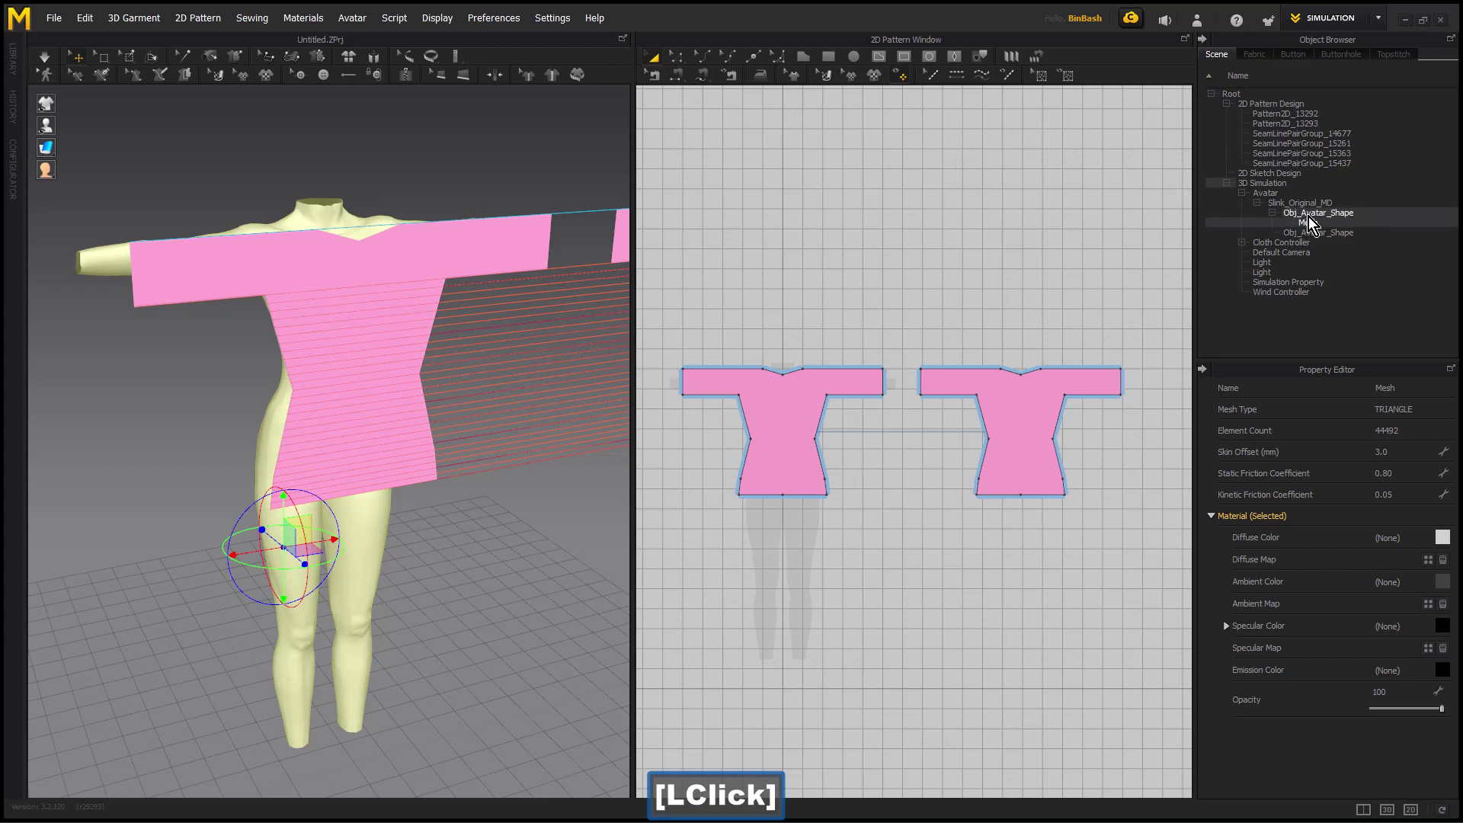
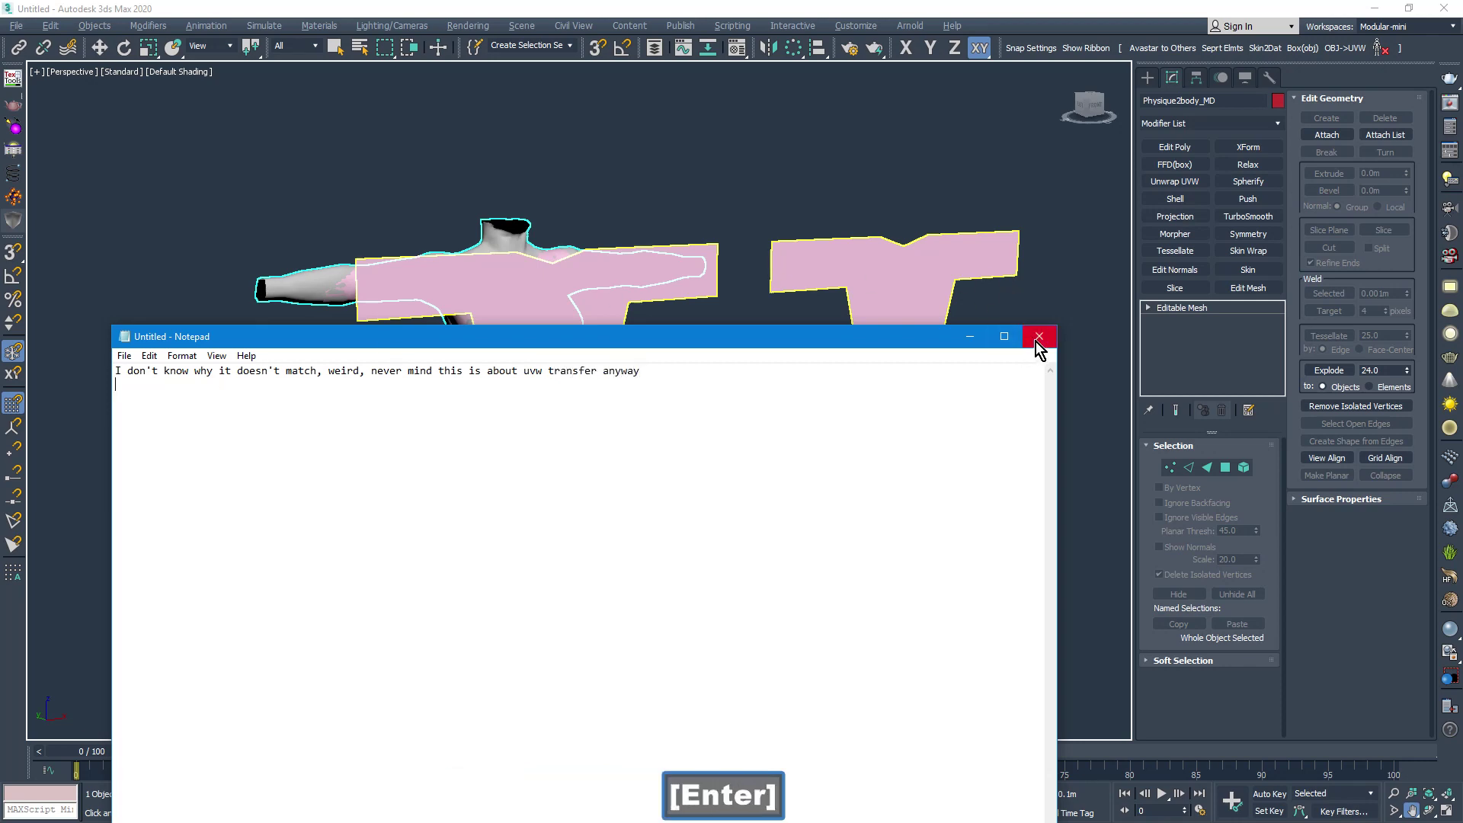
# Close the Notepad remark without saving it.
pyautogui.click(1039, 348)
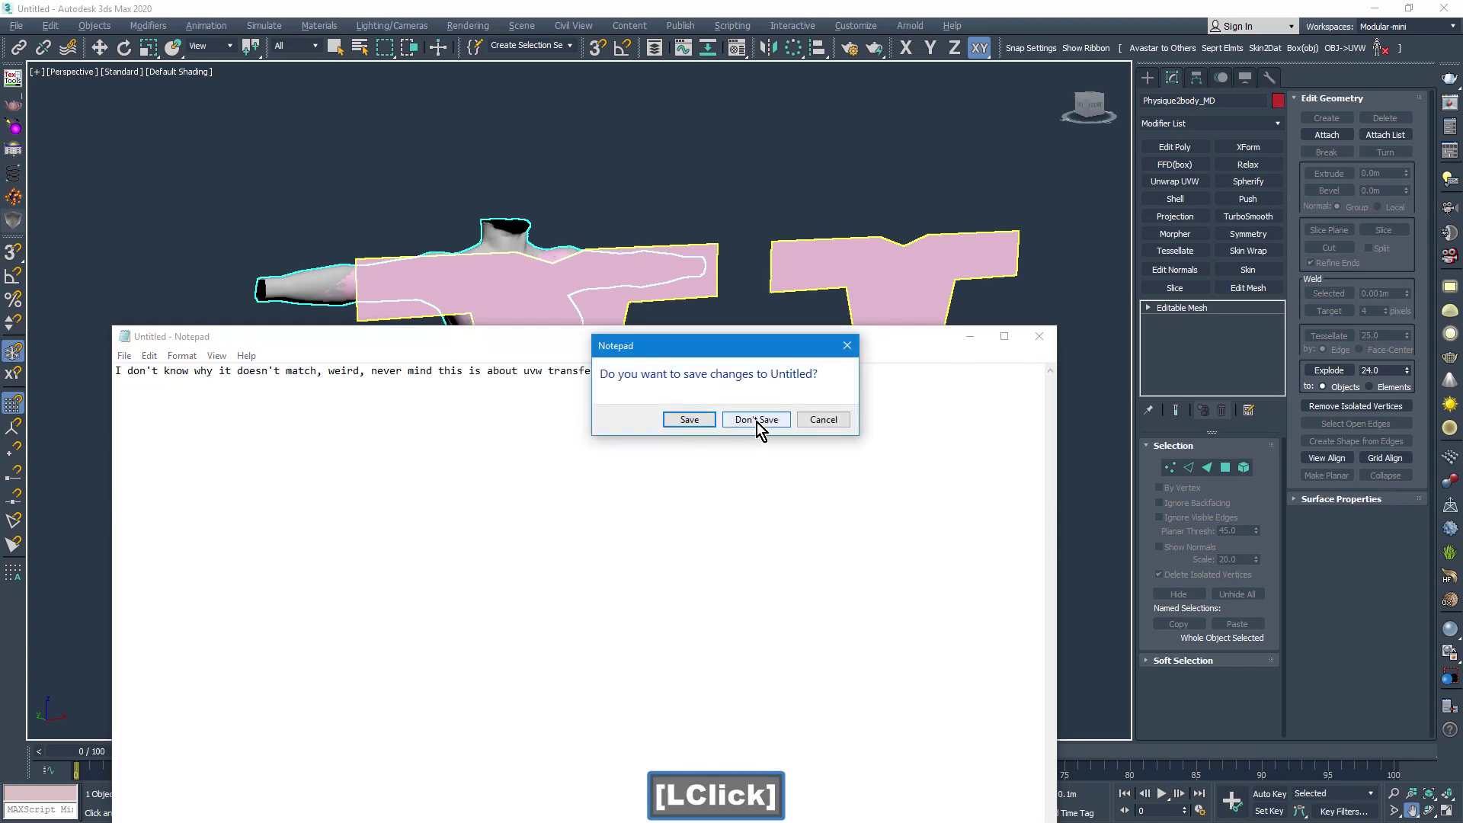
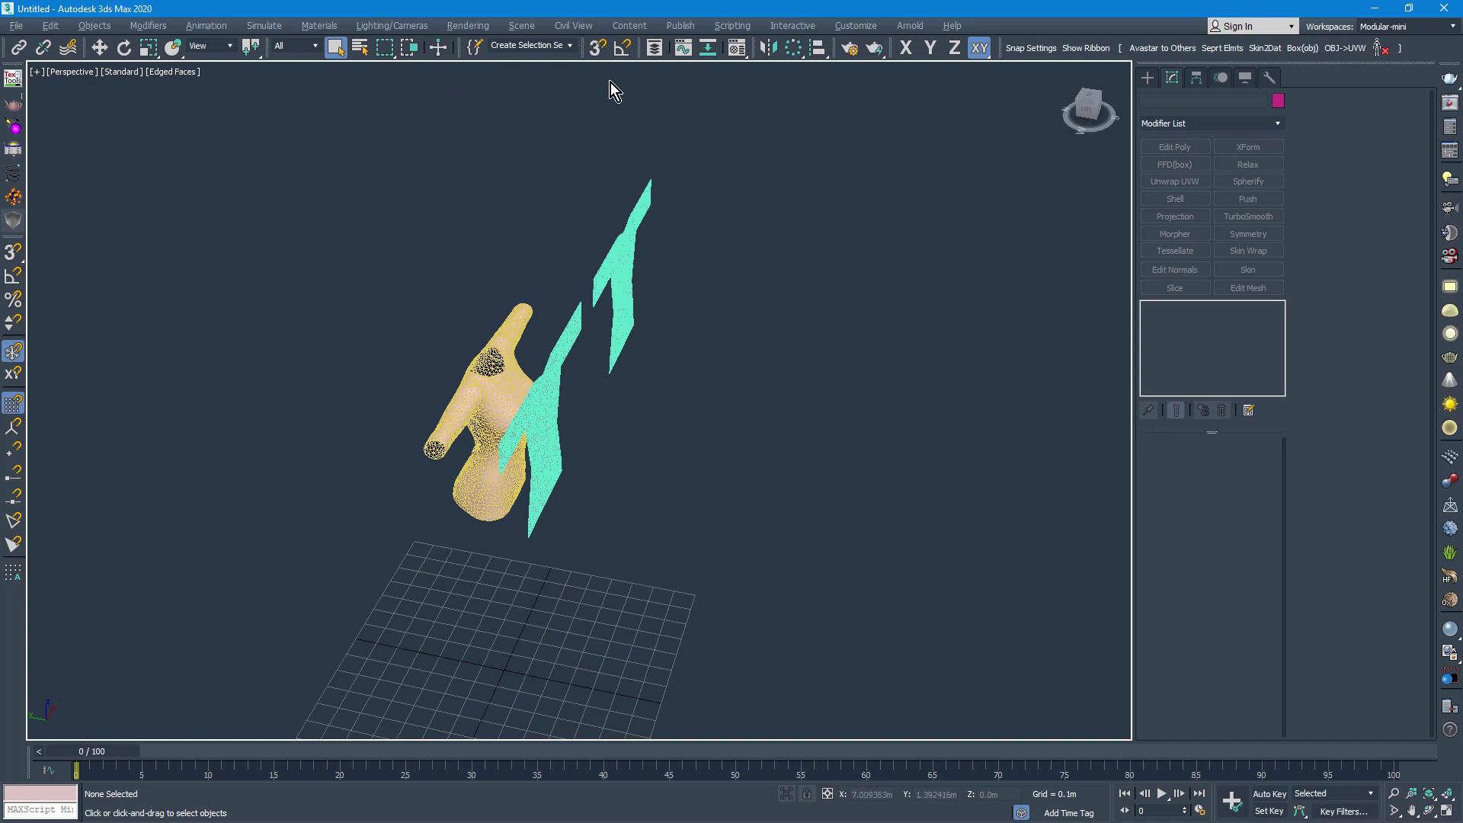
# Select the simple_shirt_FLAT mesh in the viewport with the Move tool active.
pyautogui.click(262, 51)
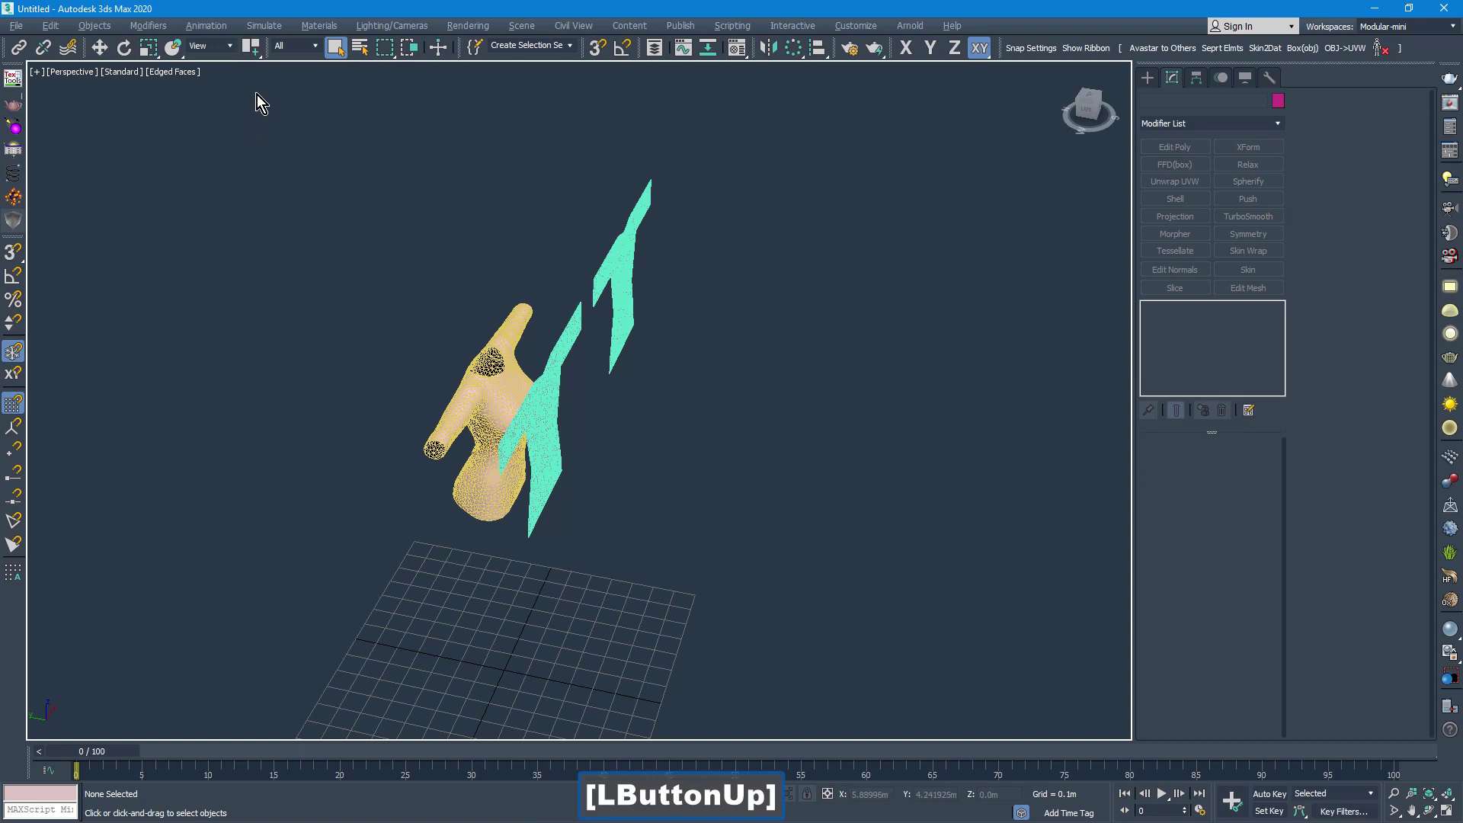
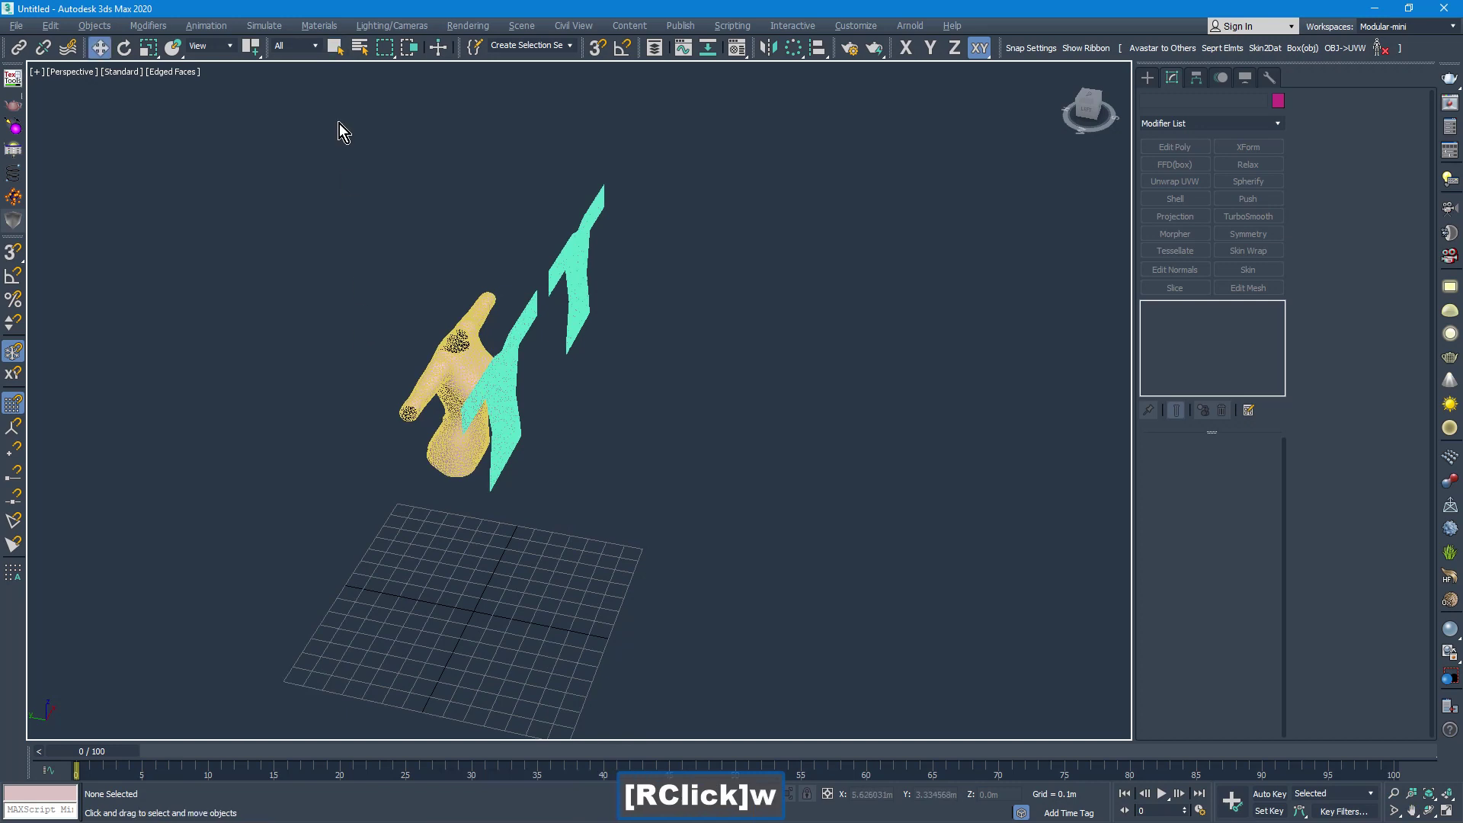
pyautogui.press('w')
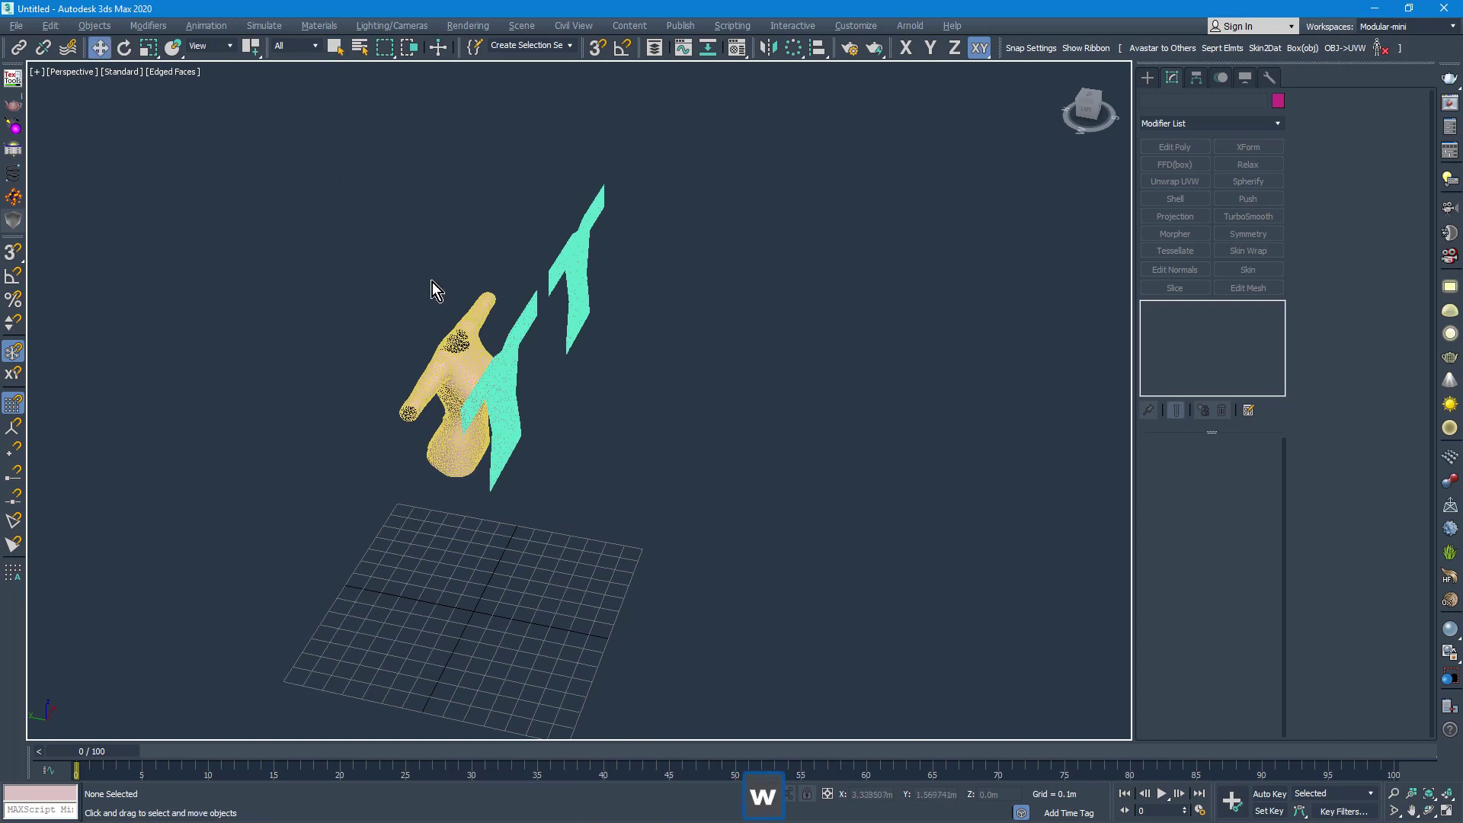
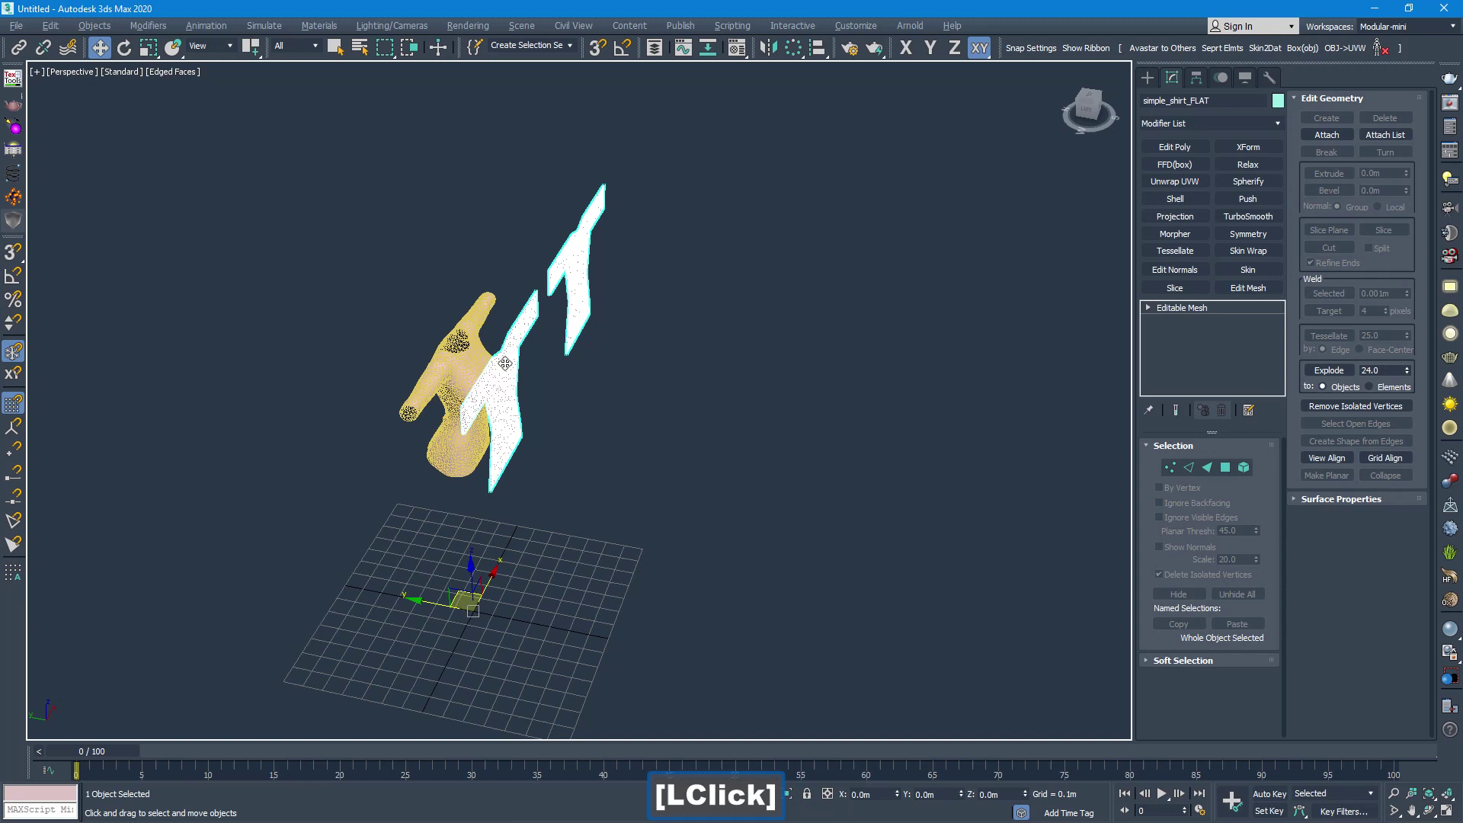
pyautogui.click(259, 54)
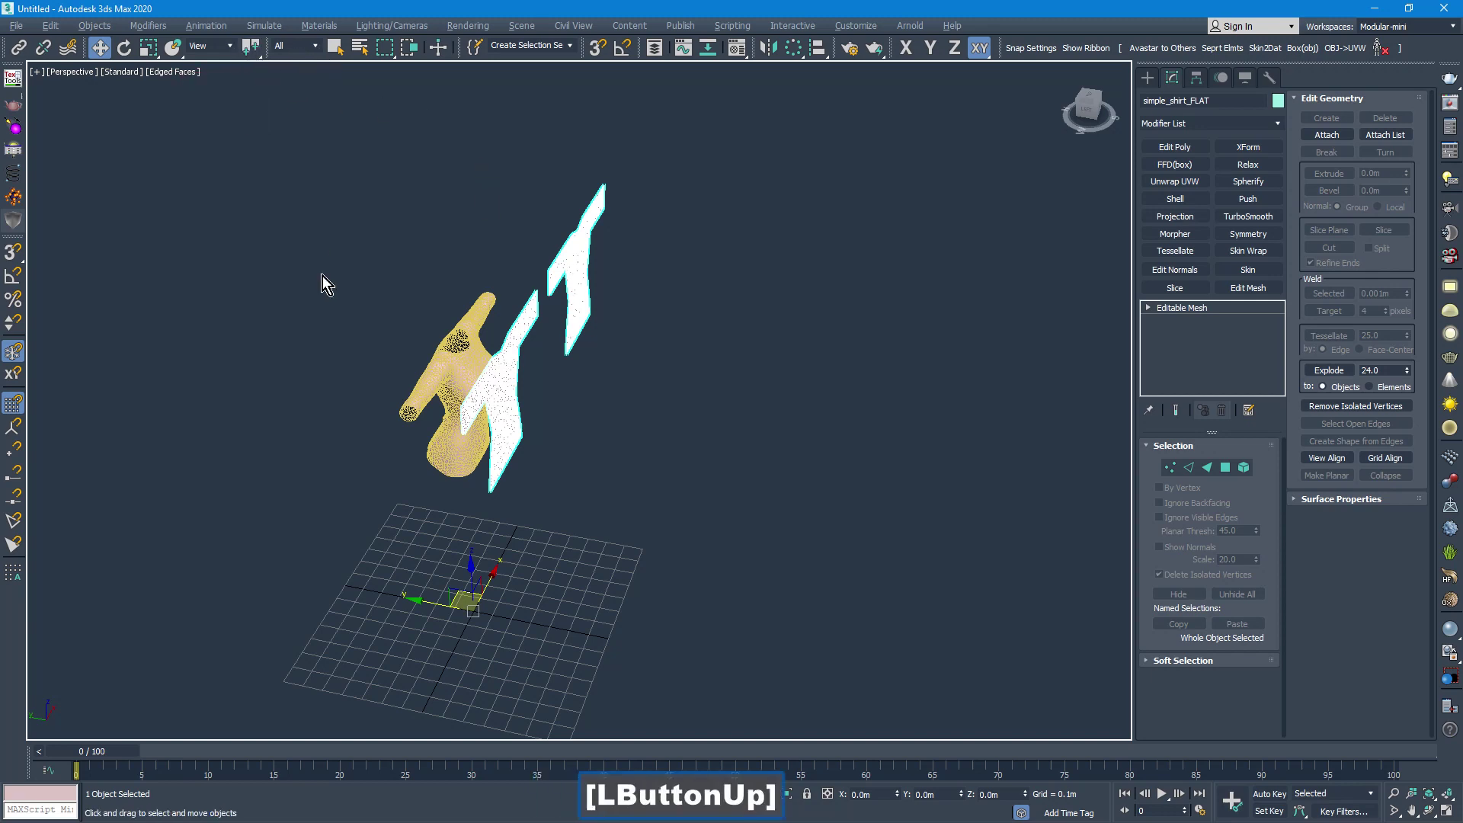
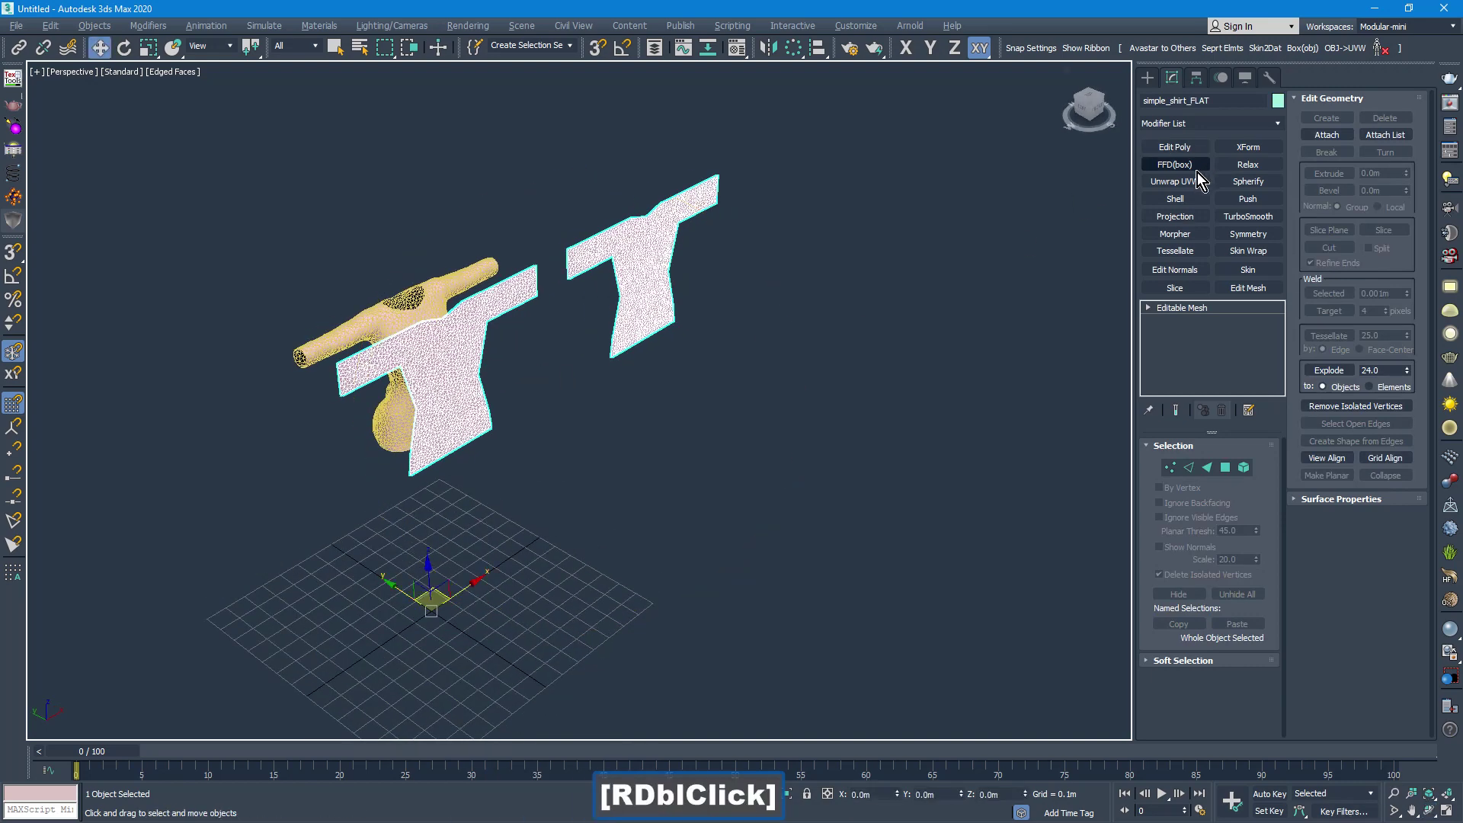
# Add Unwrap UVW to the flat shirt and select all its faces in the UV editor.
pyautogui.click(1195, 182)
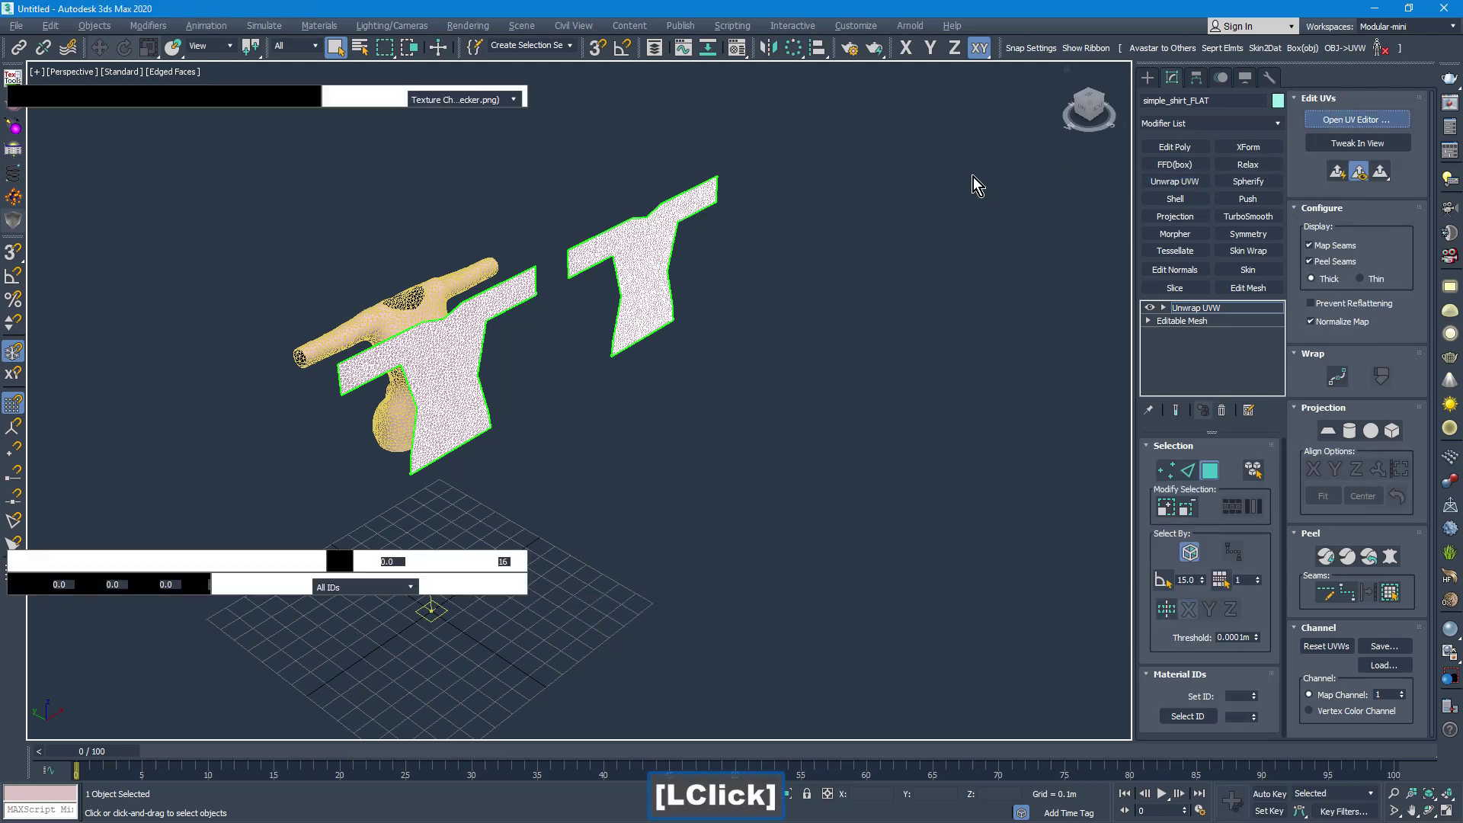
pyautogui.doubleClick(368, 81)
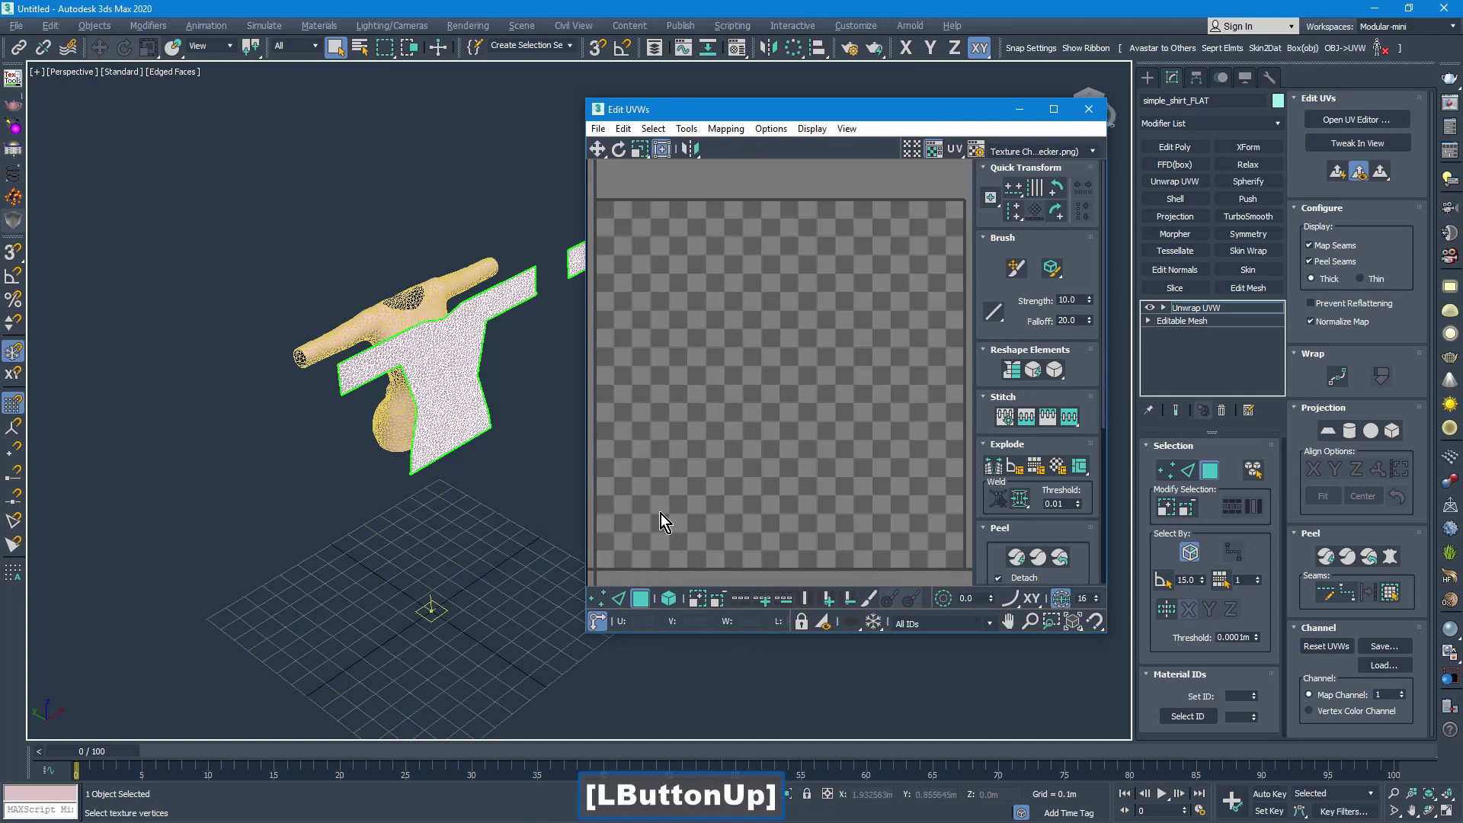
pyautogui.click(686, 601)
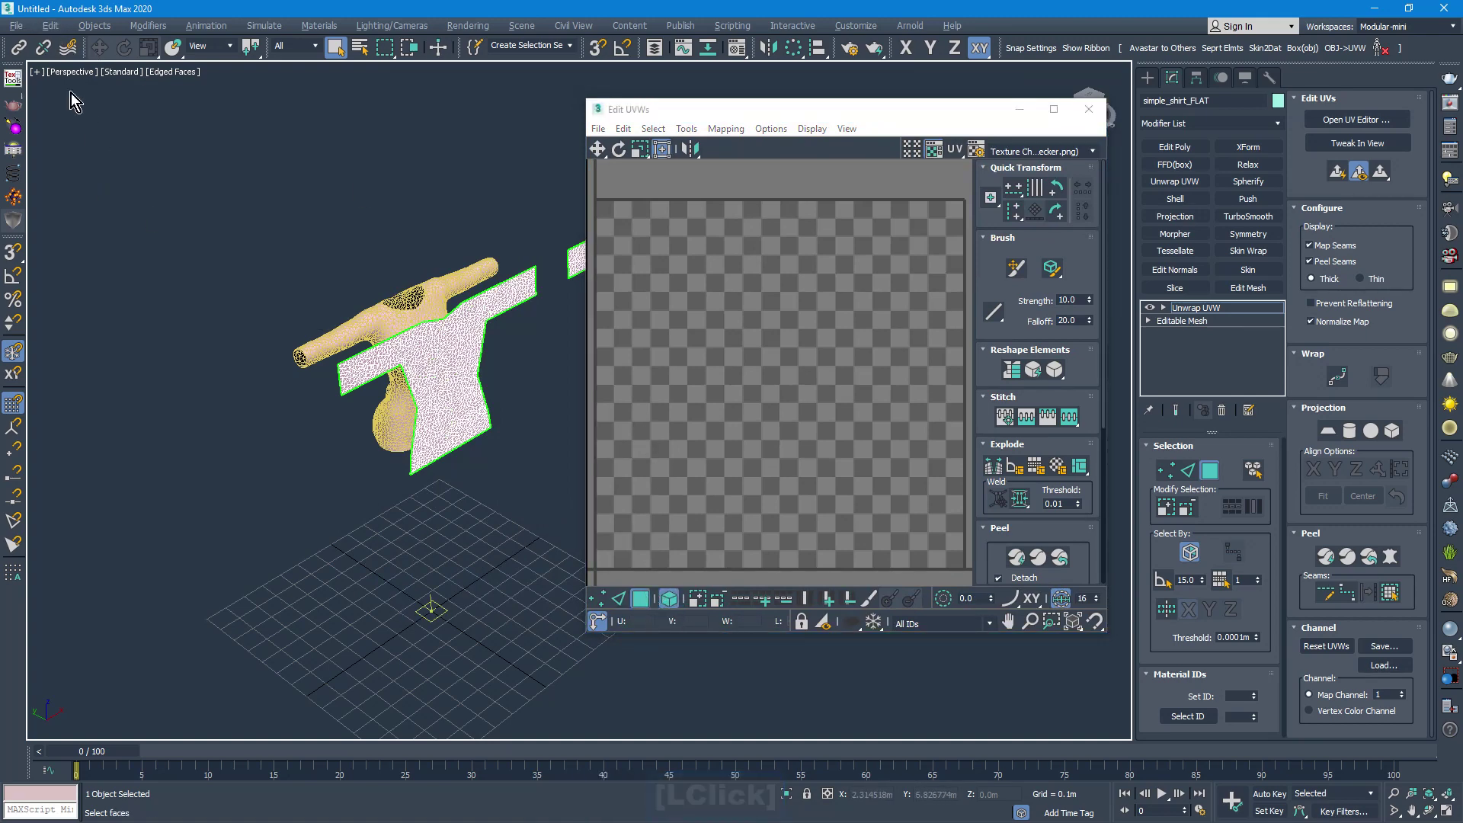
pyautogui.click(58, 32)
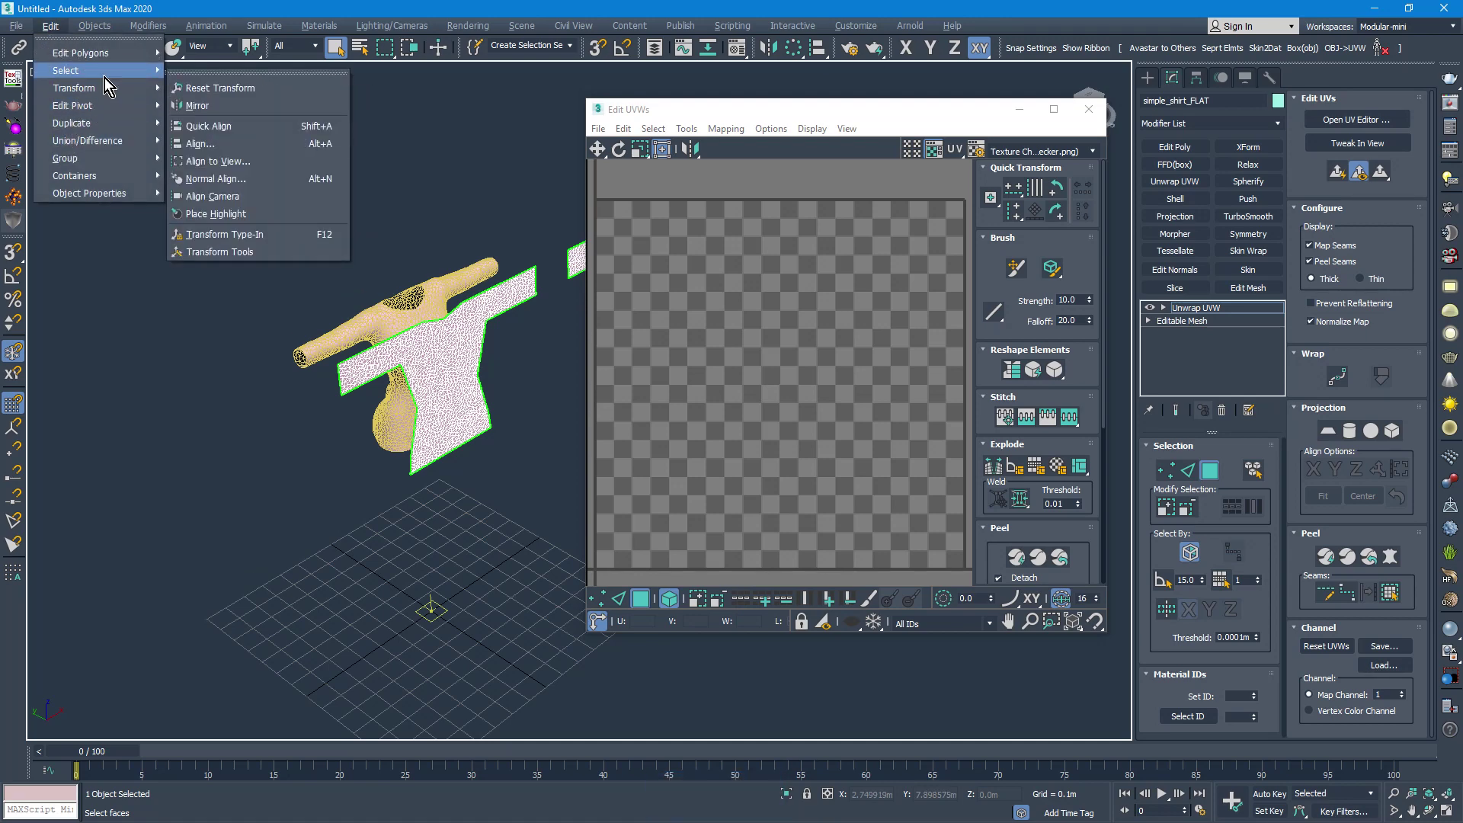
pyautogui.click(225, 68)
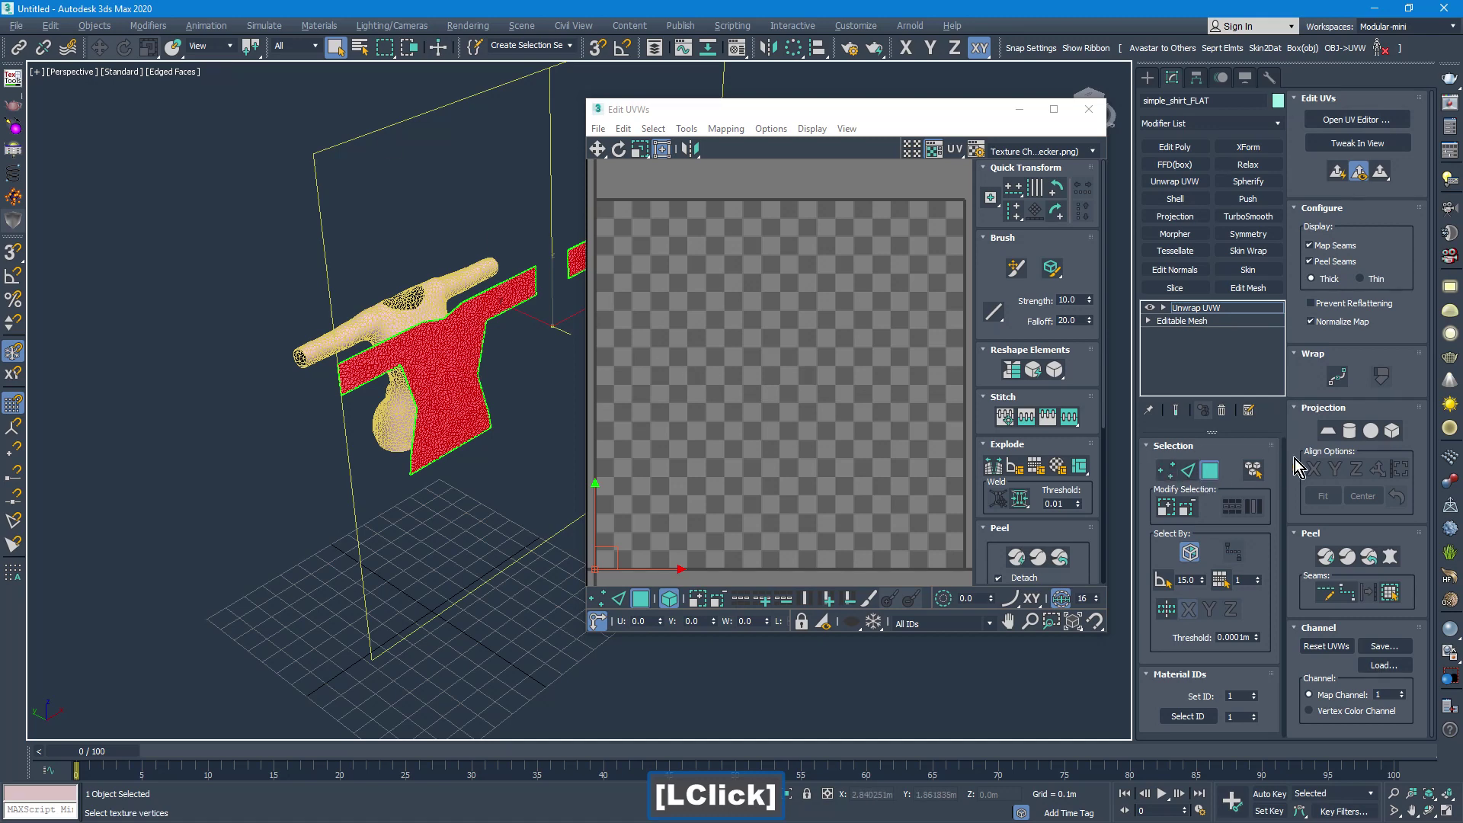
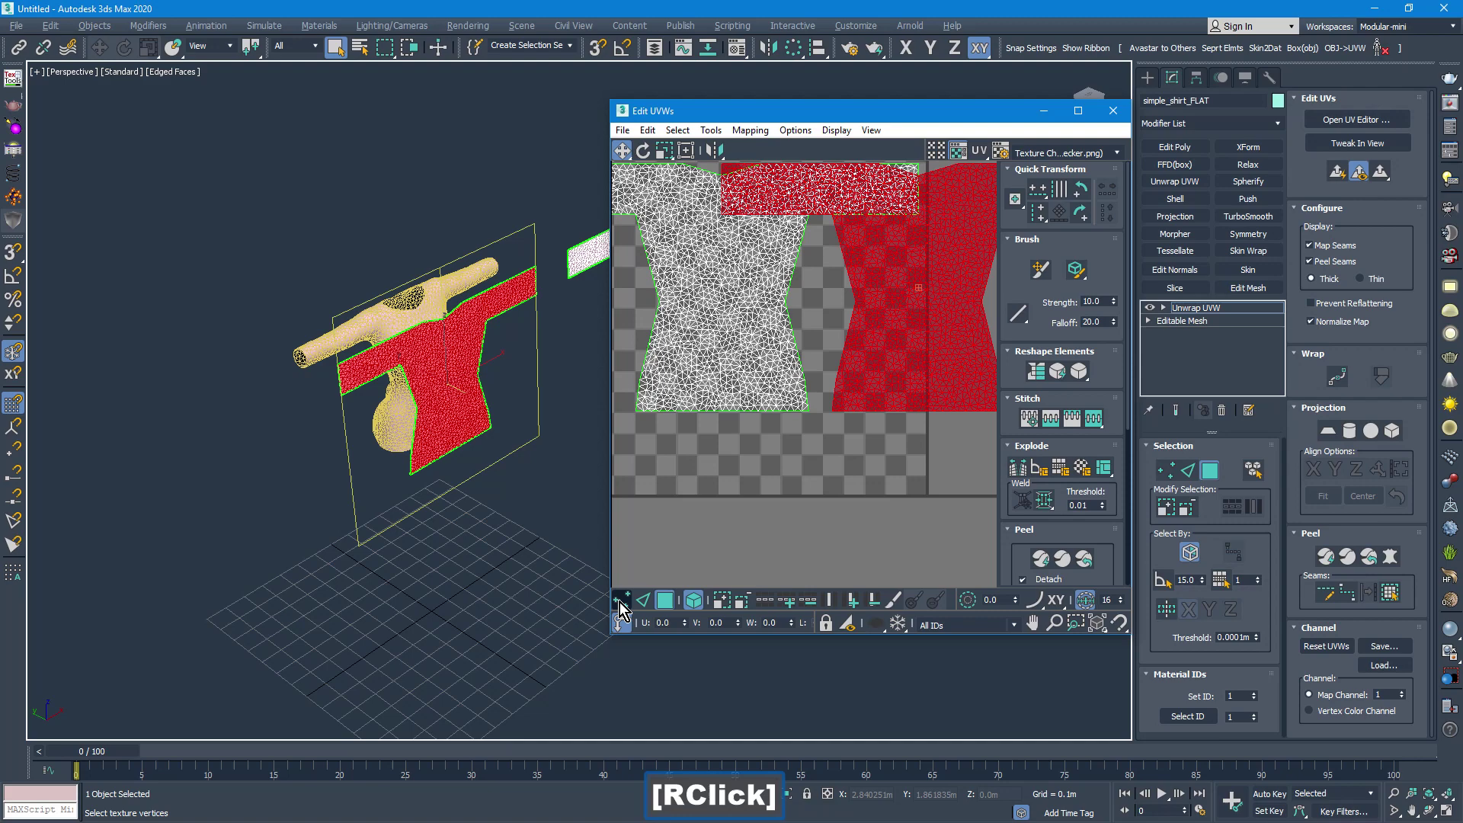
# Select UV vertices and frame both shirt shells in the Edit UVWs editor.
pyautogui.click(884, 377)
pyautogui.click(1119, 626)
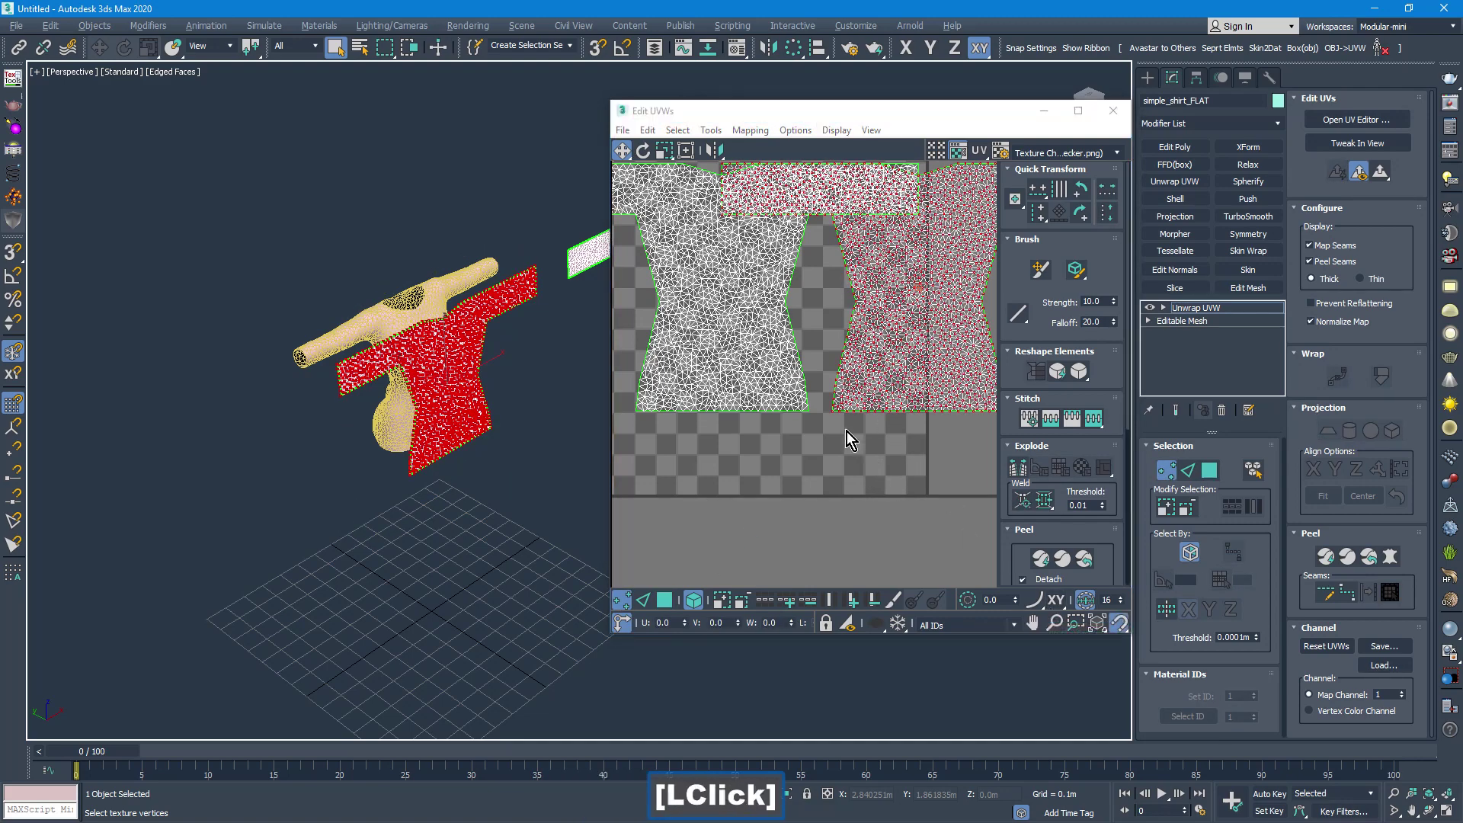
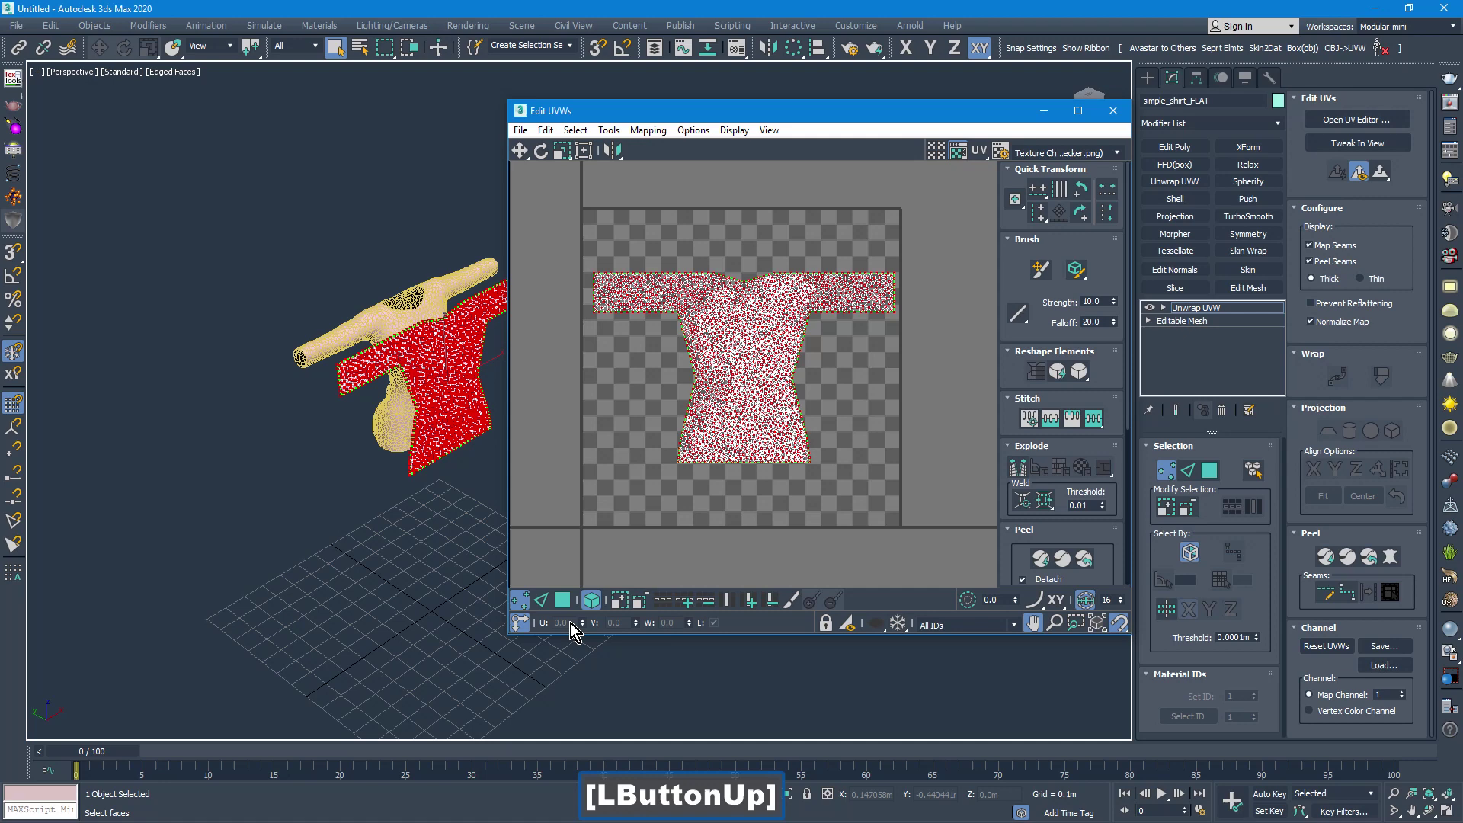
pyautogui.click(524, 624)
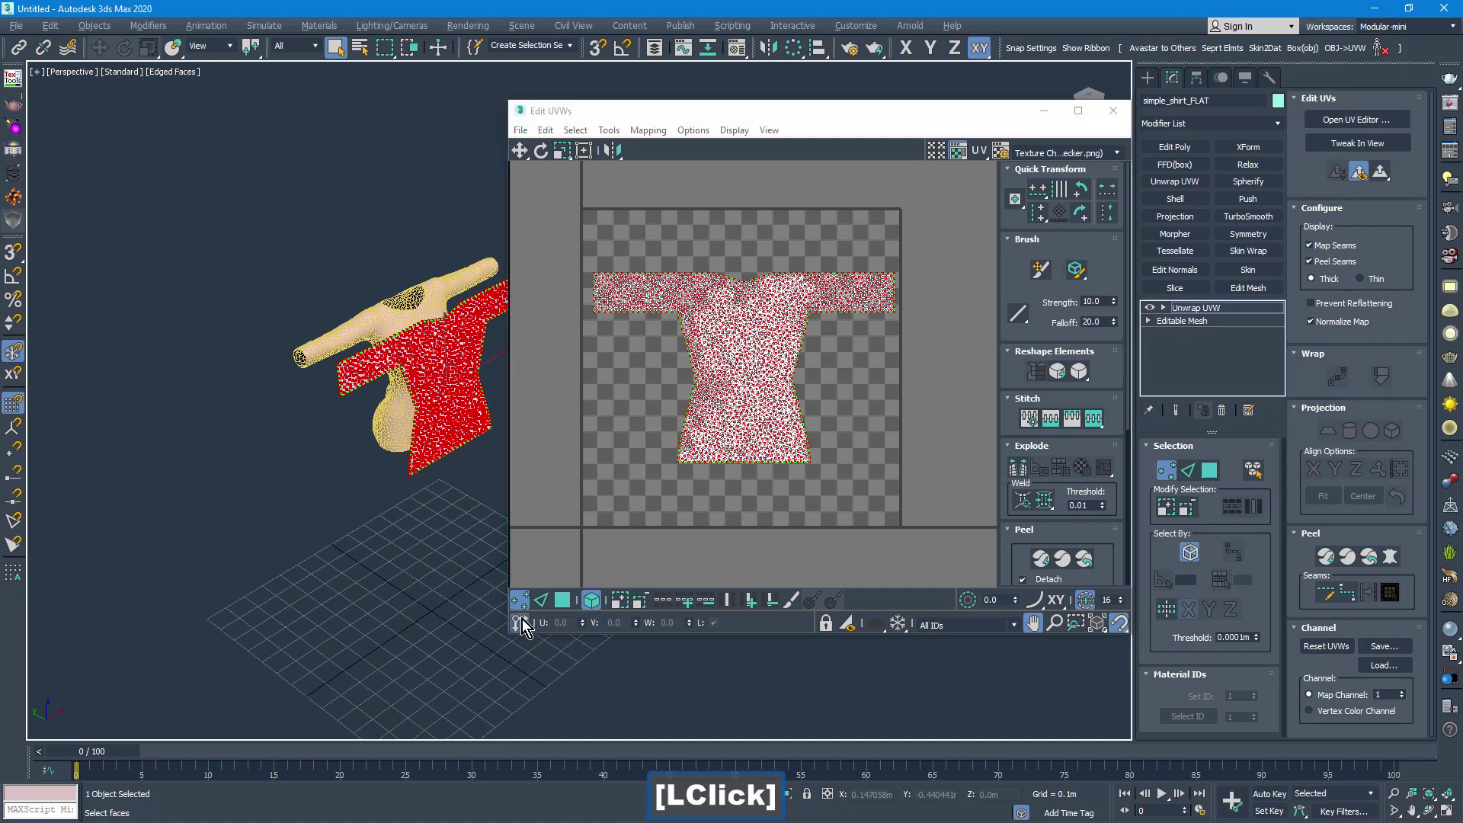
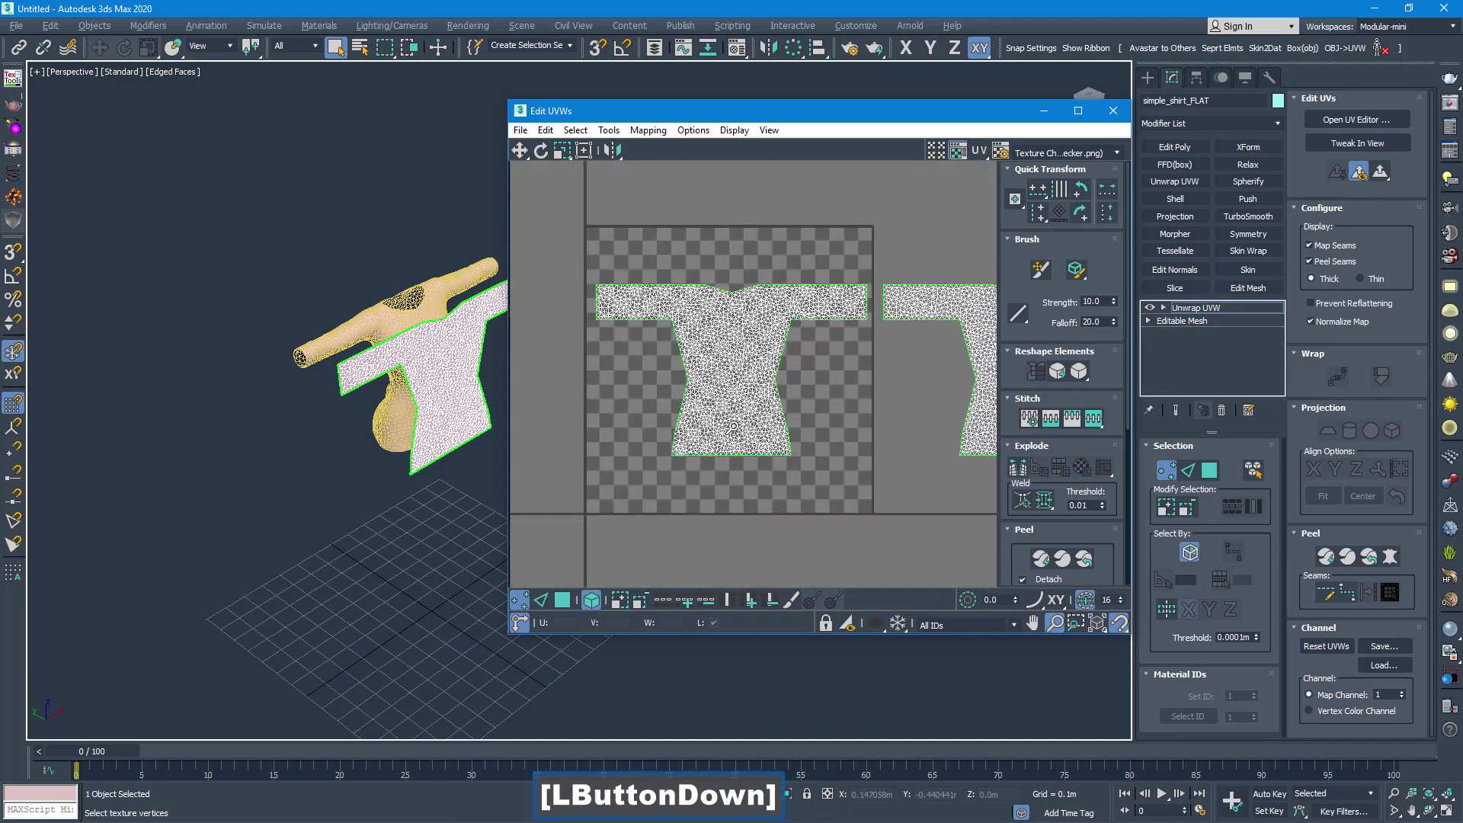
pyautogui.press('ctrl+p')
# Select all UV vertices, then pick the shirt shell sitting outside the 0–1 square.
pyautogui.click(757, 386)
pyautogui.rightClick(740, 395)
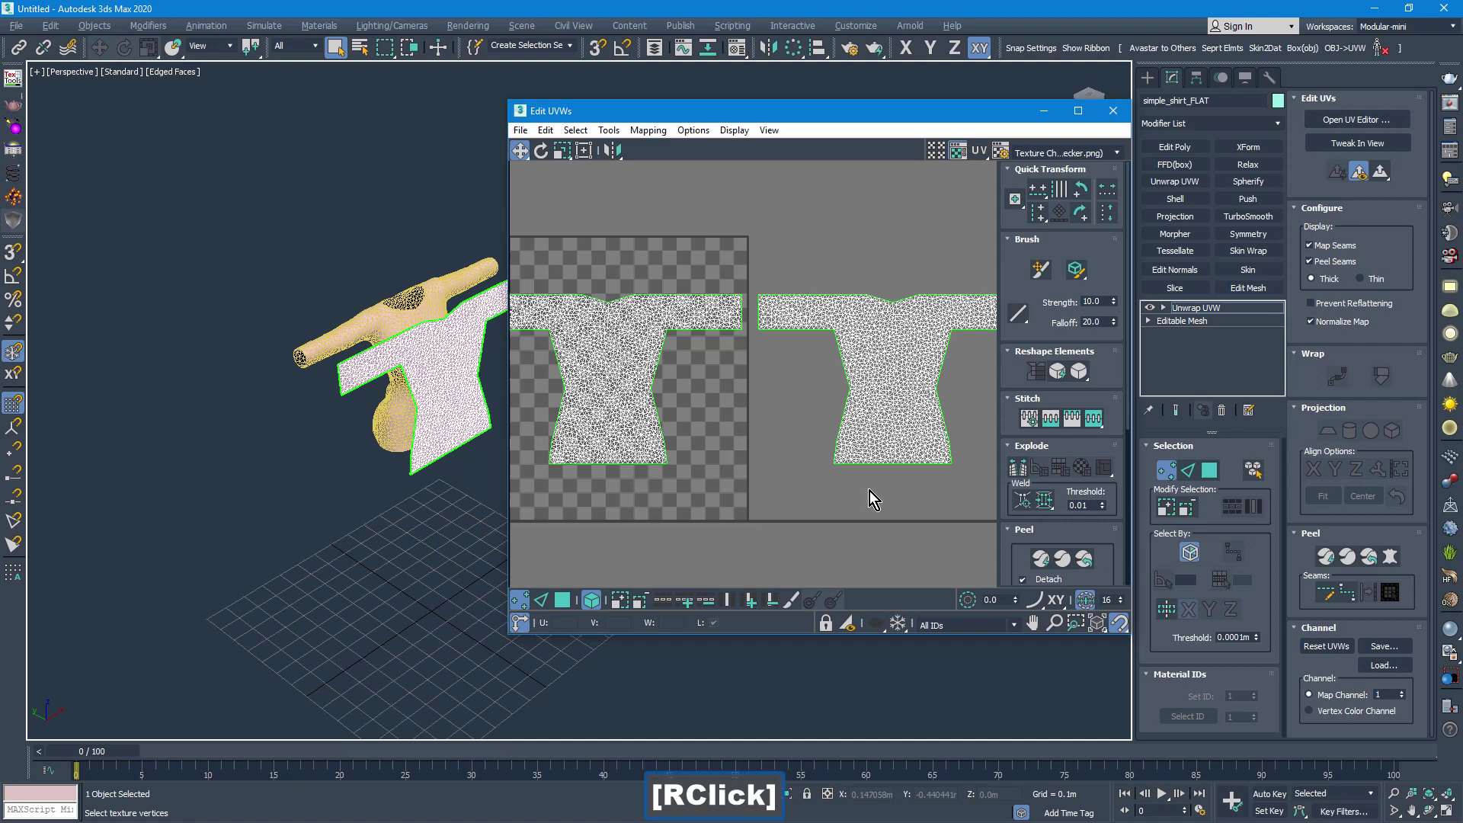
pyautogui.click(813, 447)
pyautogui.click(665, 455)
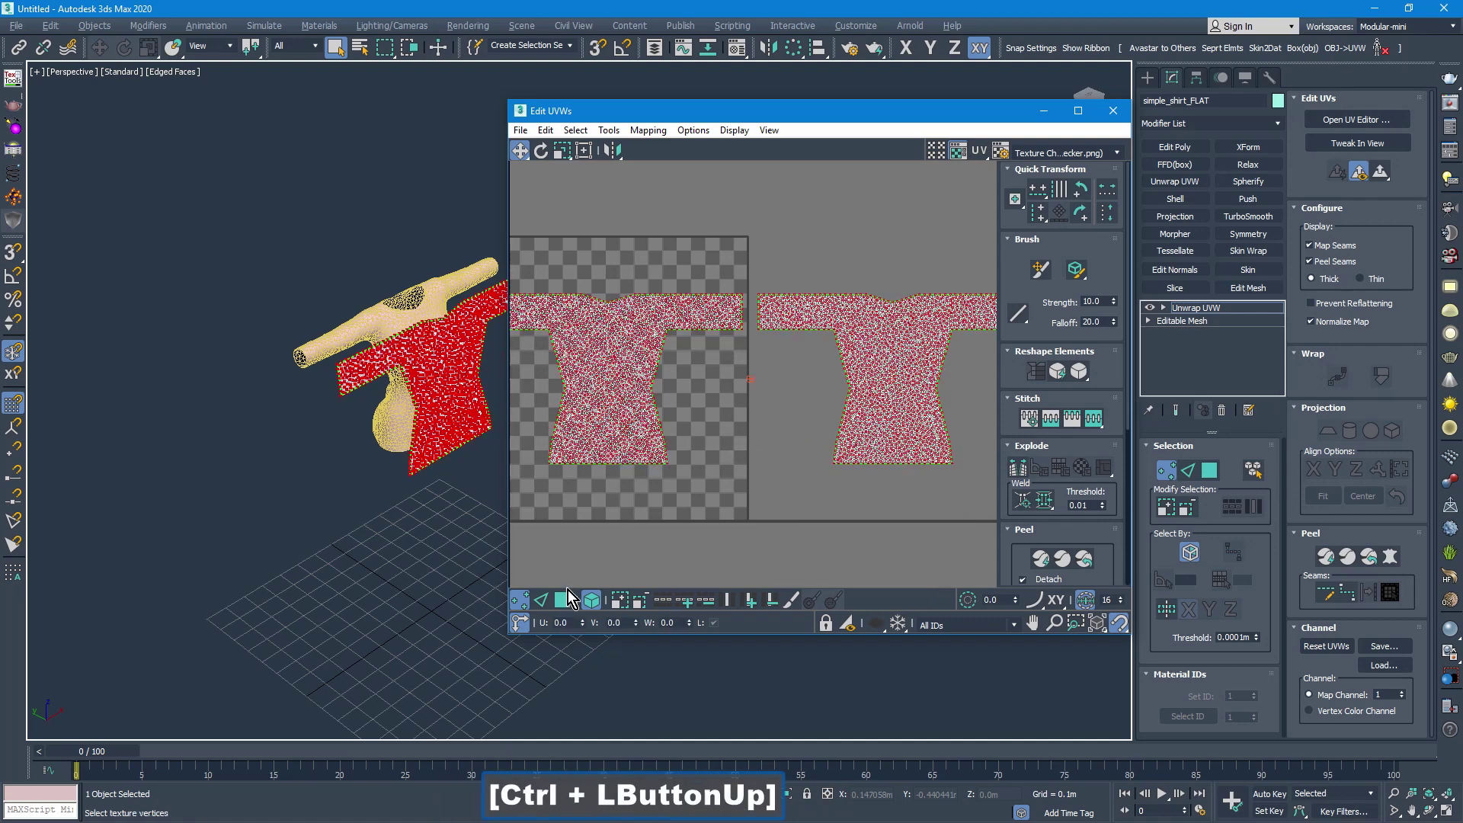
pyautogui.click(565, 602)
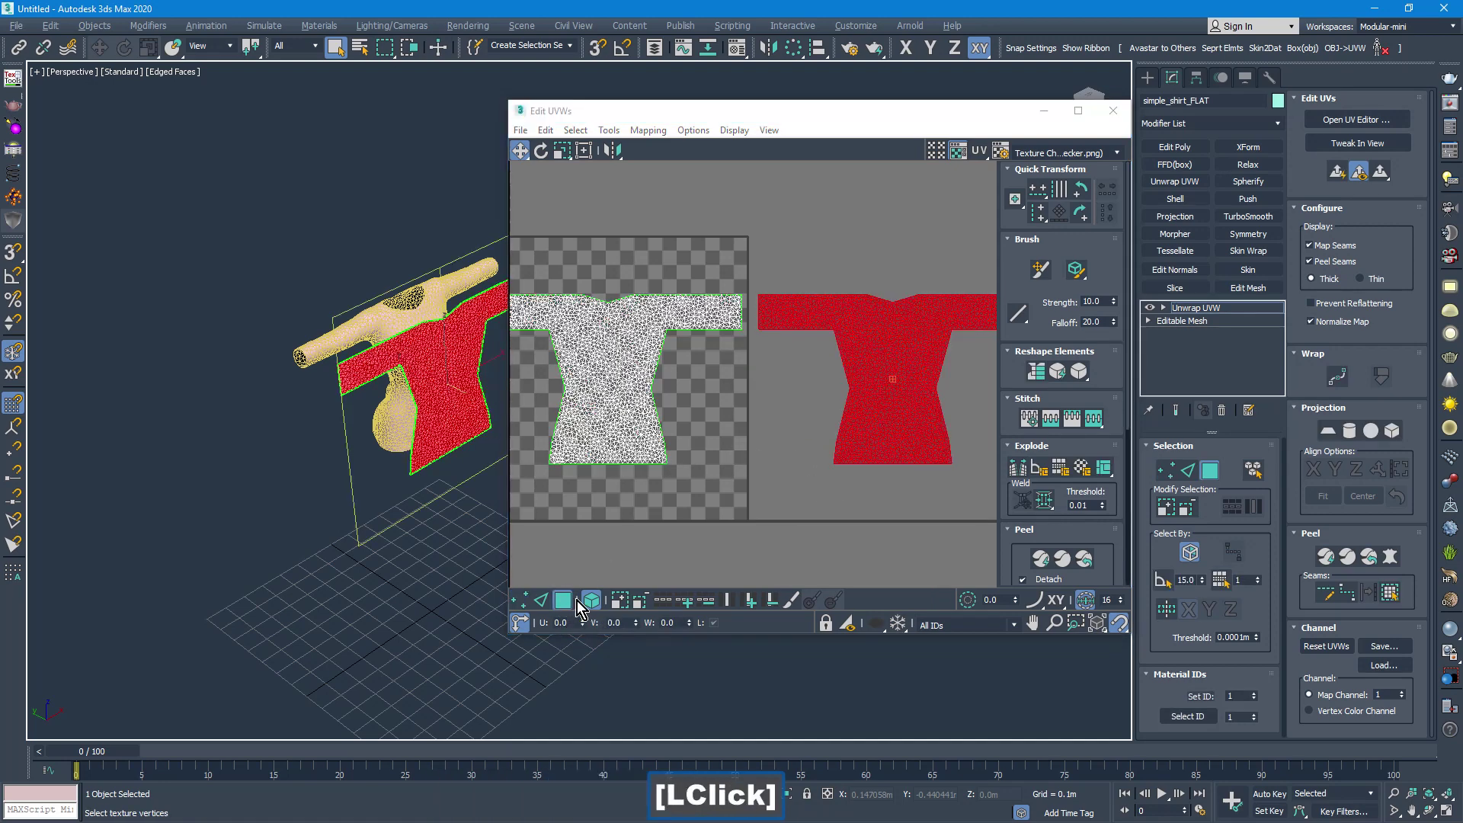
# Select both shirt shells in the UV editor.
pyautogui.click(572, 603)
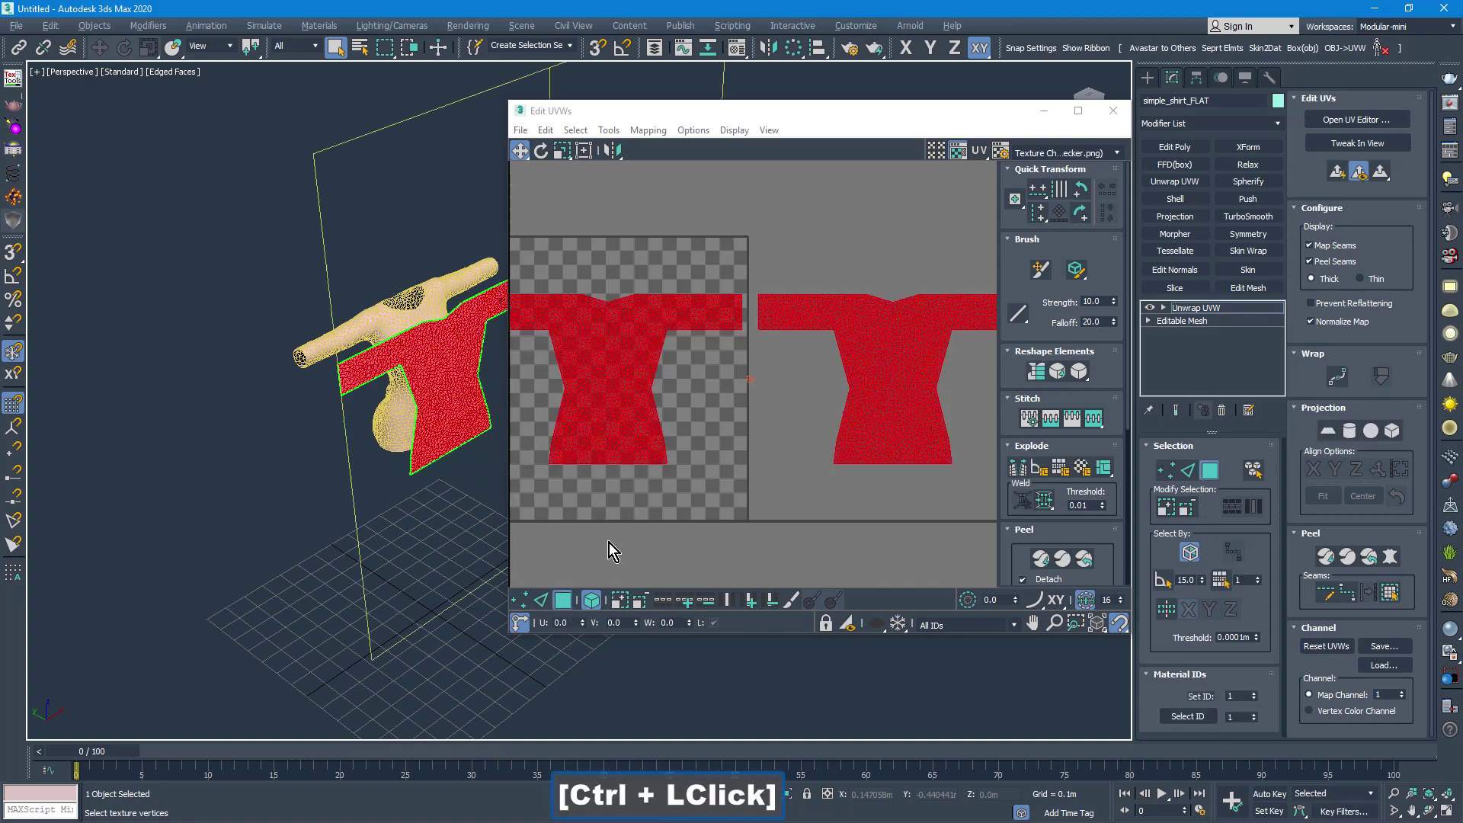
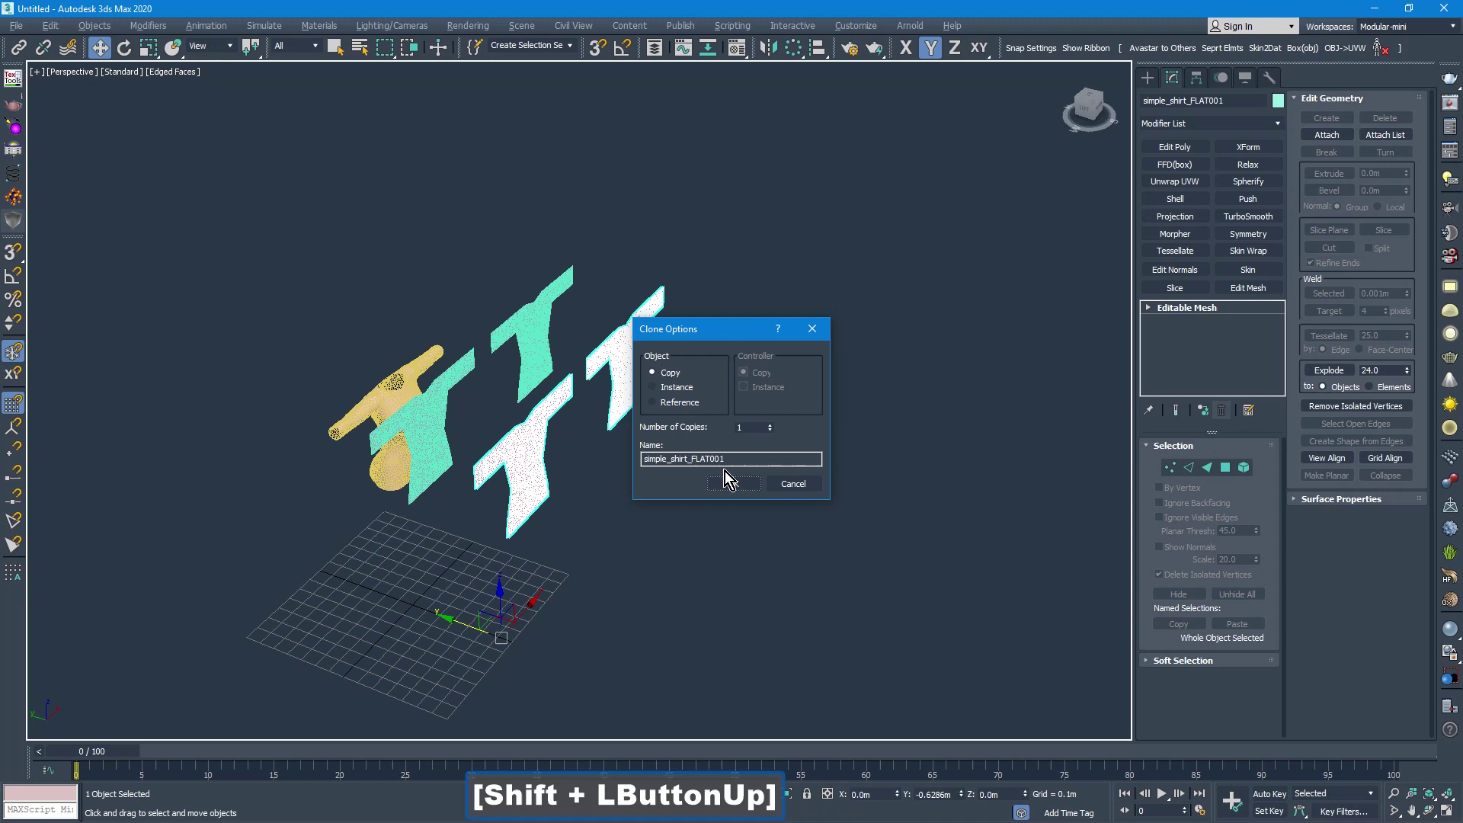
# Confirm the Copy clone of the flat shirt and create Box001 from the front view.
pyautogui.click(745, 486)
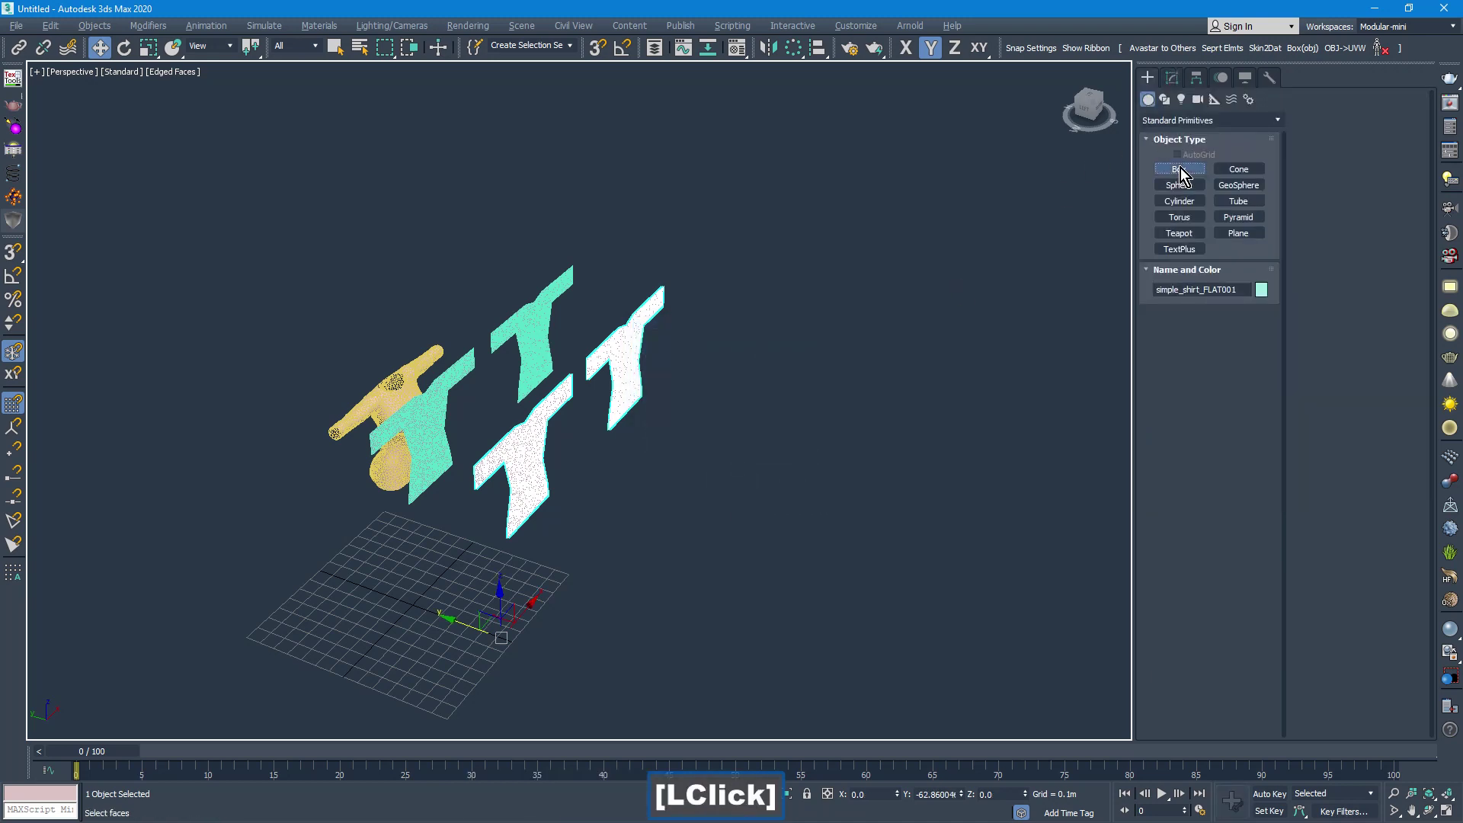
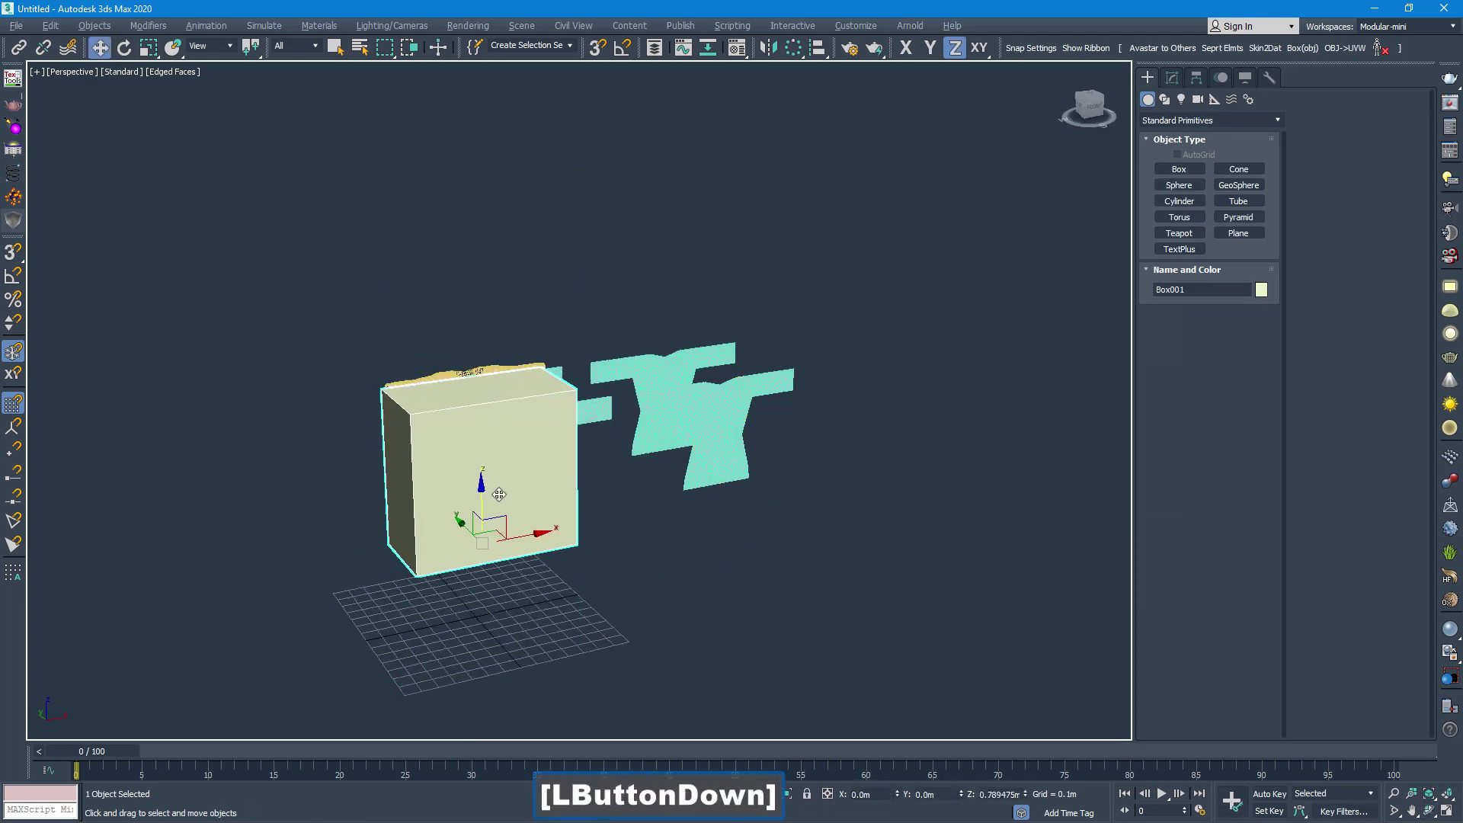
pyautogui.press('ctrl+r')
pyautogui.click(546, 494)
pyautogui.rightClick(546, 517)
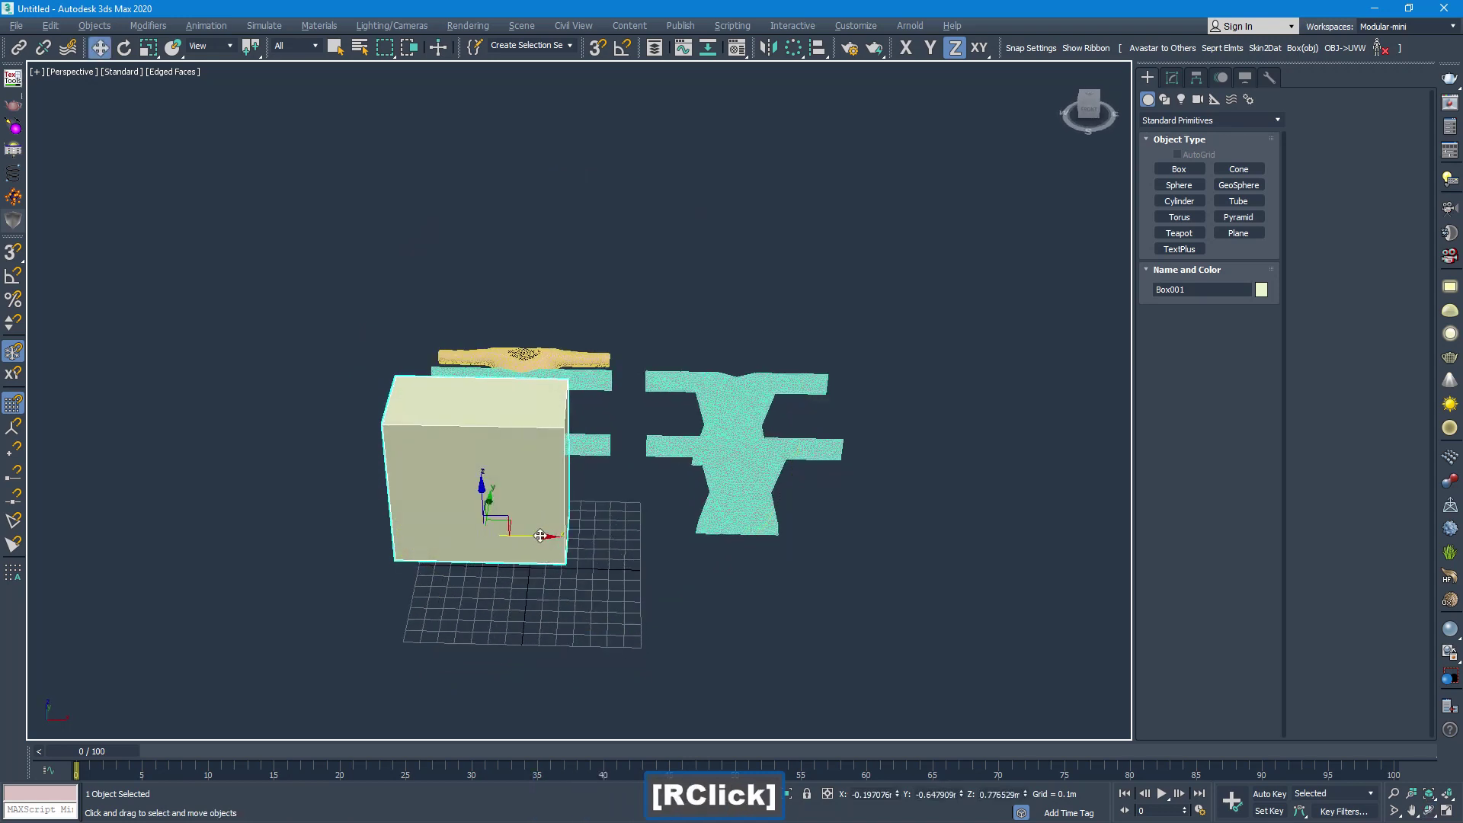
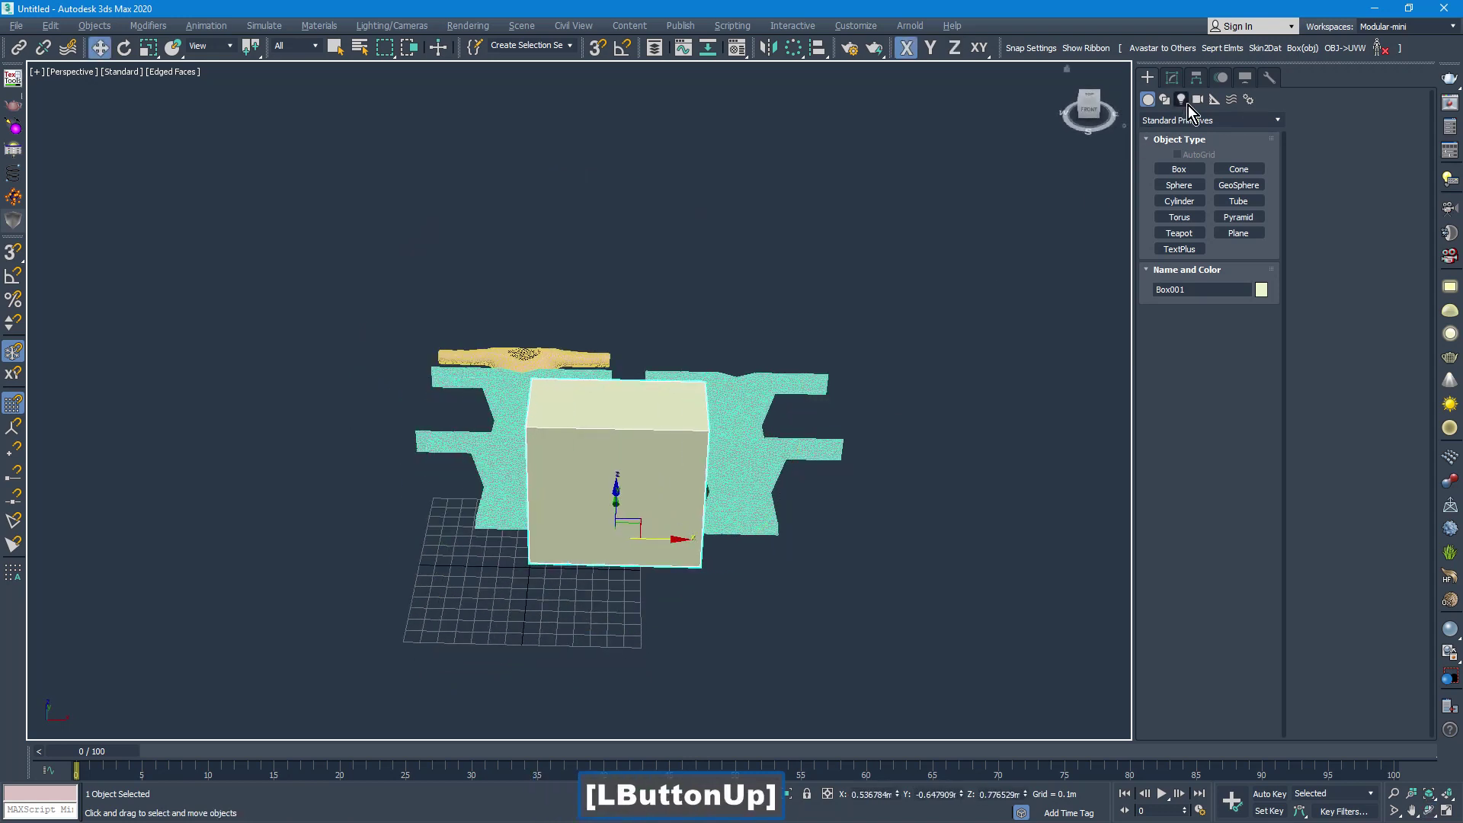
# Show Box001's size settings and orbit to line it up behind the shirt pieces.
pyautogui.click(1185, 82)
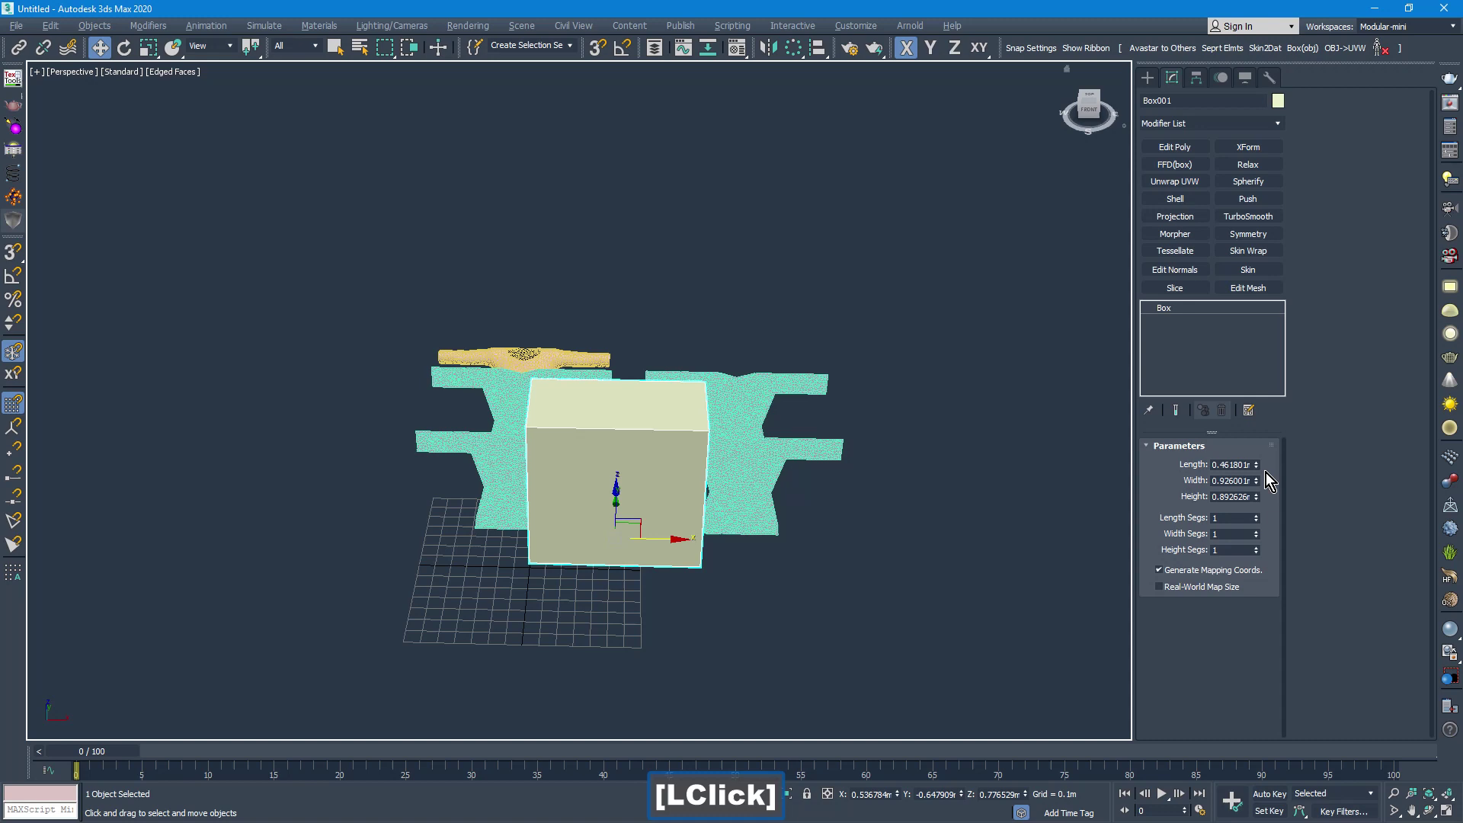
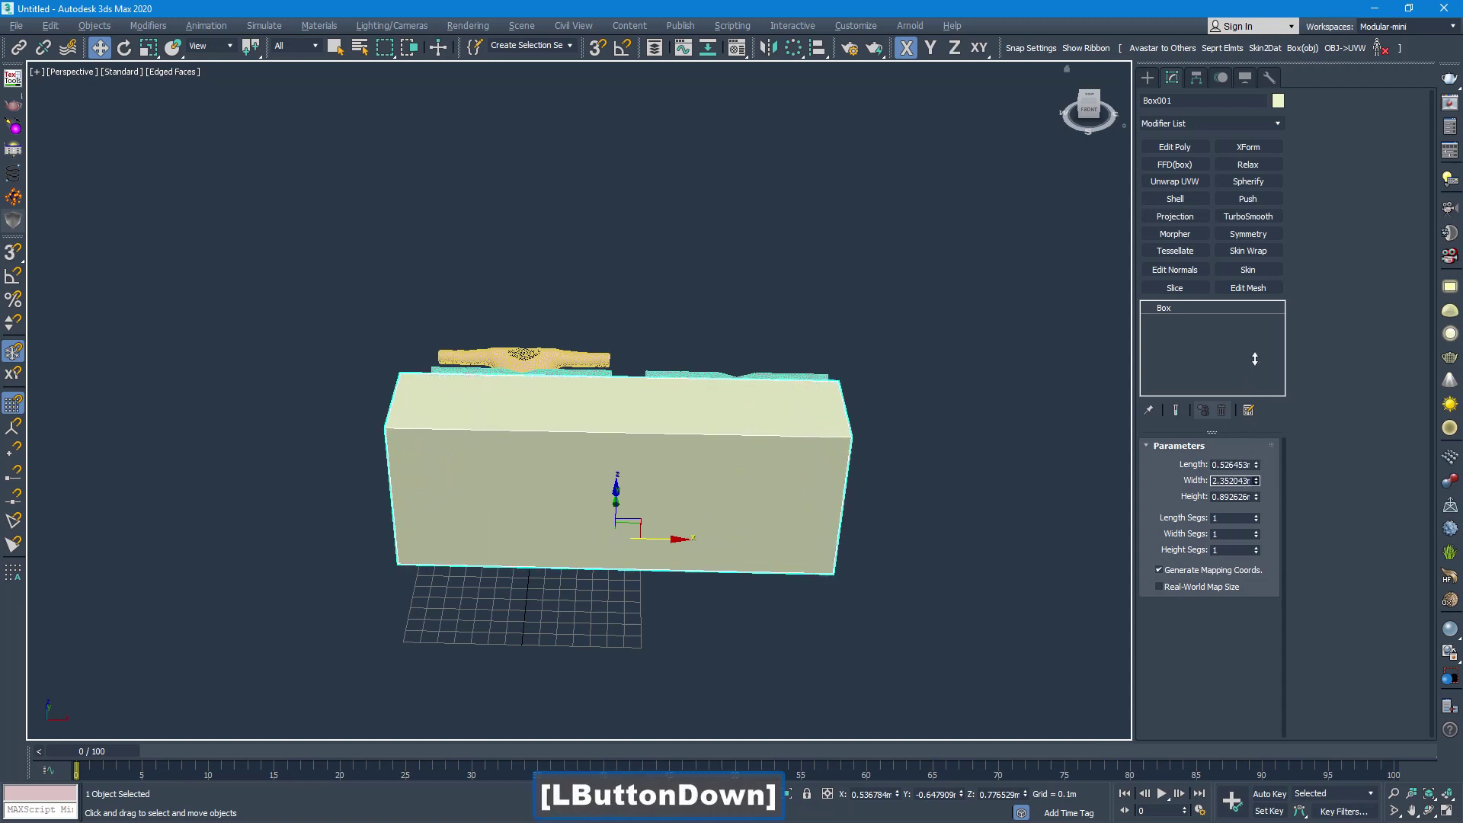
pyautogui.click(1262, 499)
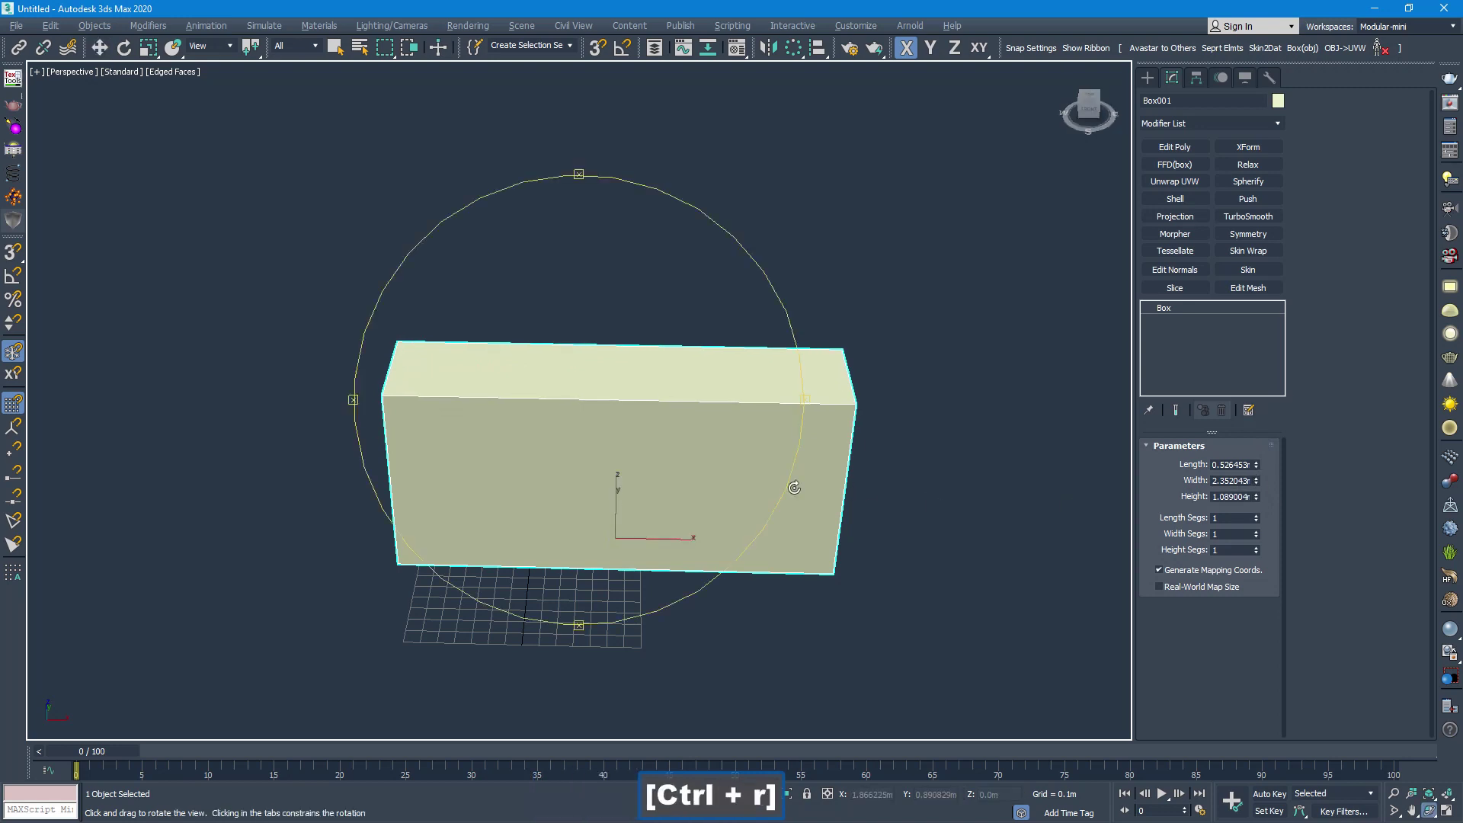
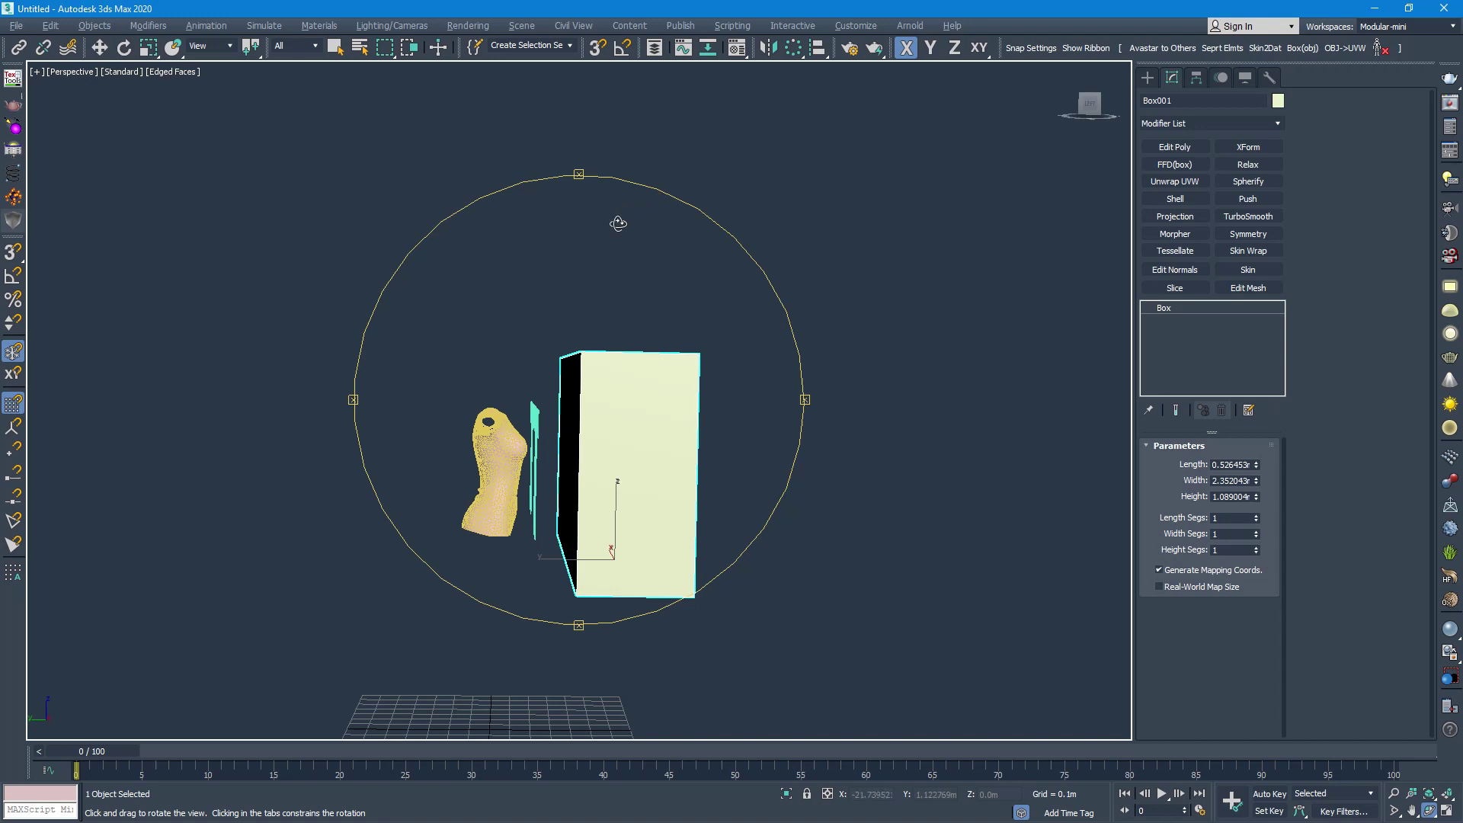
pyautogui.press('ctrl+shift+v')
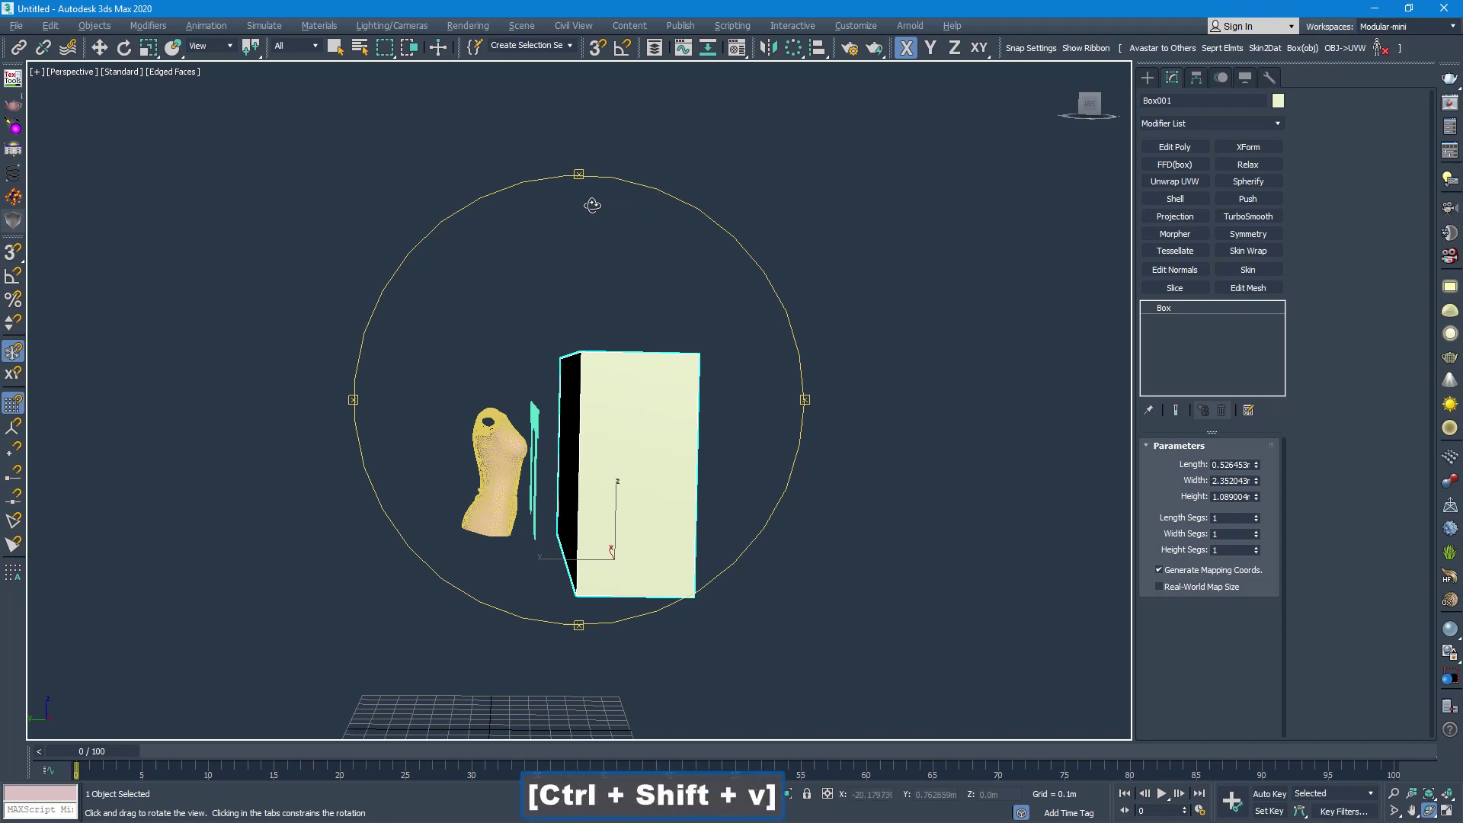
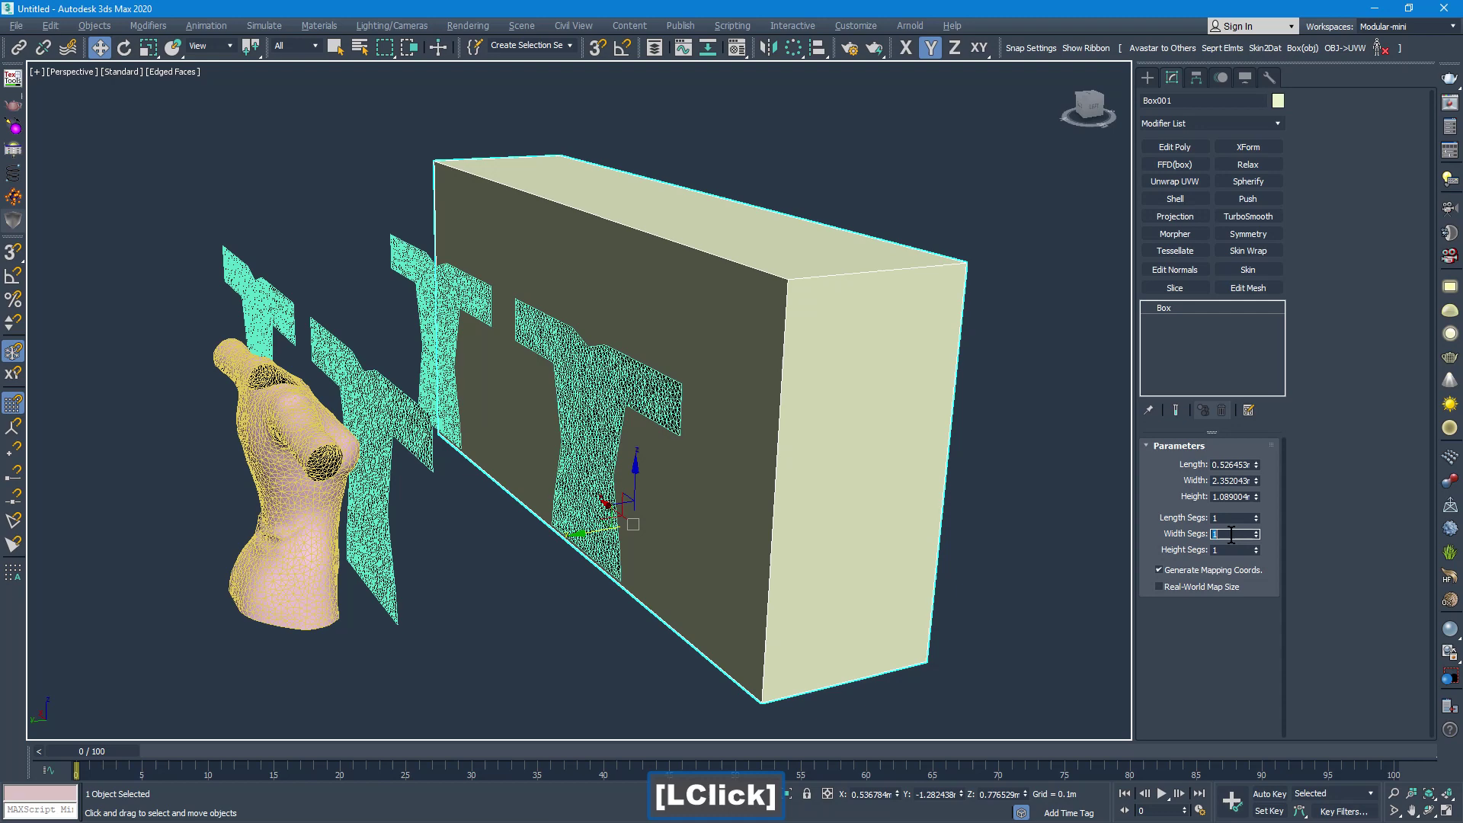
# Set Box001's segment counts to 28 for a dense subdivision.
pyautogui.write('28')
pyautogui.press('Return')
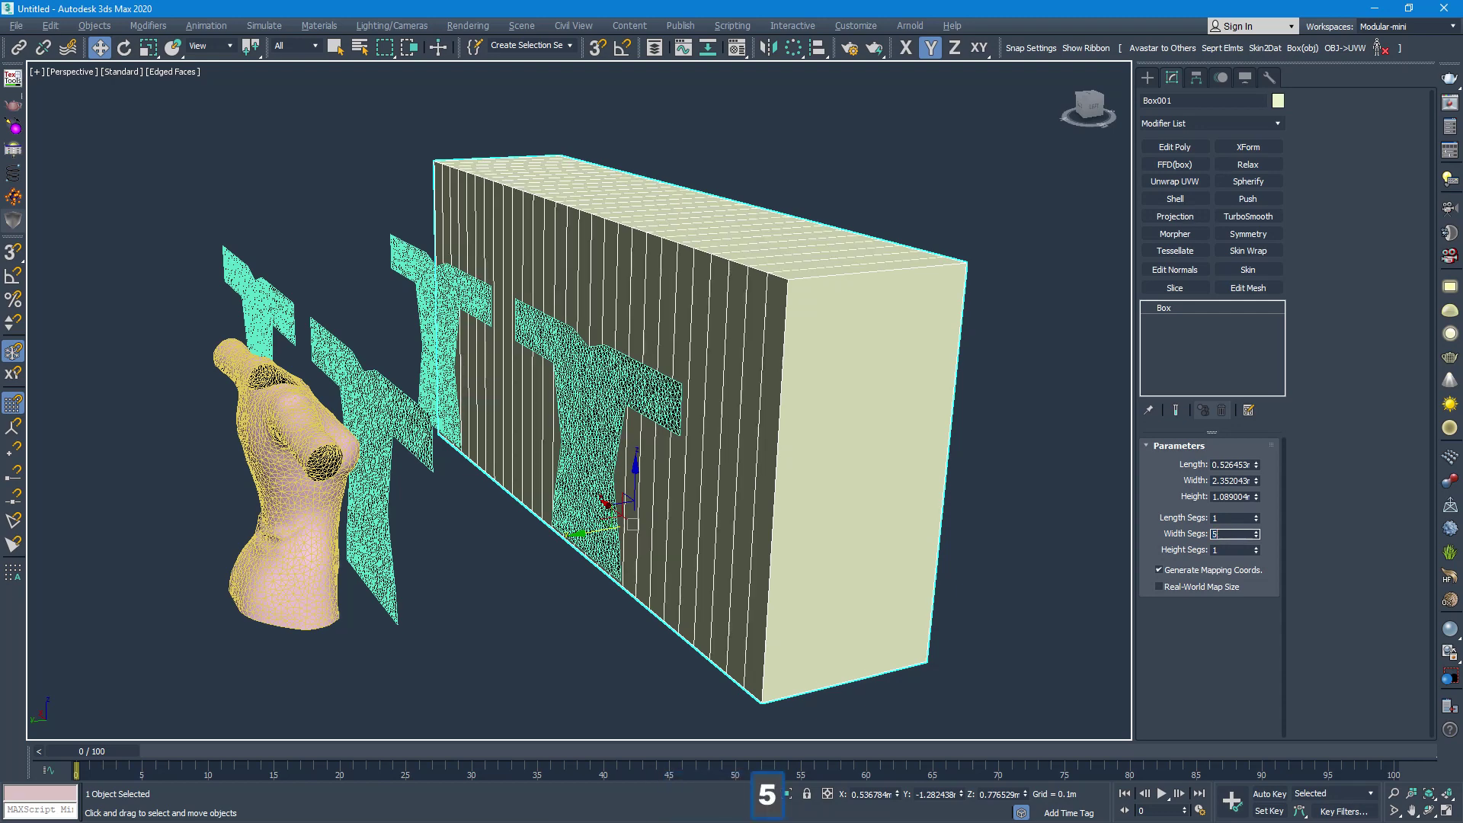
pyautogui.press('Return')
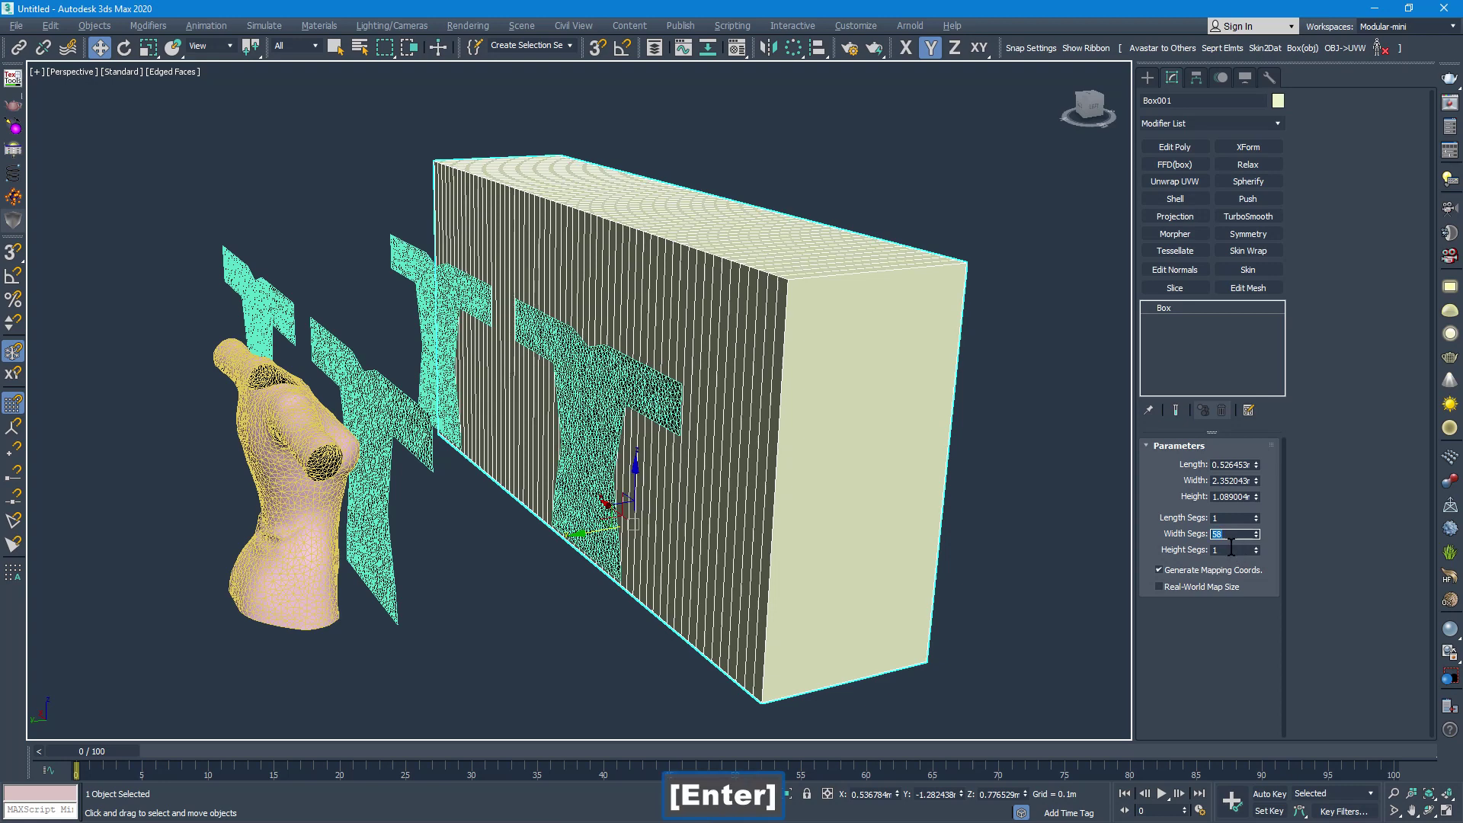
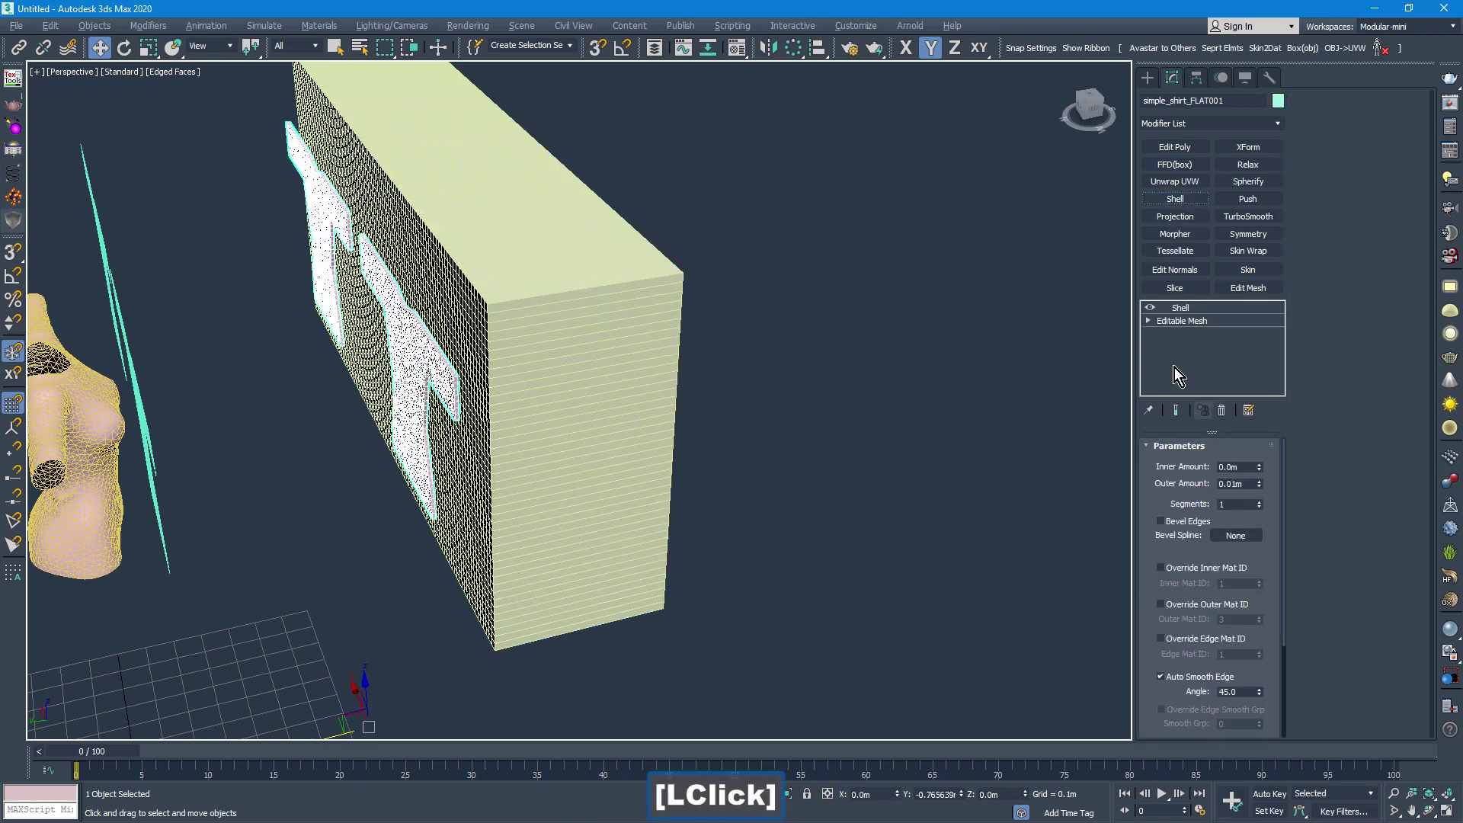
# Adjust the Shell Outer Amount on simple_shirt_FLAT001.
pyautogui.click(1264, 468)
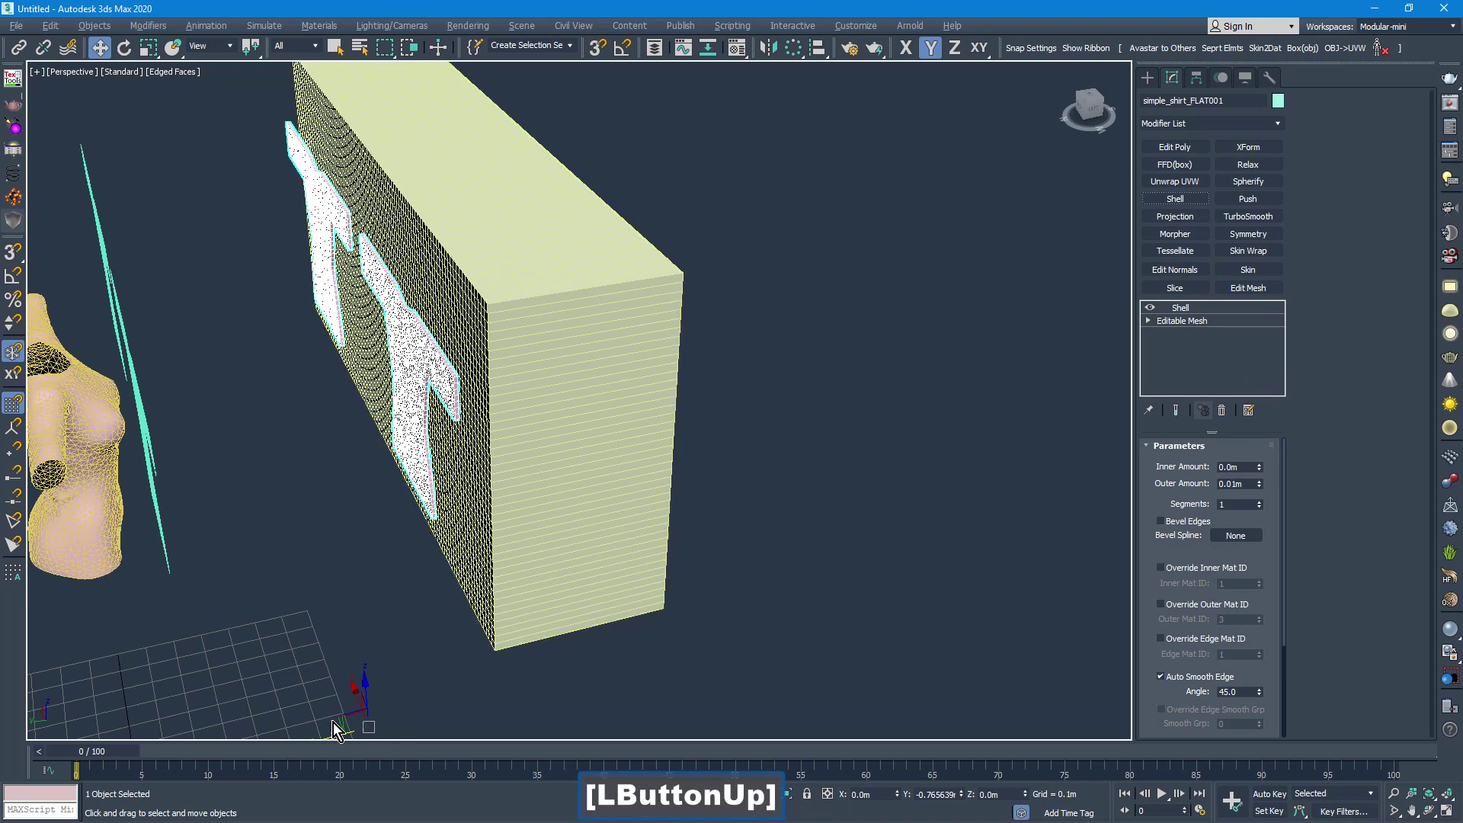
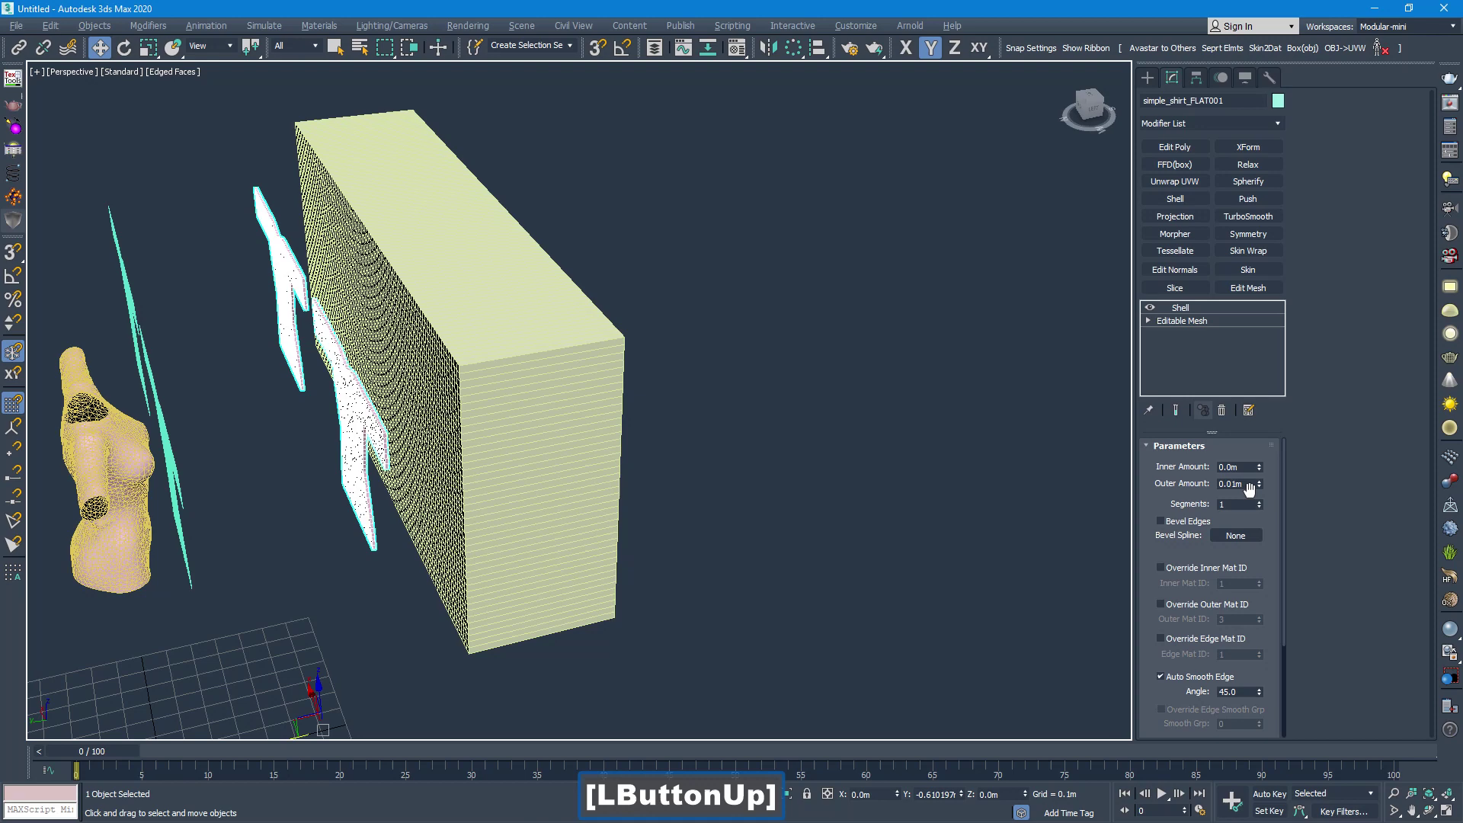
pyautogui.click(1267, 493)
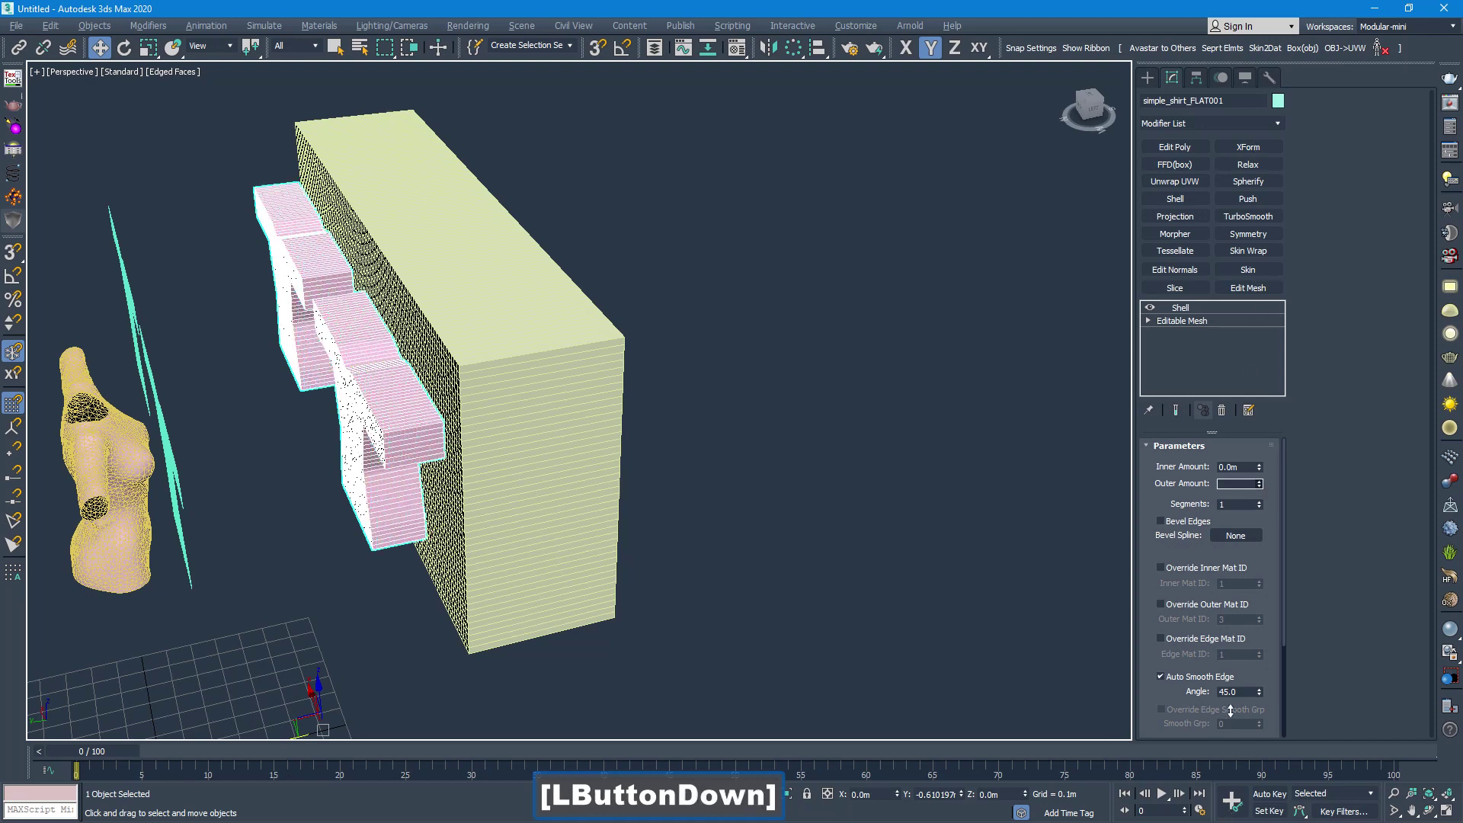
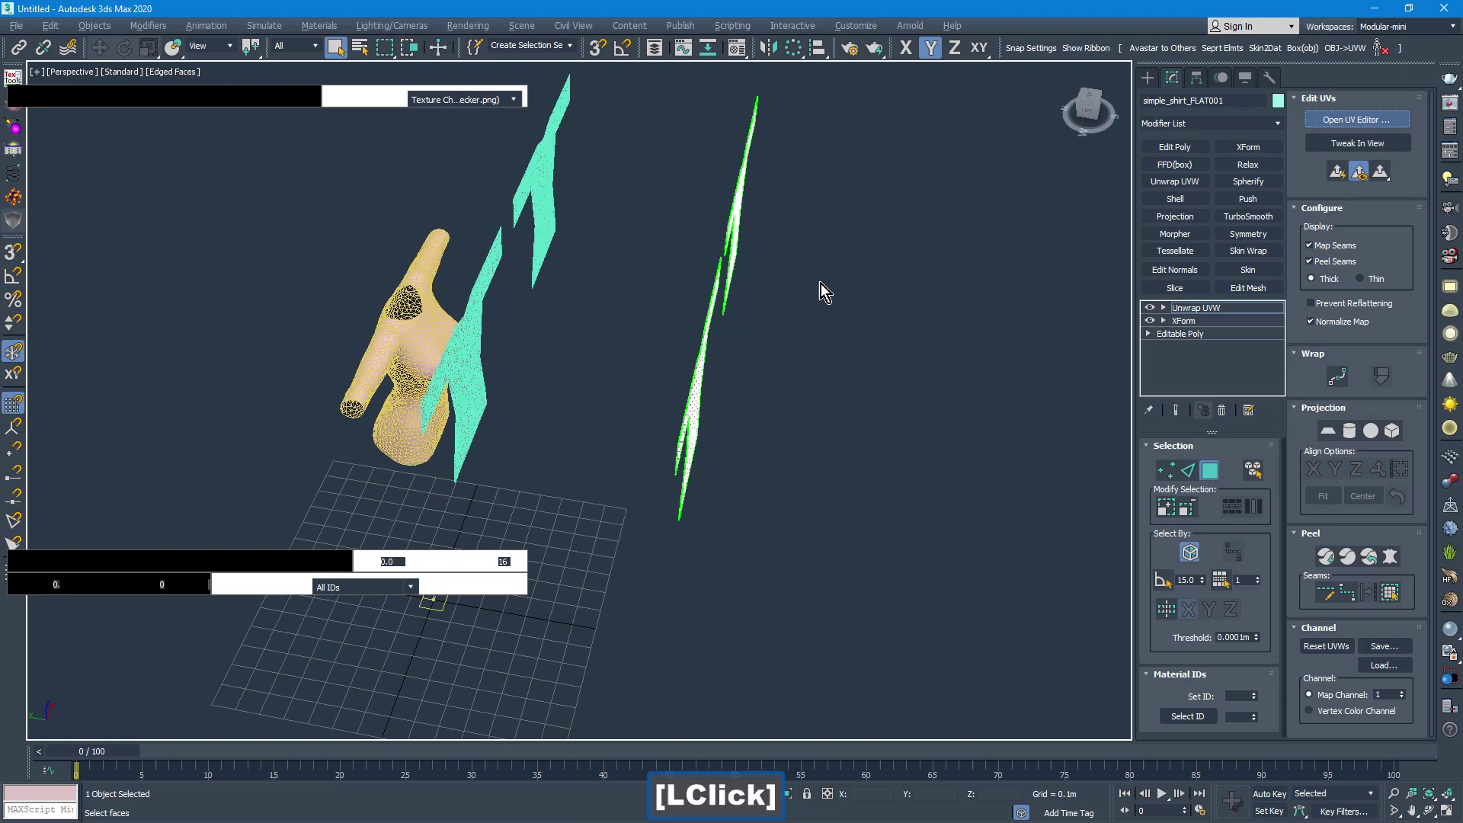
# Check both shirt shells in Edit UVWs, then Collapse All so simple_shirt_FLAT001 becomes a plain Editable Poly.
pyautogui.click(244, 380)
pyautogui.press('alt+z')
pyautogui.doubleClick(237, 384)
pyautogui.press('ctrl+p')
pyautogui.rightClick(260, 387)
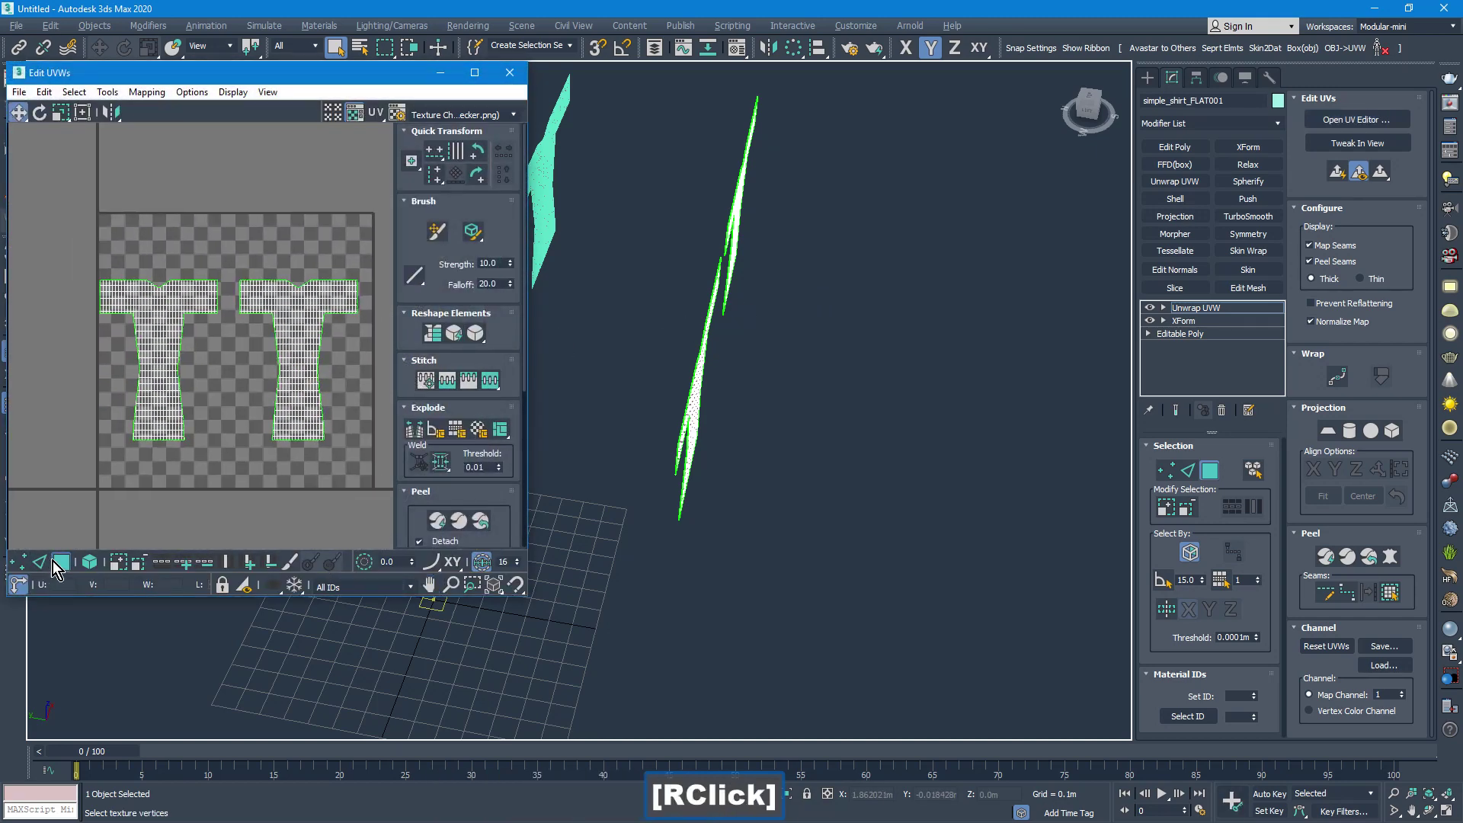
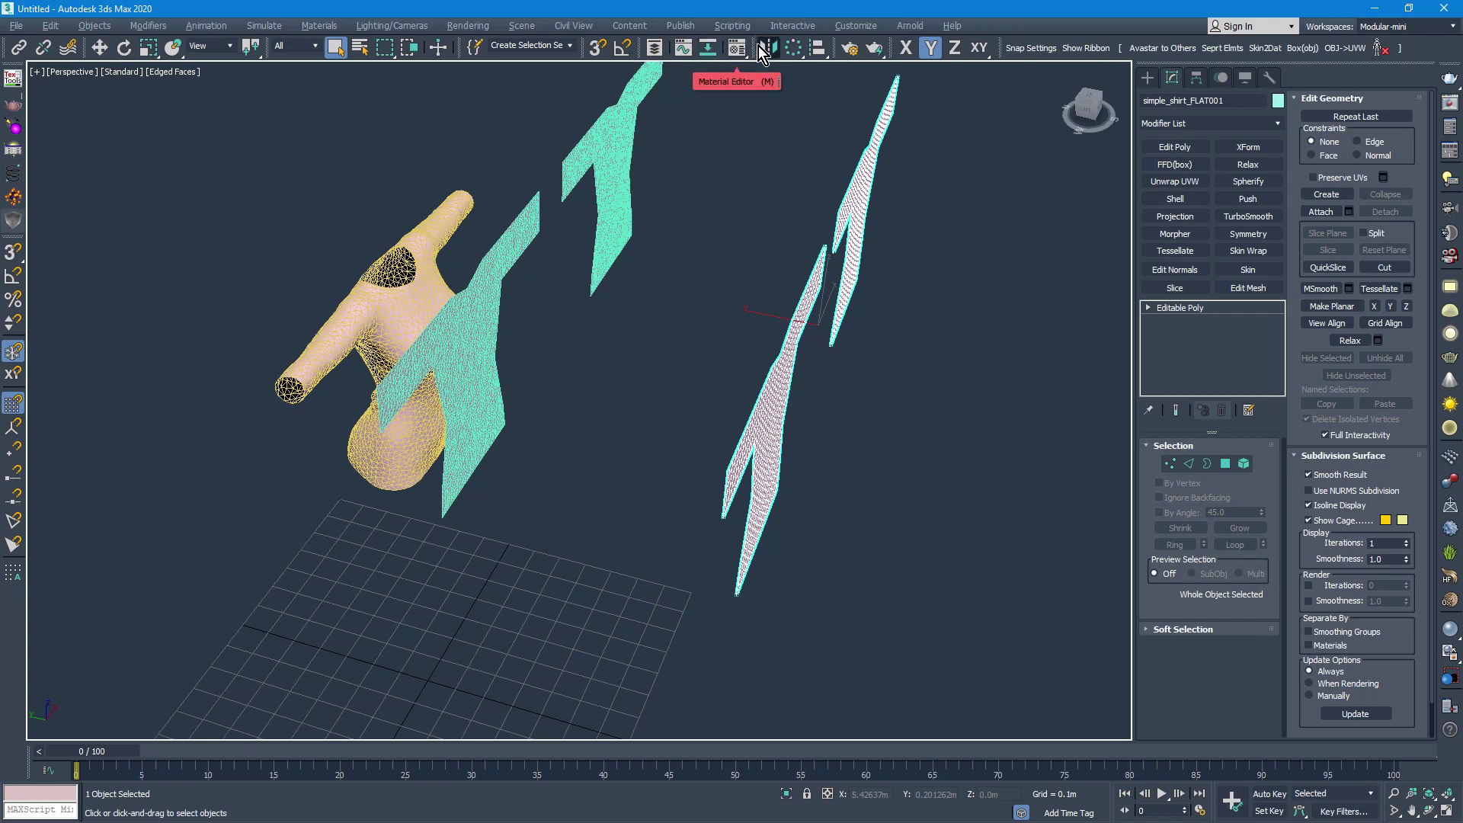
# Align simple_shirt_FLAT001 to simple_shirt_FLAT using Center for both current and target objects.
pyautogui.click(826, 49)
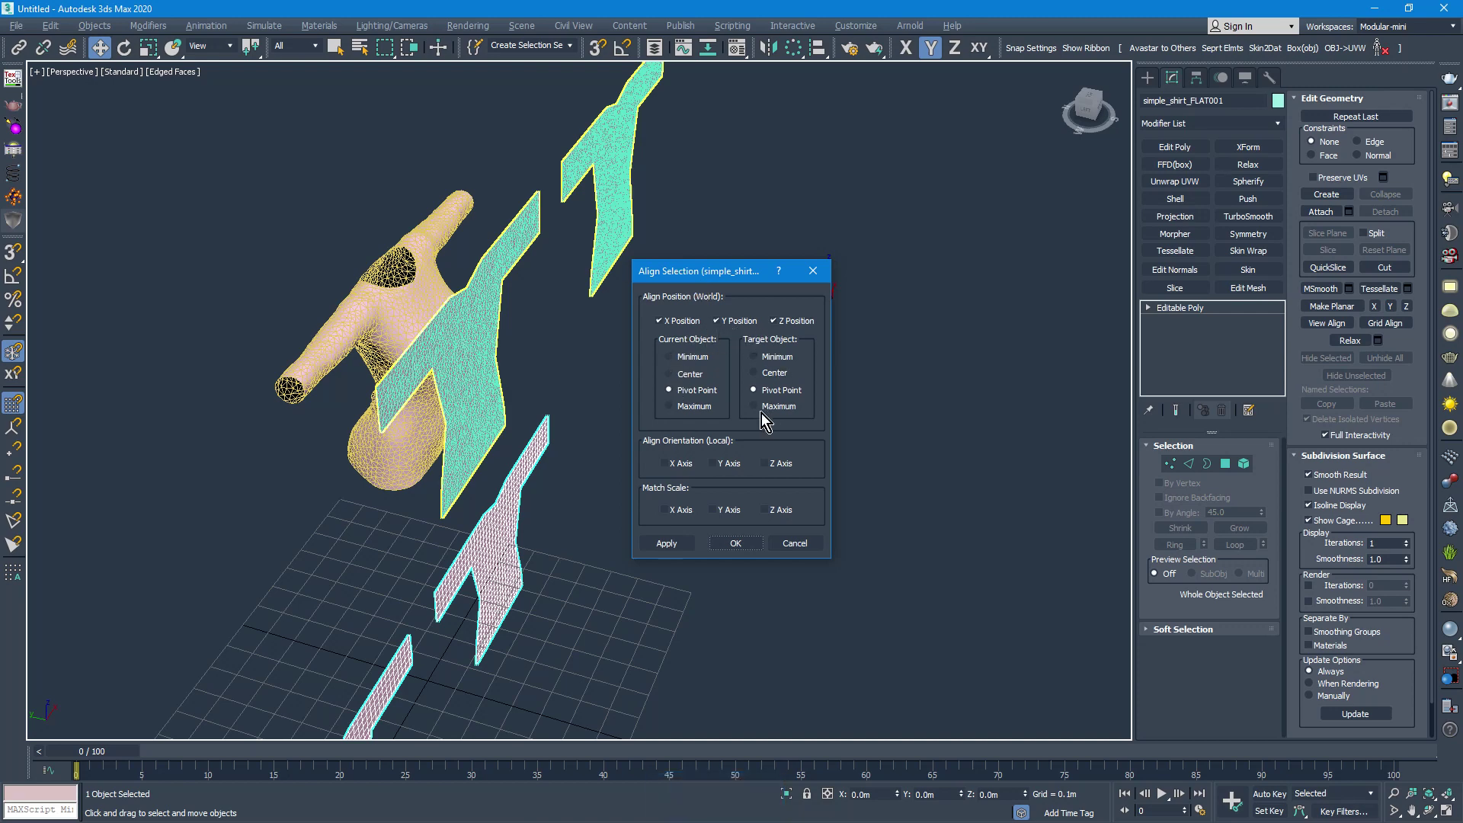
pyautogui.click(695, 378)
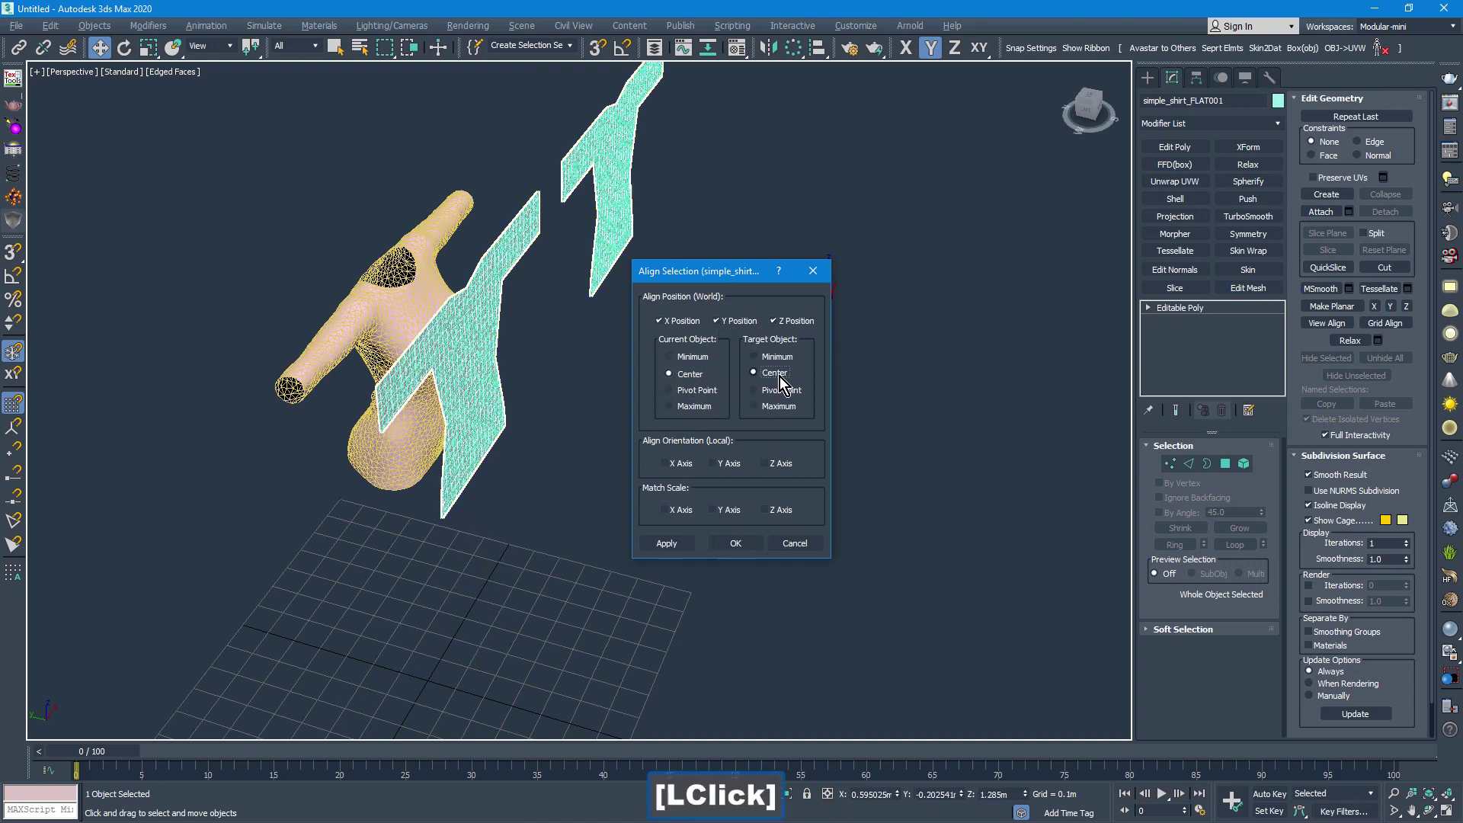
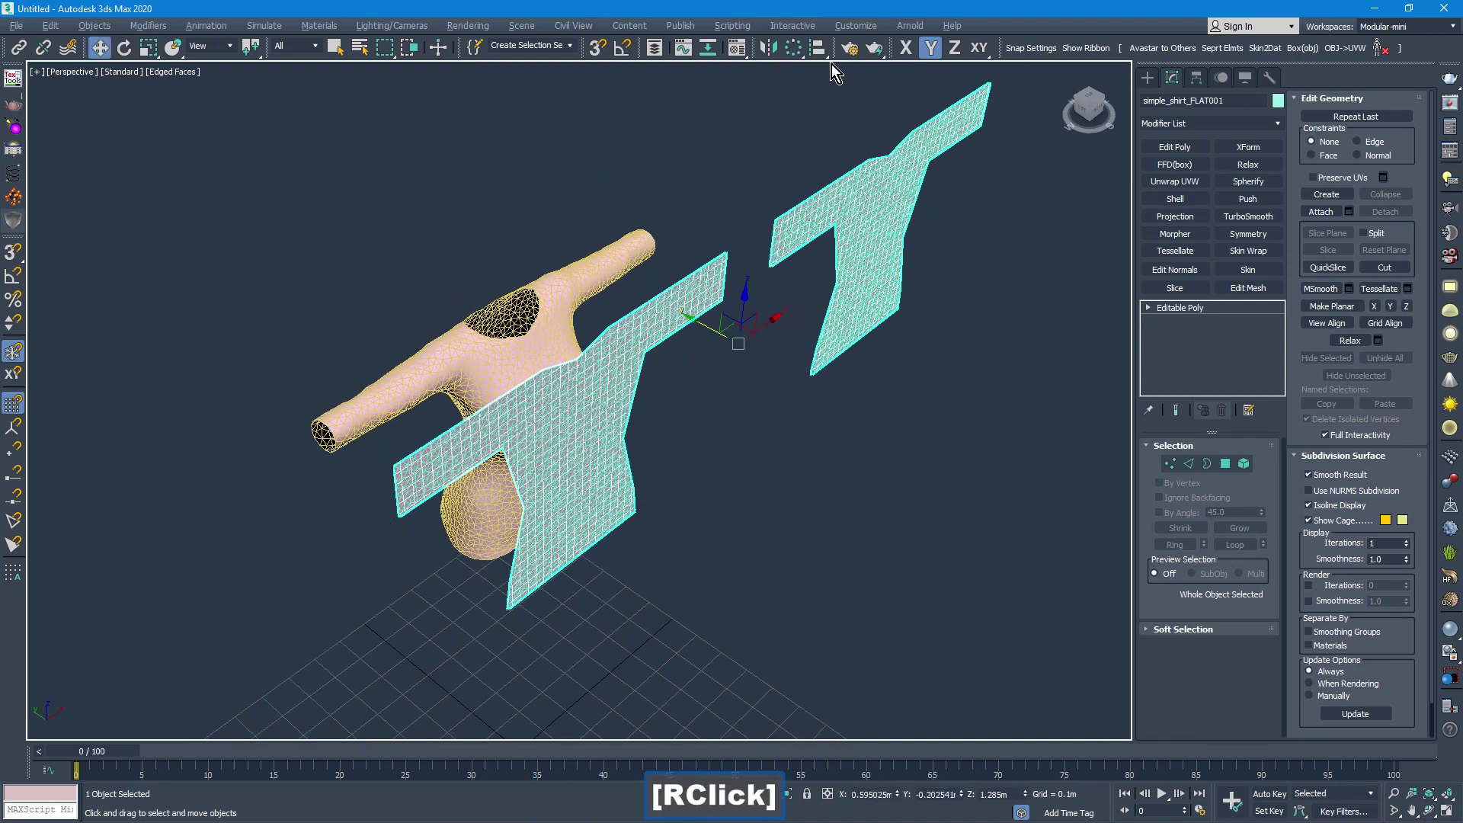
# Select the gridded copy in the scene list and rename it, mistyping the name as simple_shirt_ret[p.
pyautogui.click(666, 55)
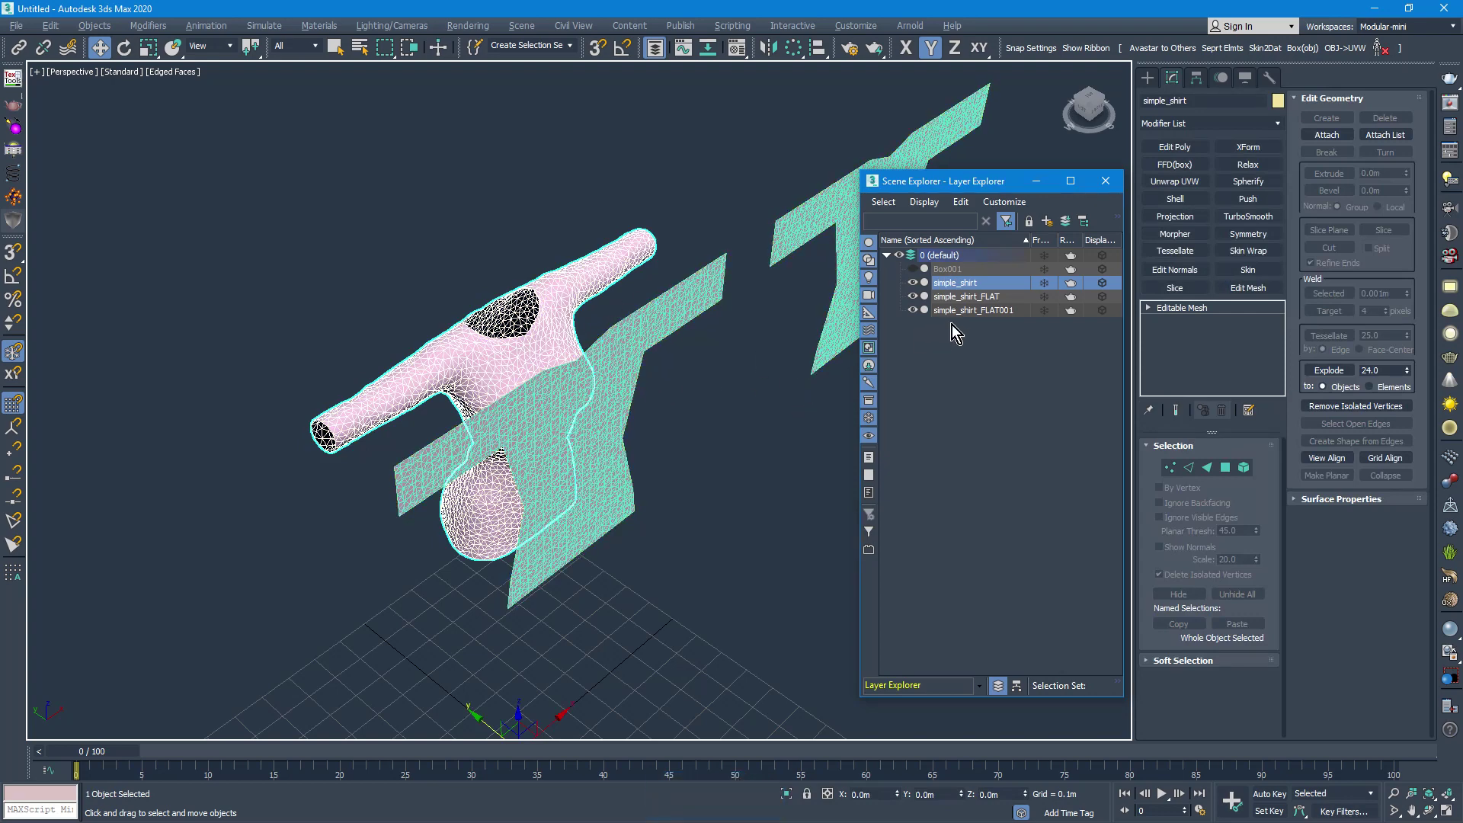
pyautogui.click(963, 298)
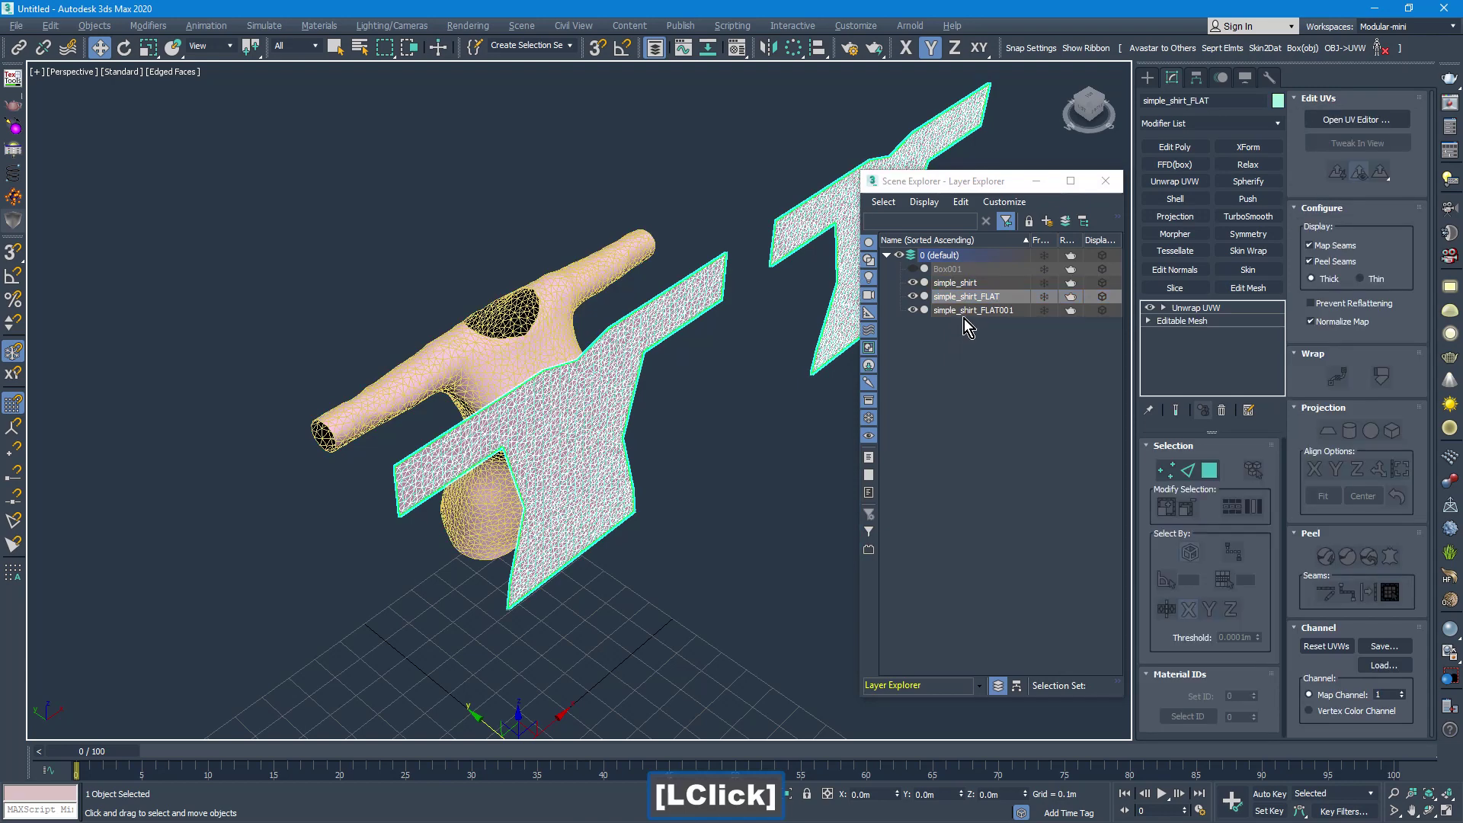
pyautogui.click(970, 317)
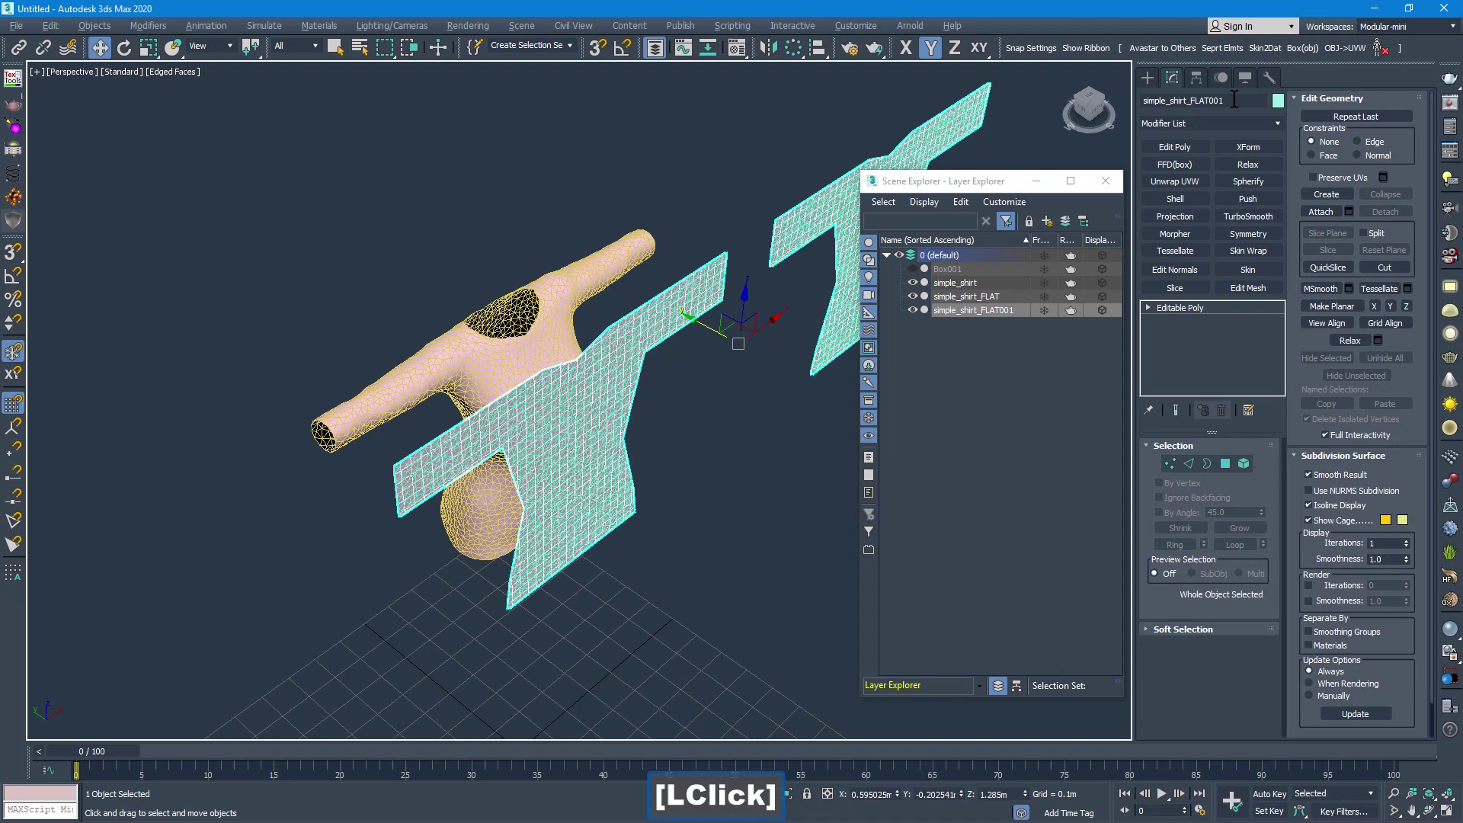
pyautogui.press('BackSpace')
pyautogui.write('ret[p')
pyautogui.press('Return')
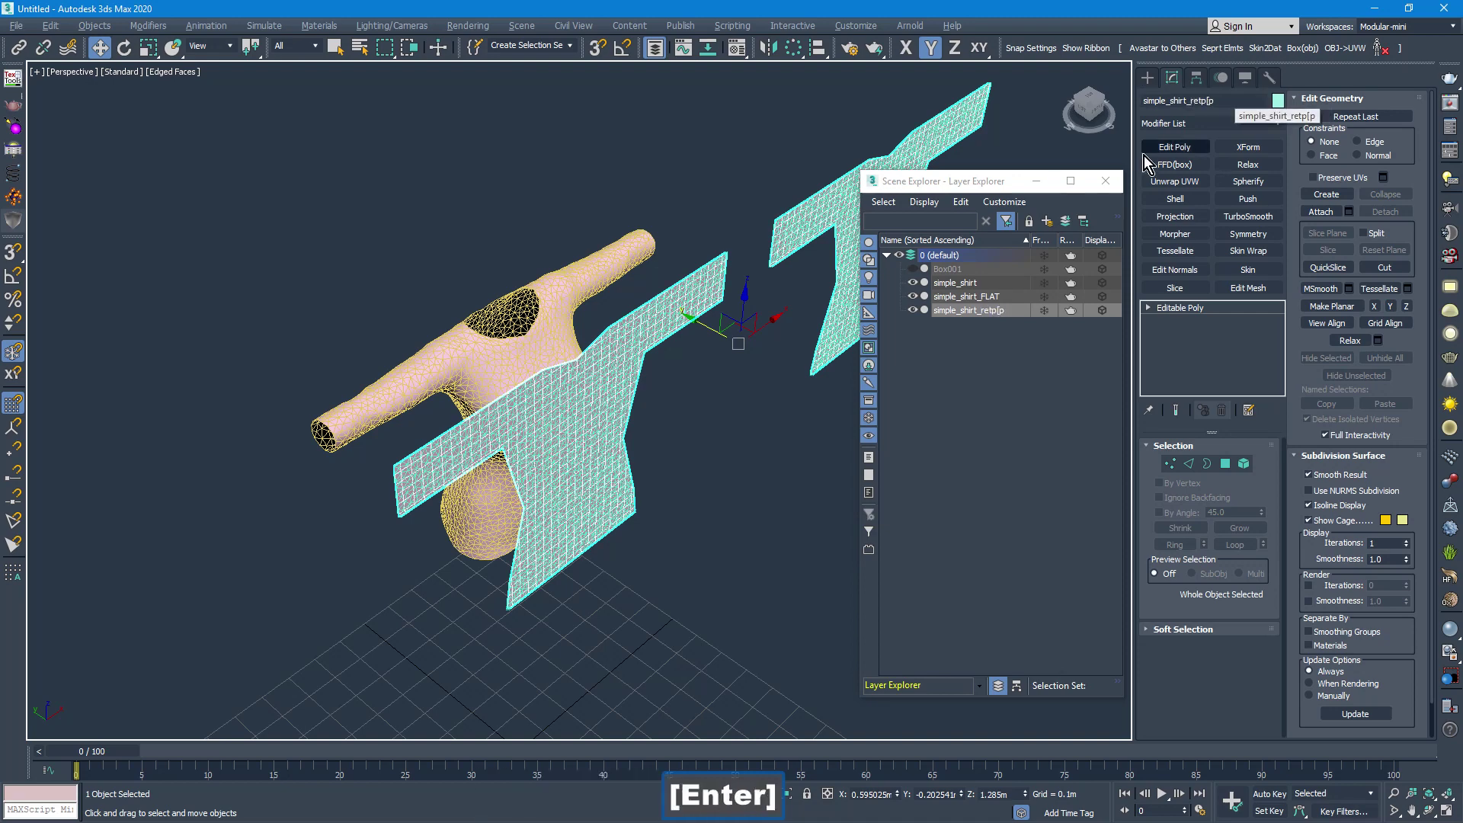
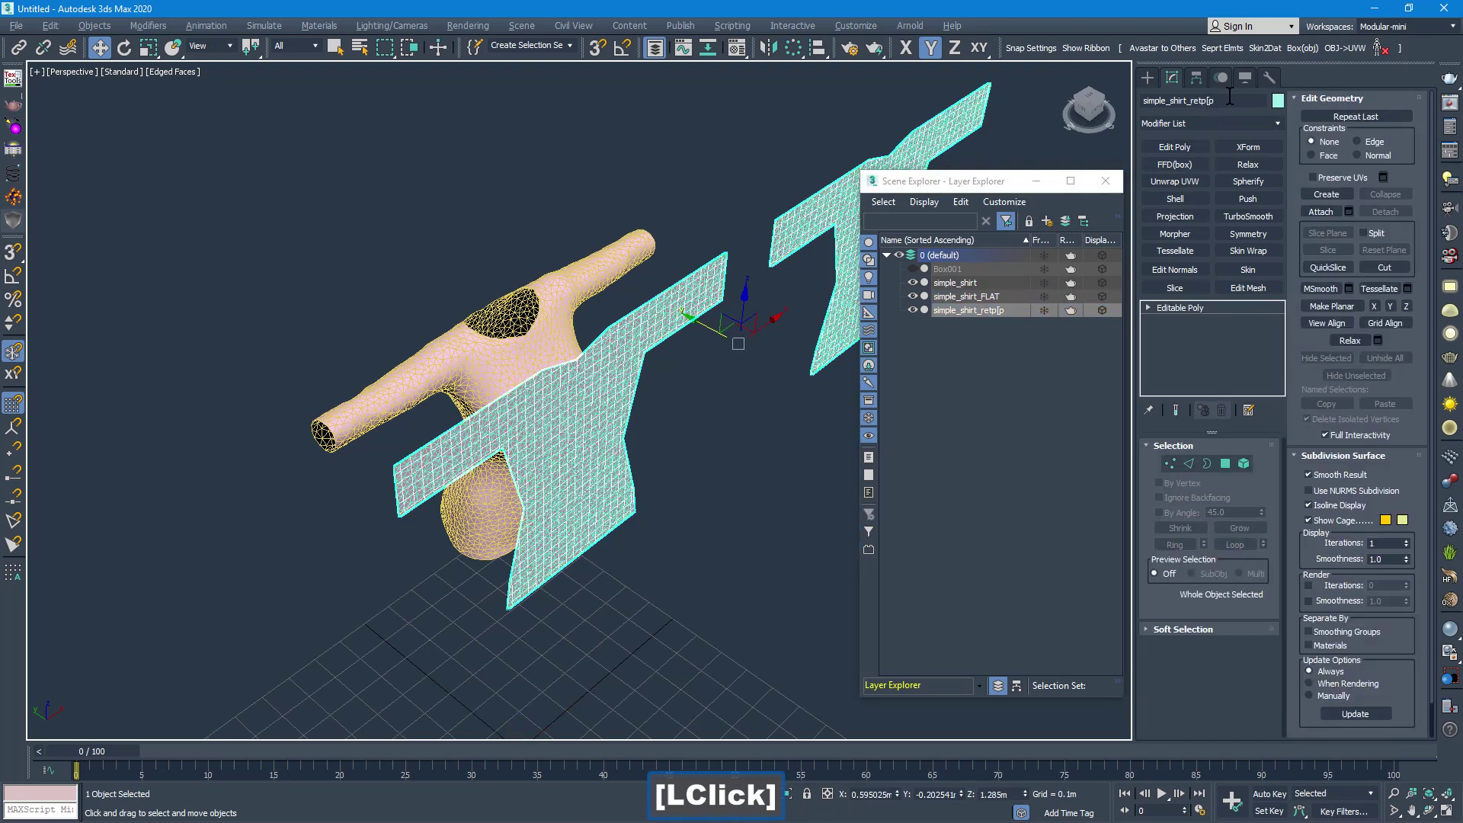
# Correct the name to simple_shirt_retopo and reselect the flat pattern simple_shirt_FLAT.
pyautogui.press('BackSpace')
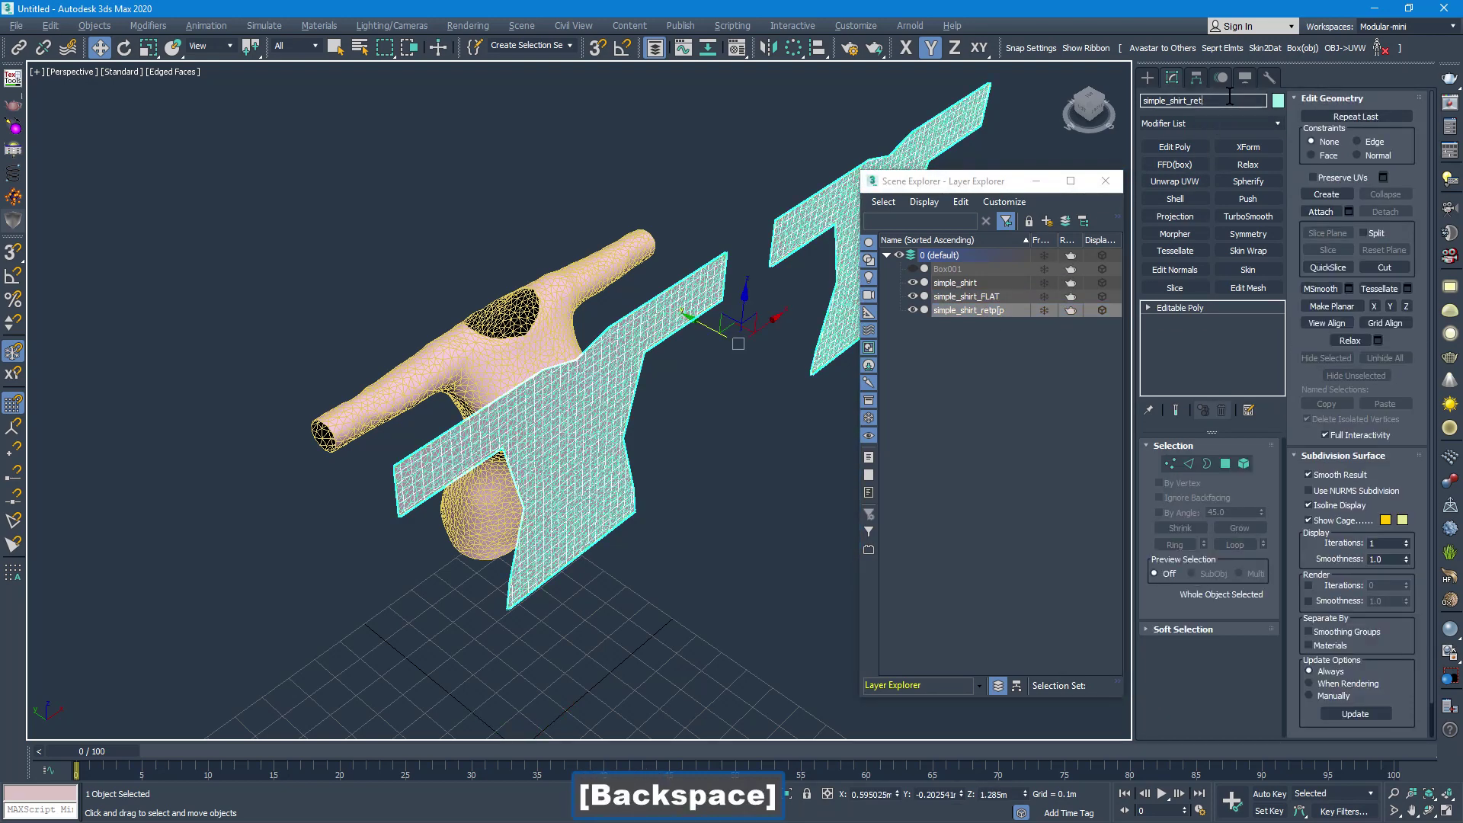
pyautogui.write('op')
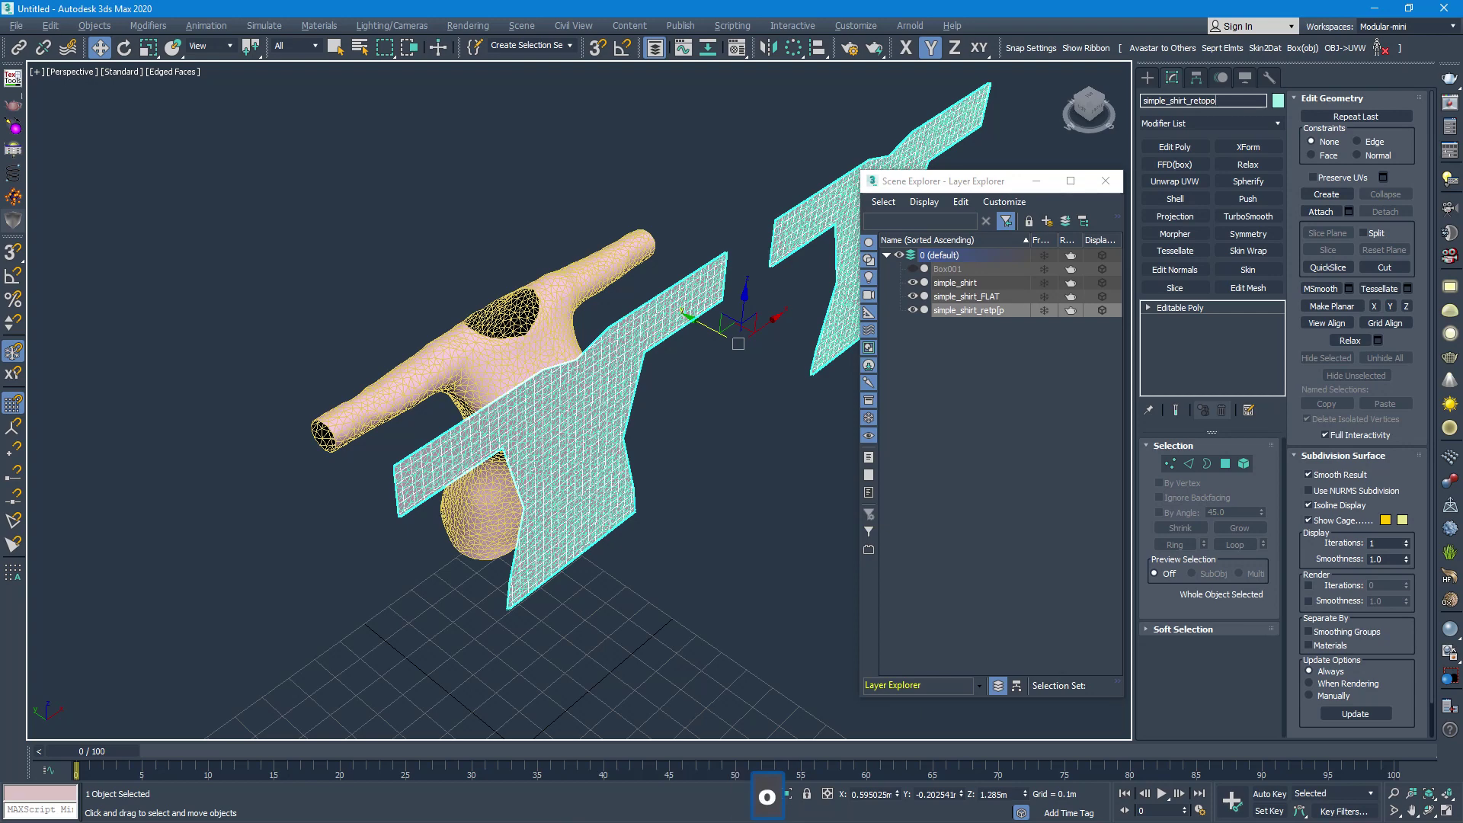
pyautogui.press('Return')
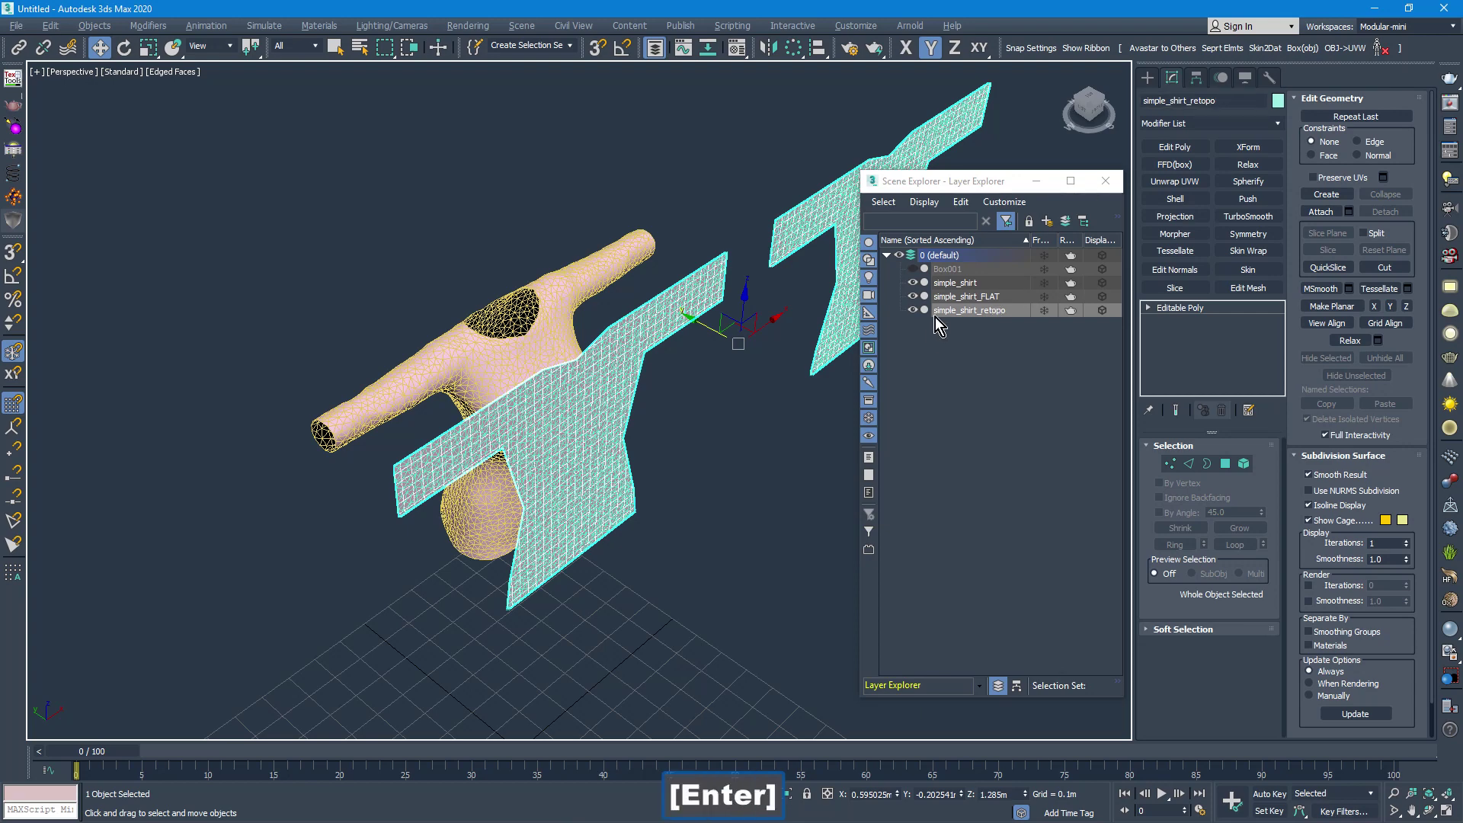
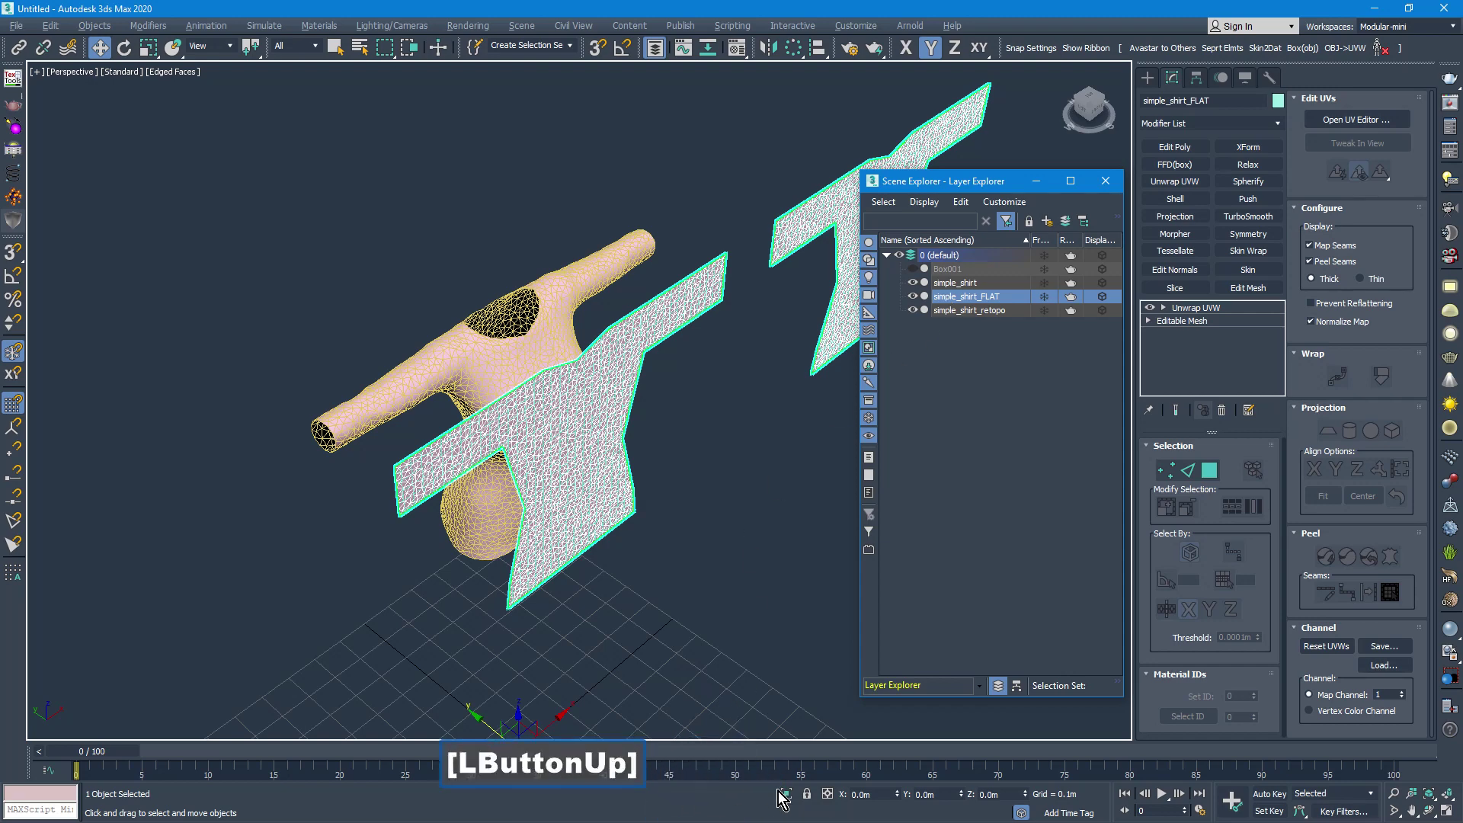
pyautogui.click(788, 795)
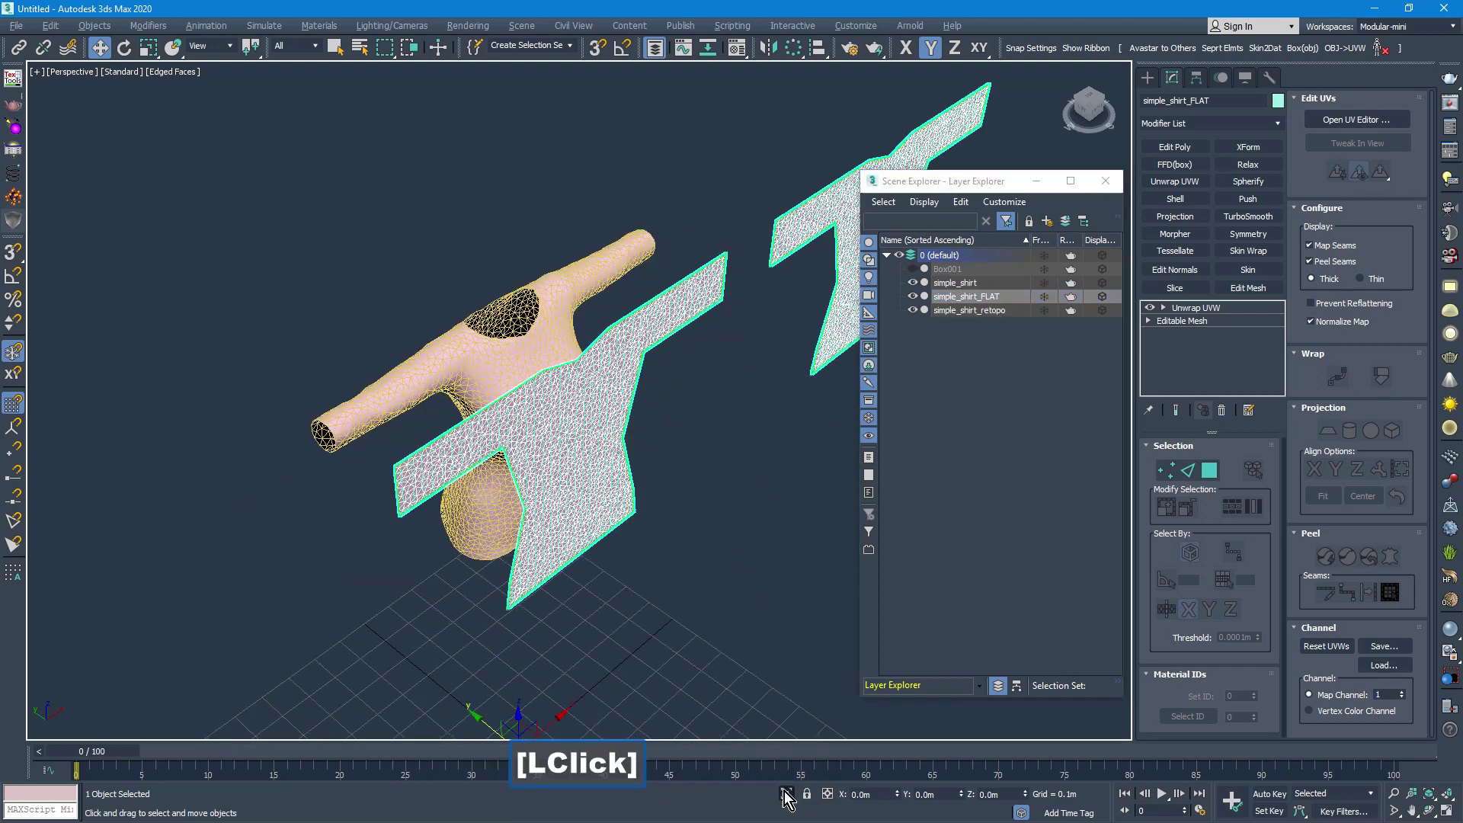
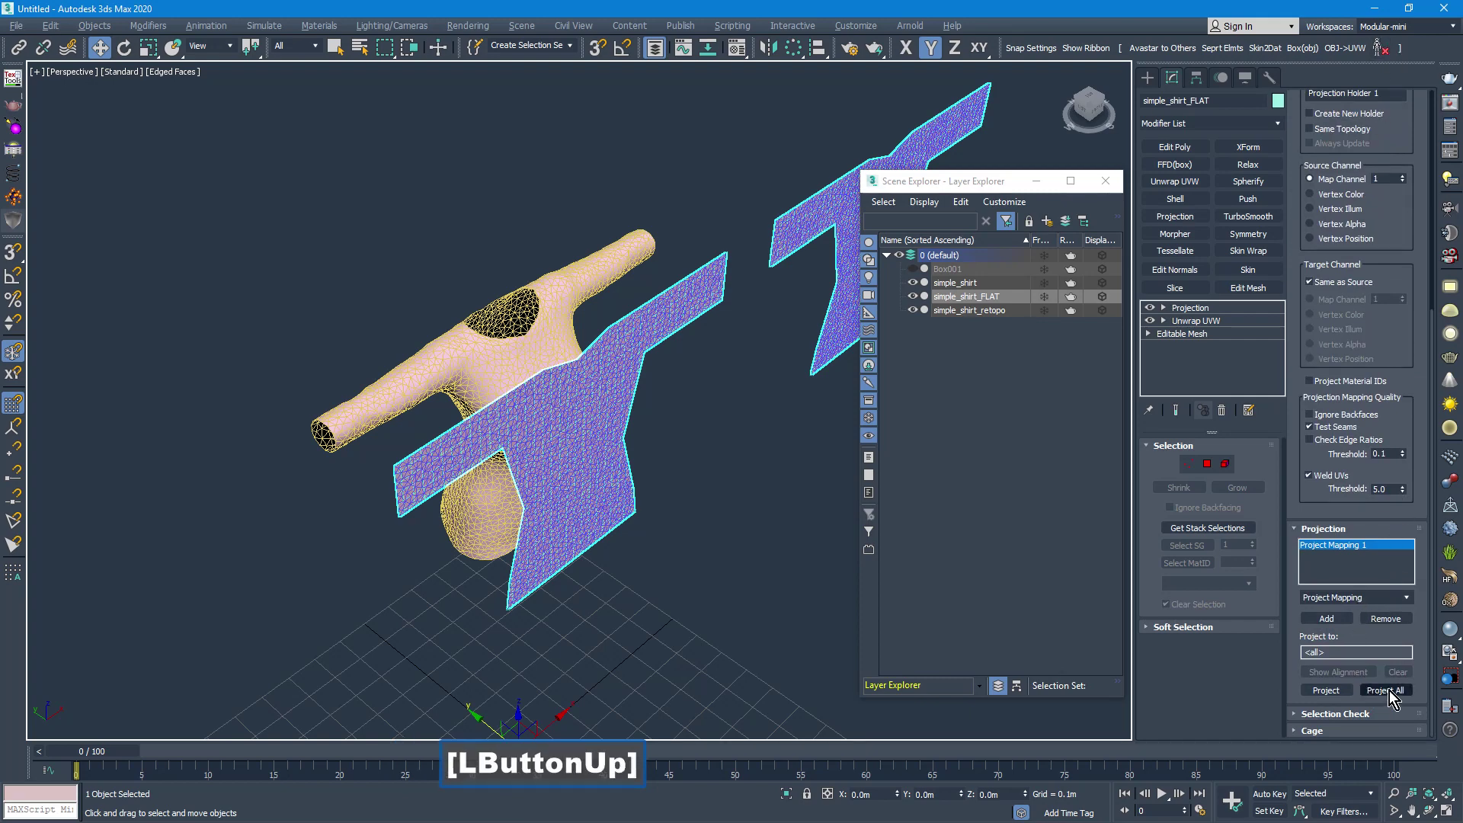
# Add Unwrap UVW to simple_shirt_retopo and view its two gridded shirt shells in Edit UVWs.
pyautogui.click(1395, 692)
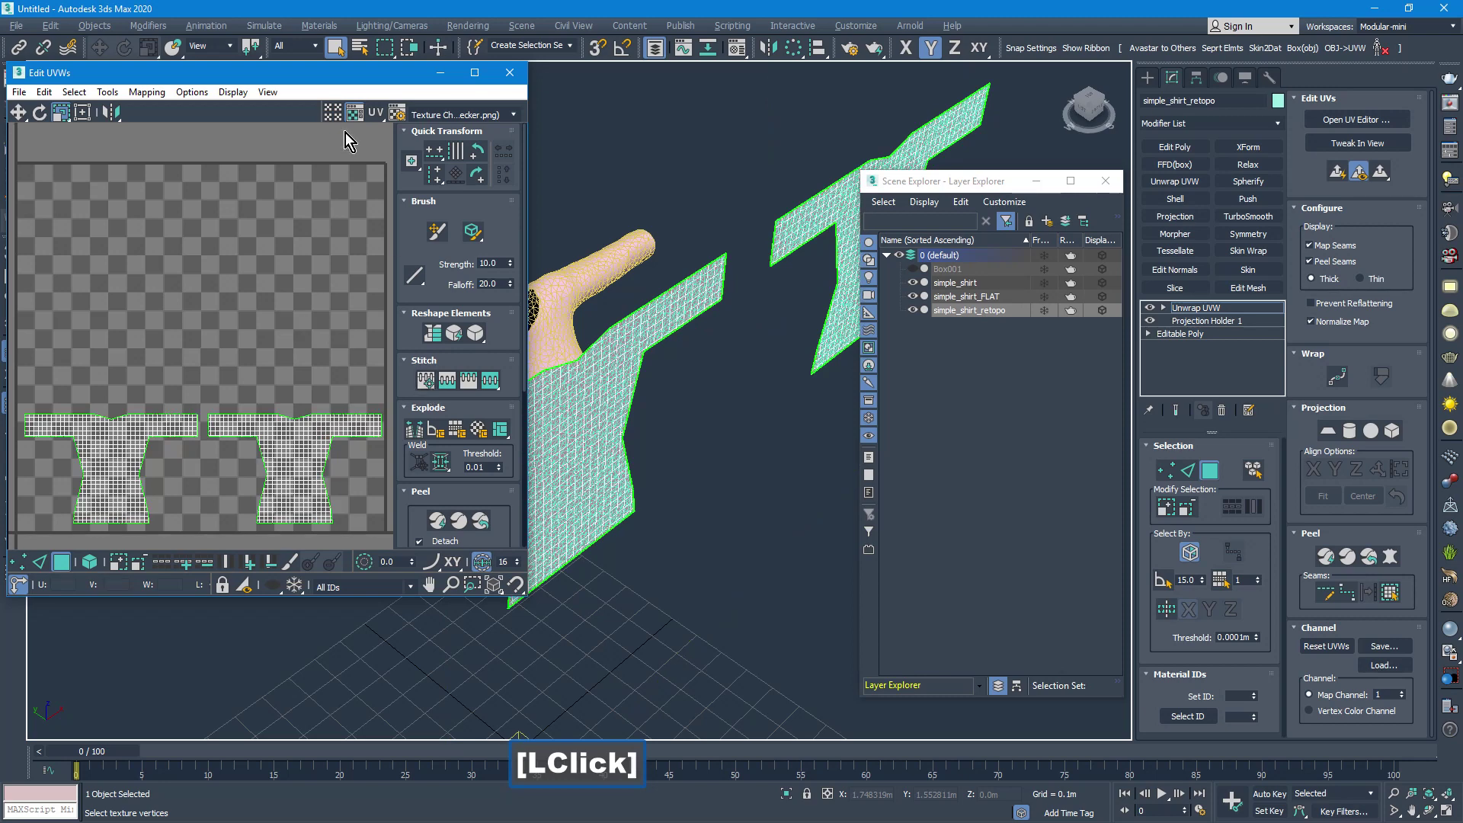
pyautogui.click(809, 89)
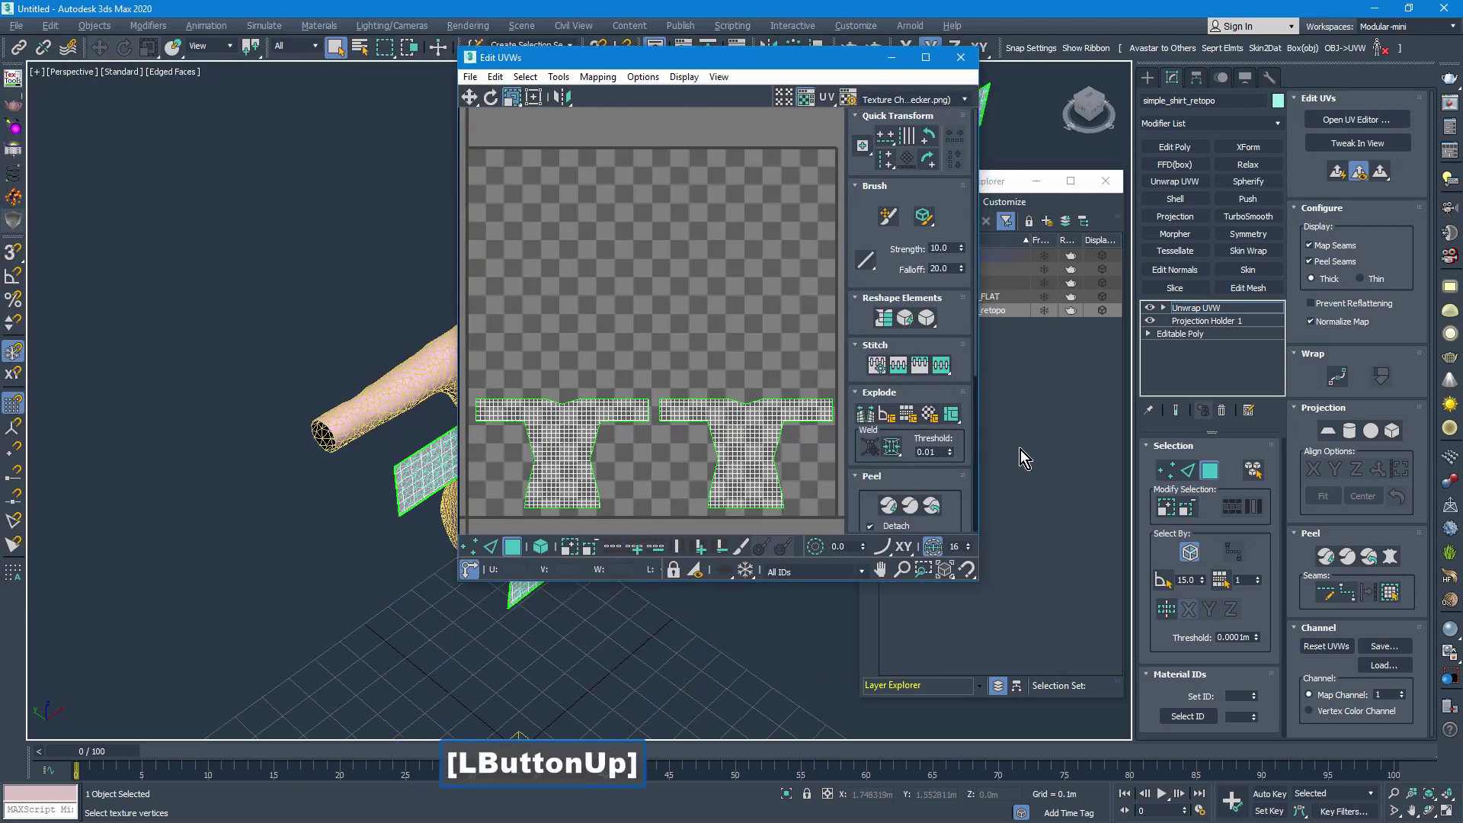